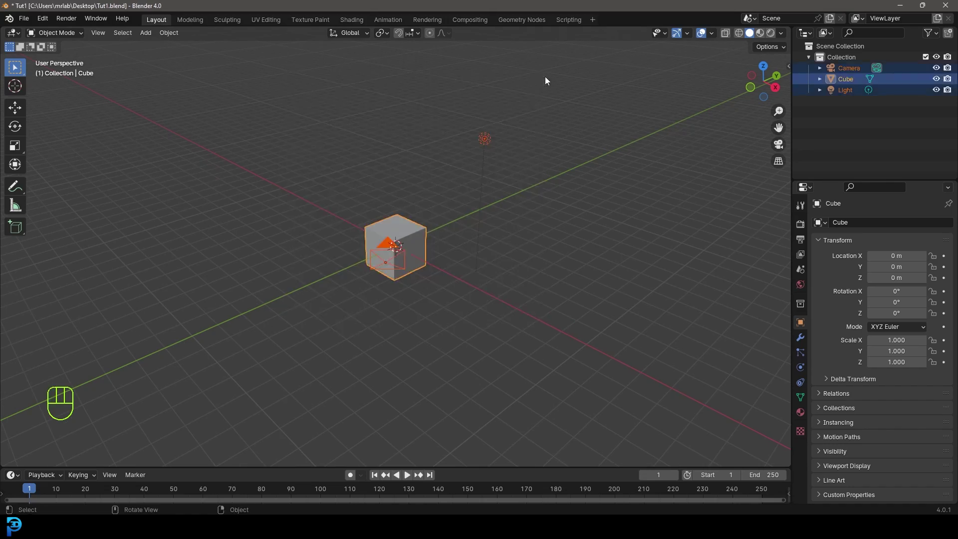
Delete the default cube, camera and light, then add a cylinder at the origin.
{"action": "key", "text": "Delete"}
{"action": "middle_click", "coordinate": [459, 174]}
{"action": "key", "text": "shift+a"}
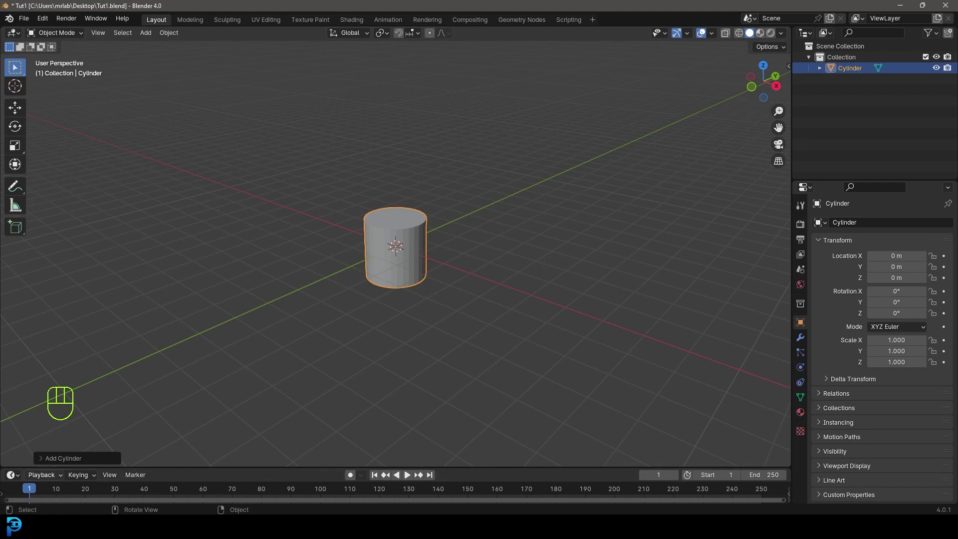
{"action": "middle_click", "coordinate": [421, 184]}
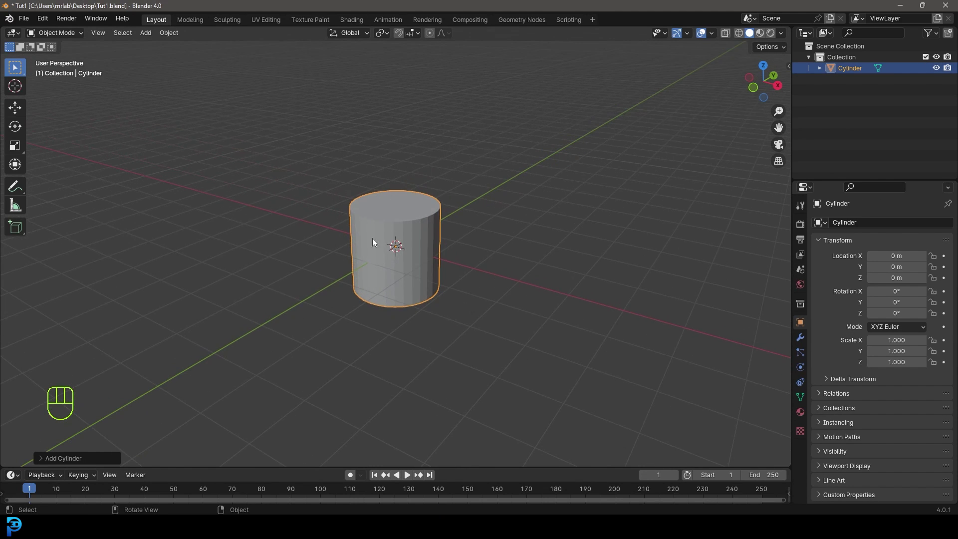
From front view, stretch the cylinder taller and bevel its bottom rim.
{"action": "key", "text": "KP_1"}
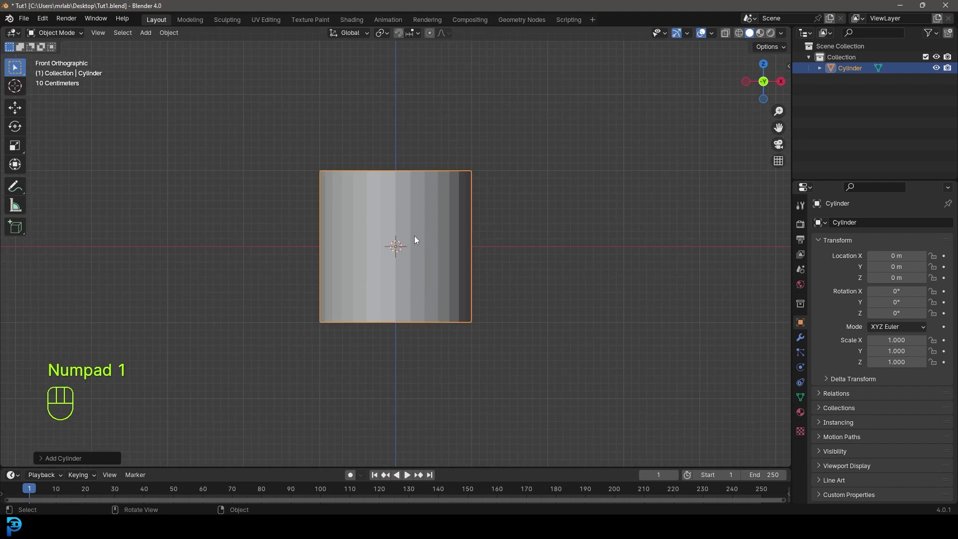
{"action": "left_click", "coordinate": [431, 199]}
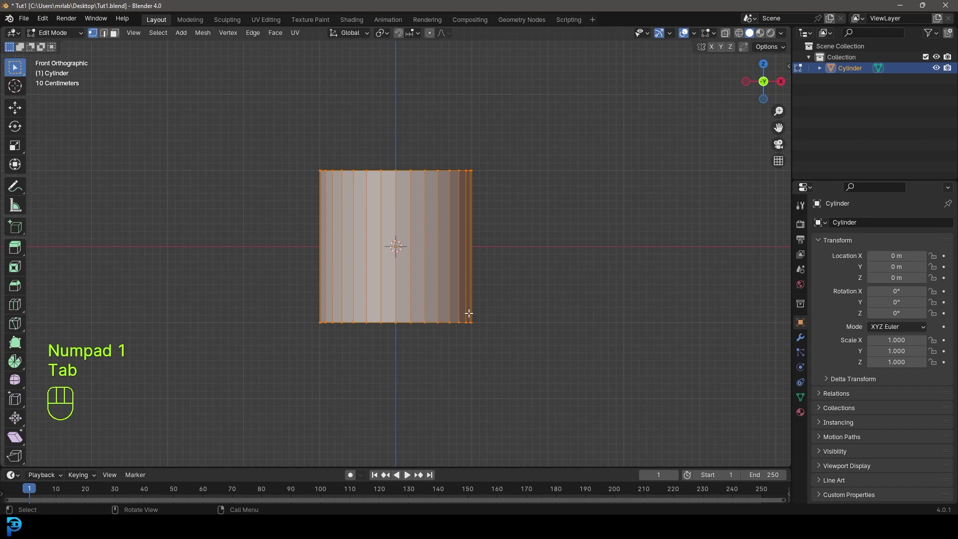
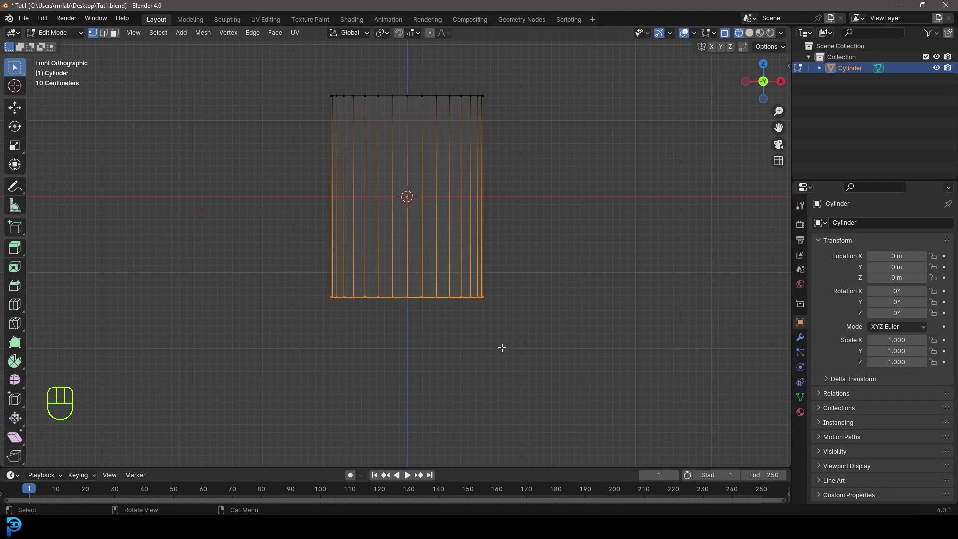
{"action": "key", "text": "ctrl+b"}
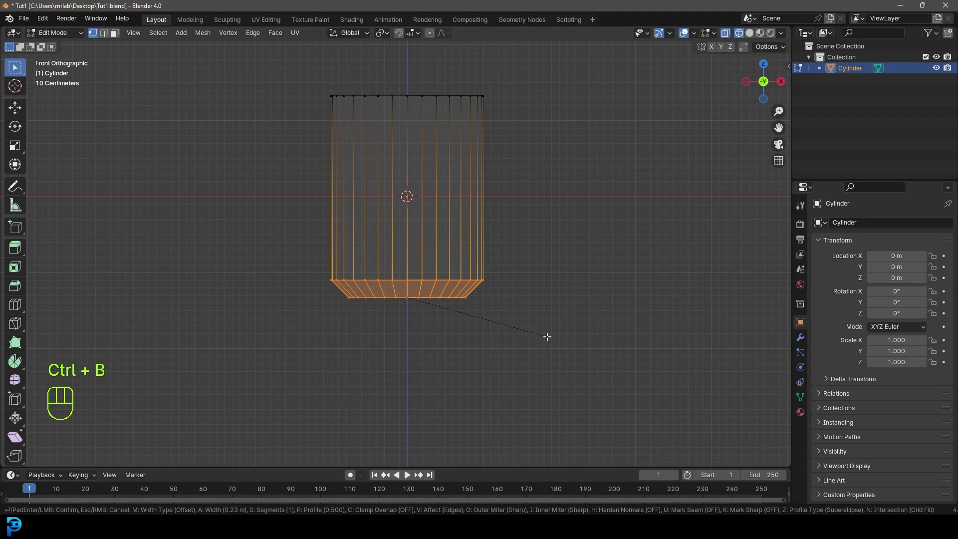
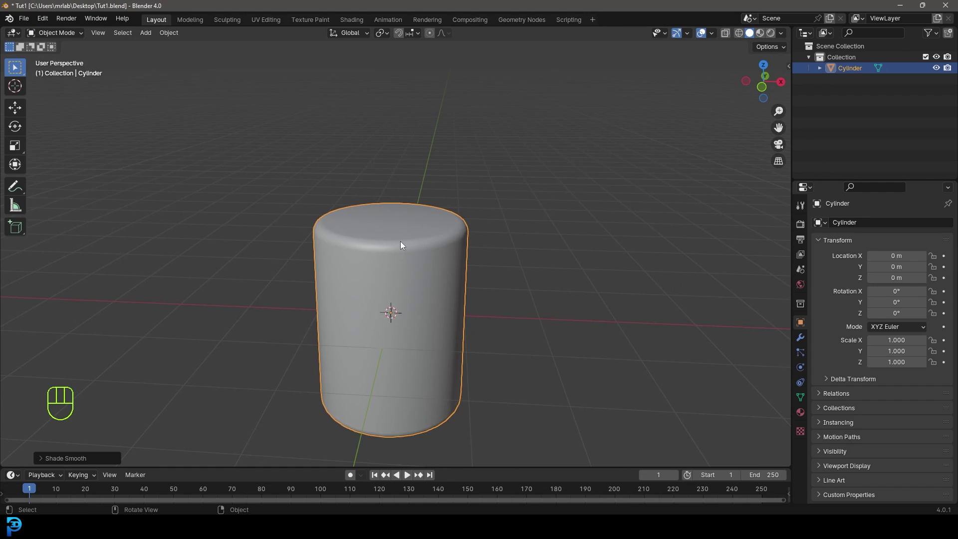
Add a circle, raise it to the cylinder top and shrink it to fit inside.
{"action": "key", "text": "shift+a"}
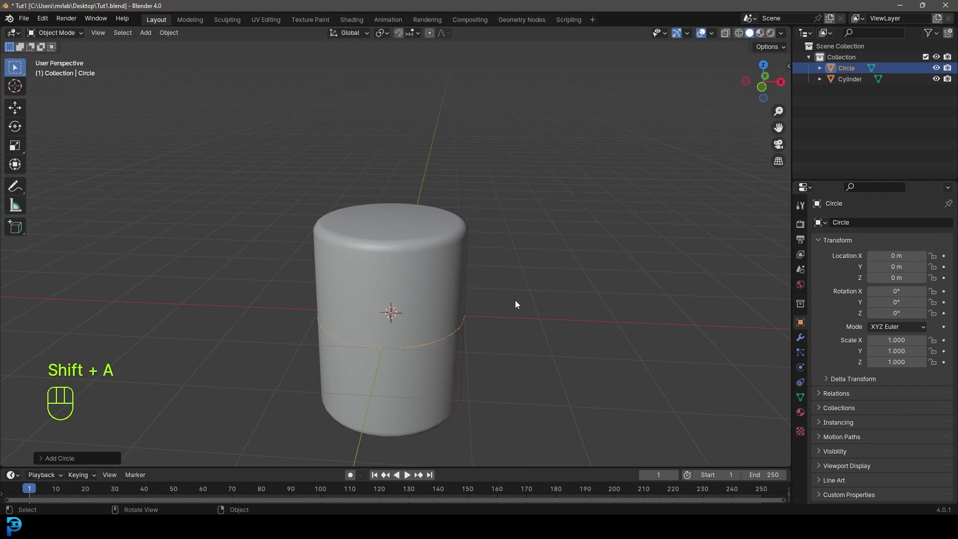
{"action": "key", "text": "g"}
{"action": "key", "text": "z"}
{"action": "key", "text": "s"}
{"action": "key", "text": "g"}
{"action": "key", "text": "z"}
{"action": "left_click_drag", "start_coordinate": [519, 271], "coordinate": [522, 286]}
{"action": "key", "text": "s"}
{"action": "left_click", "coordinate": [525, 276]}
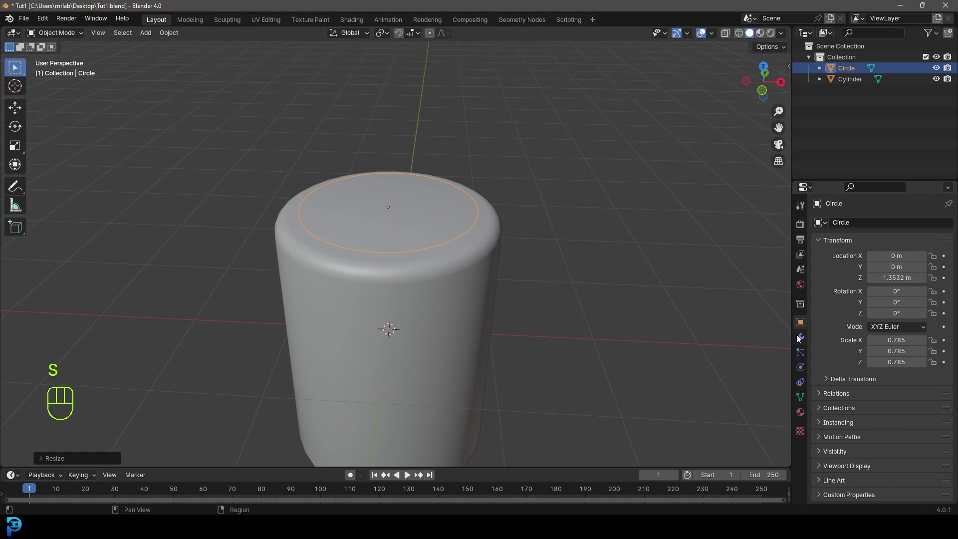
Give the circle an Array modifier producing a second copy.
{"action": "left_click", "coordinate": [802, 339]}
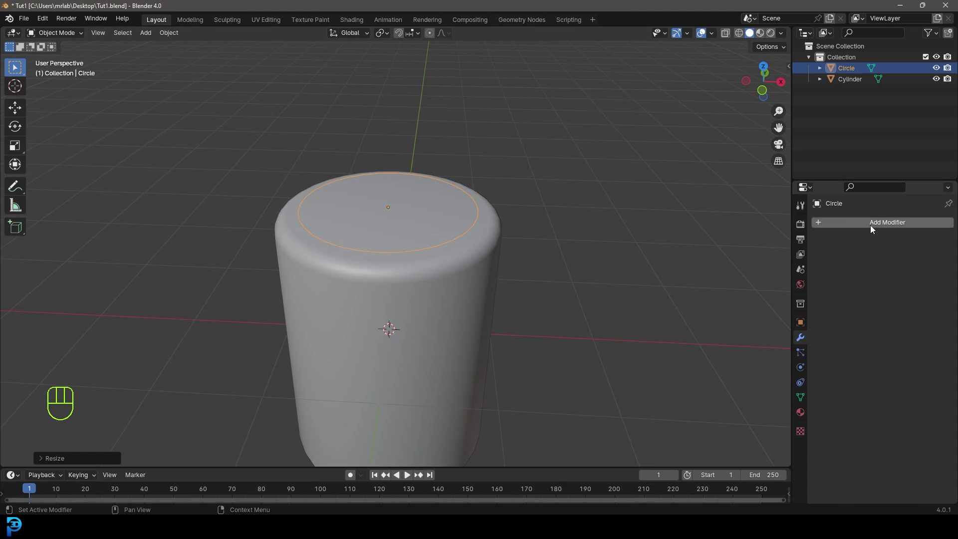
{"action": "left_click_drag", "start_coordinate": [875, 230], "coordinate": [758, 248]}
{"action": "key", "text": "r"}
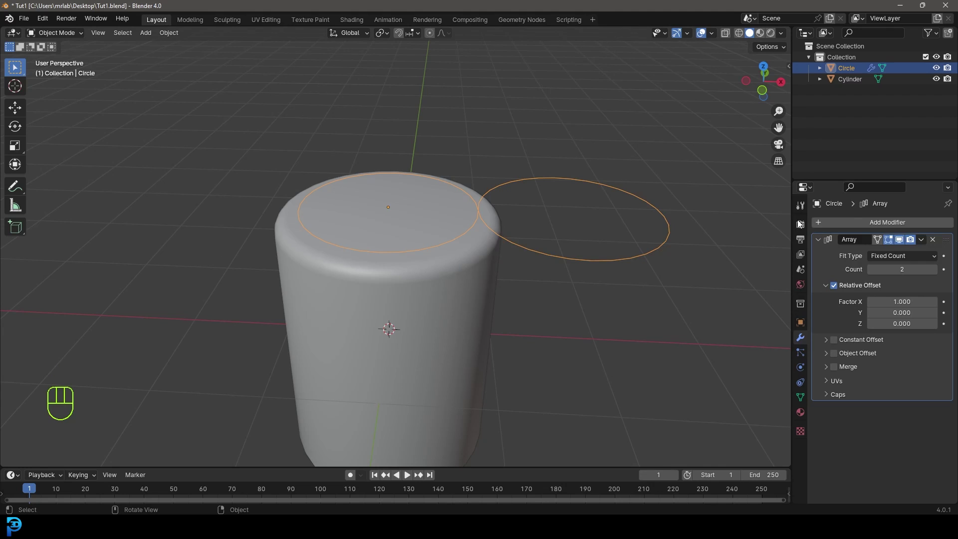
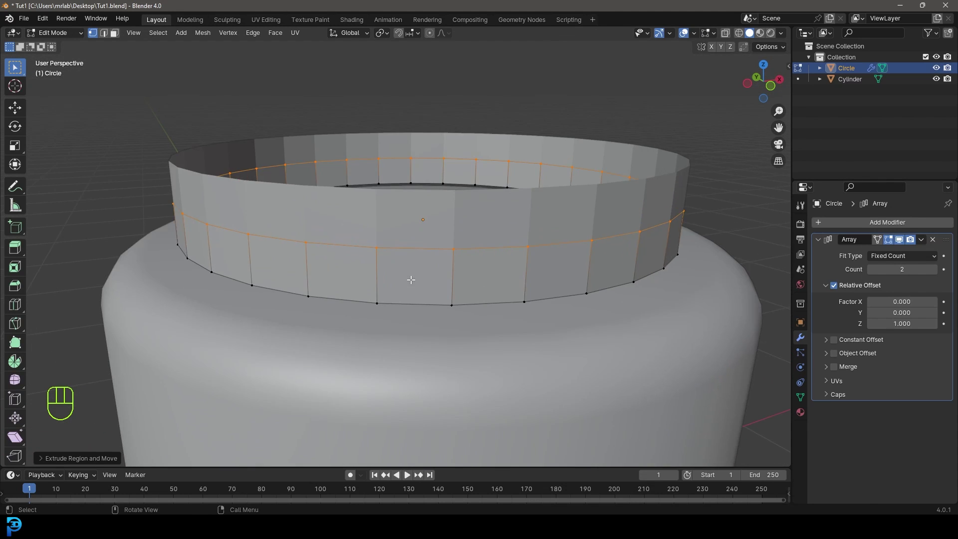
Extrude the ring edge up along Z into a band and bevel a middle loop.
{"action": "key", "text": "e"}
{"action": "key", "text": "z"}
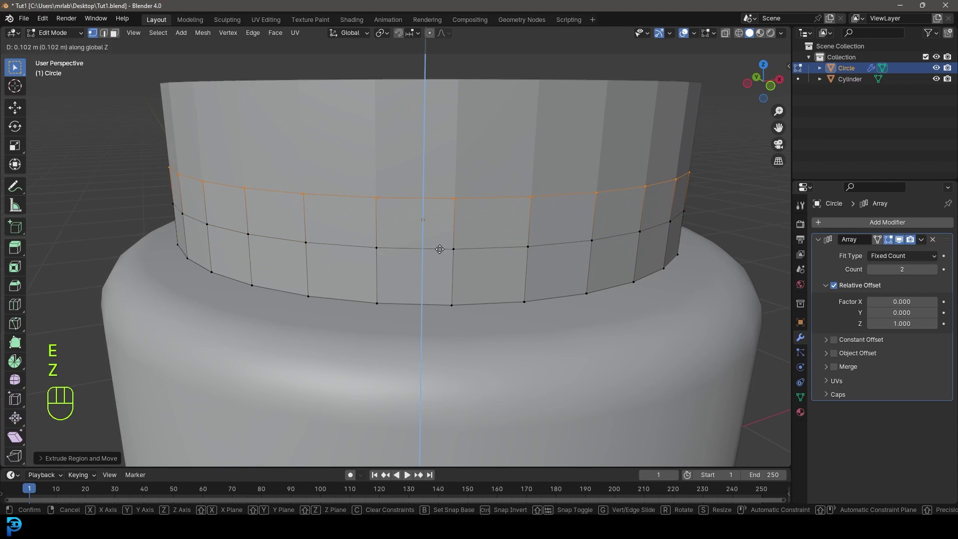
{"action": "left_click", "coordinate": [446, 245]}
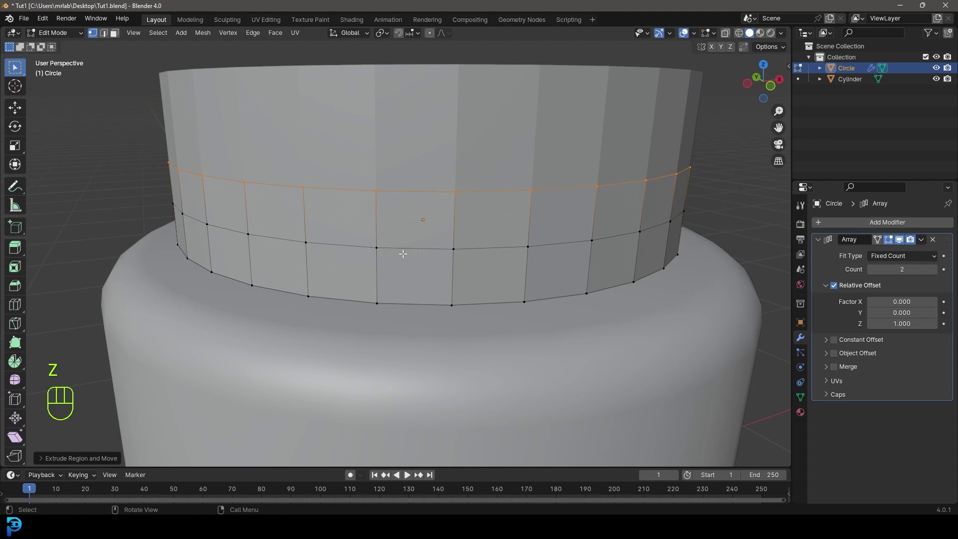
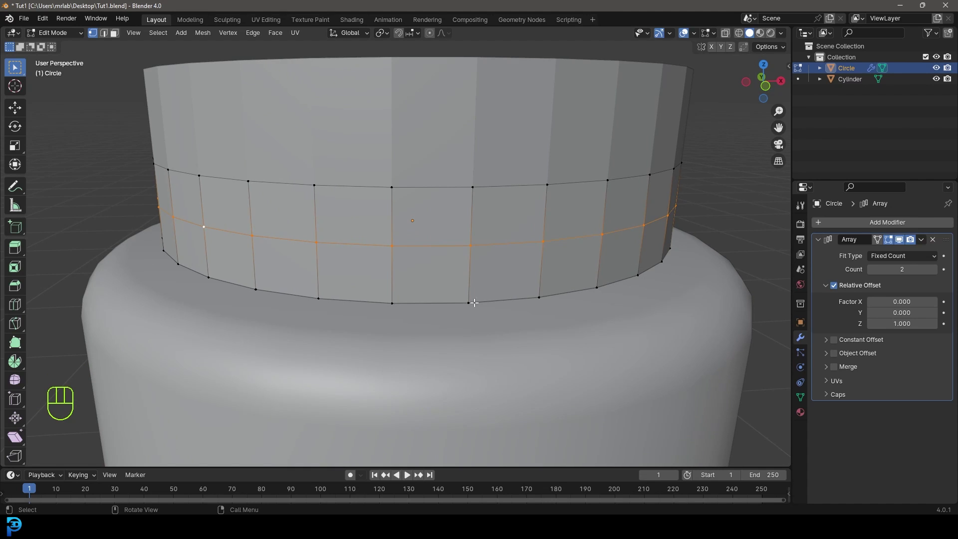
{"action": "key", "text": "ctrl+b"}
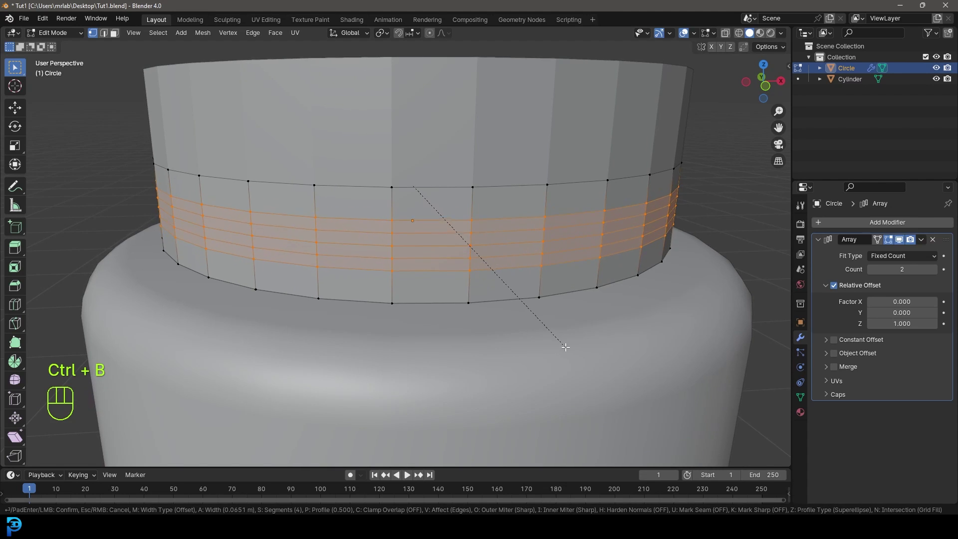
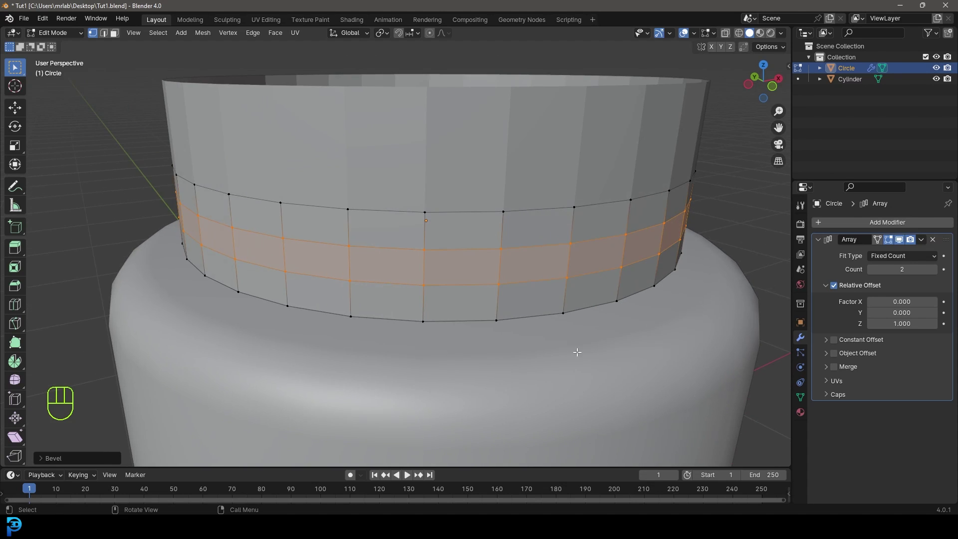
Extrude the middle band, push it outward with Alt+S into a rib and flatten its height.
{"action": "key", "text": "e"}
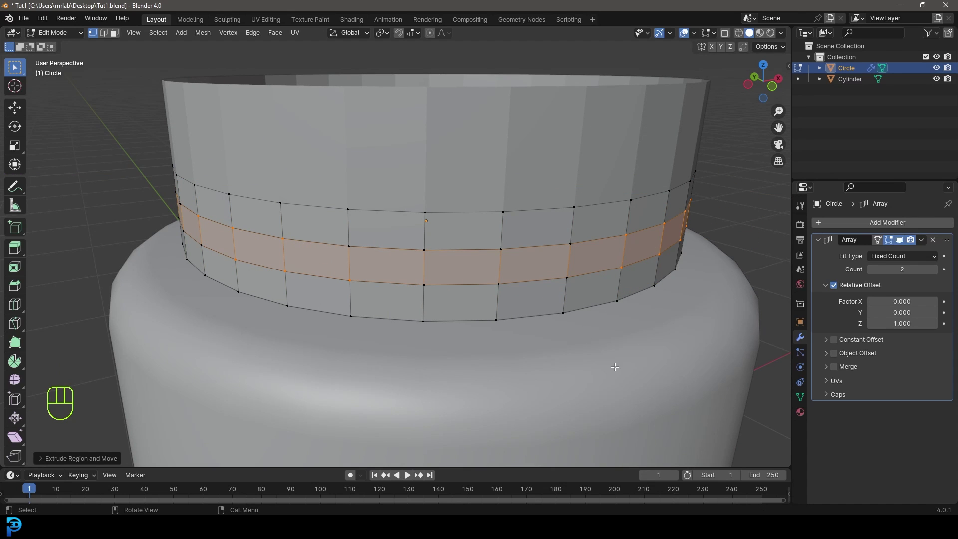
{"action": "key", "text": "alt+s"}
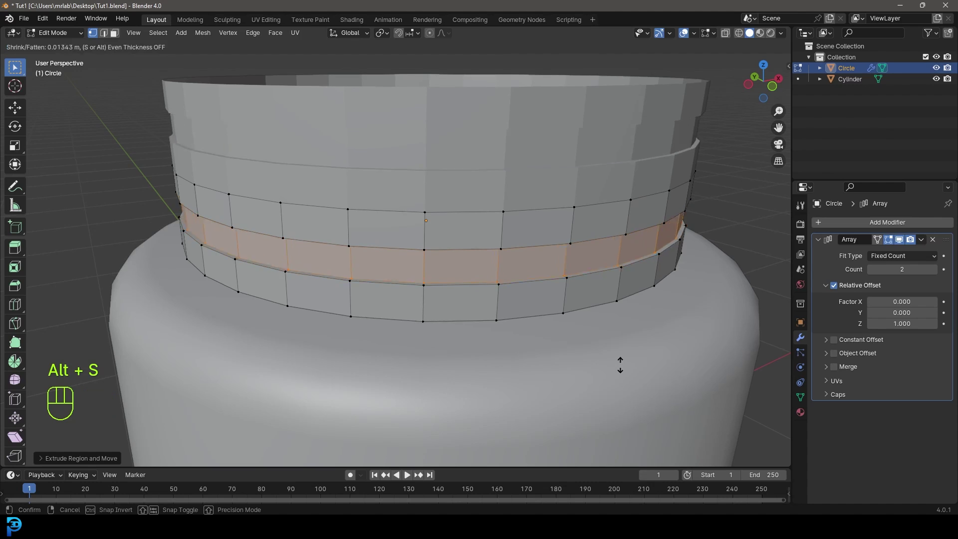
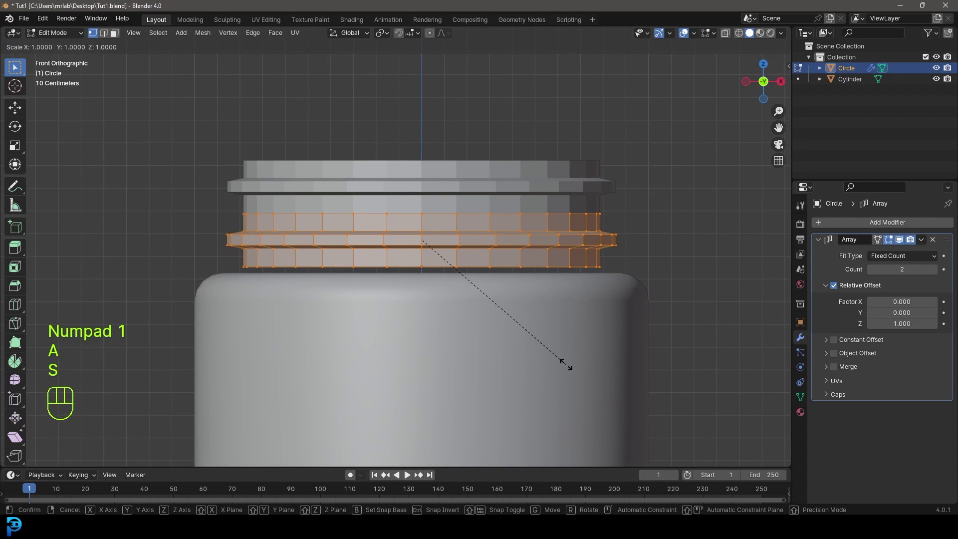
{"action": "key", "text": "z"}
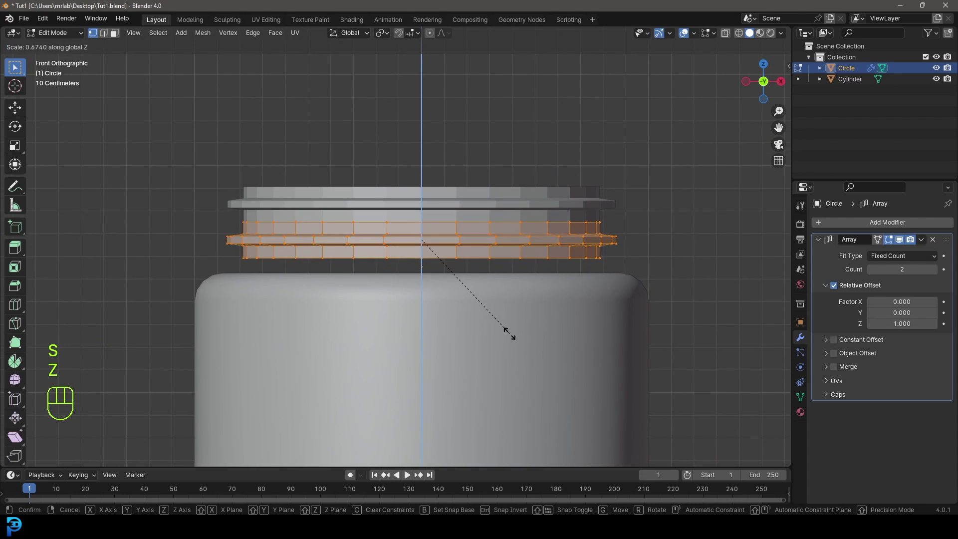
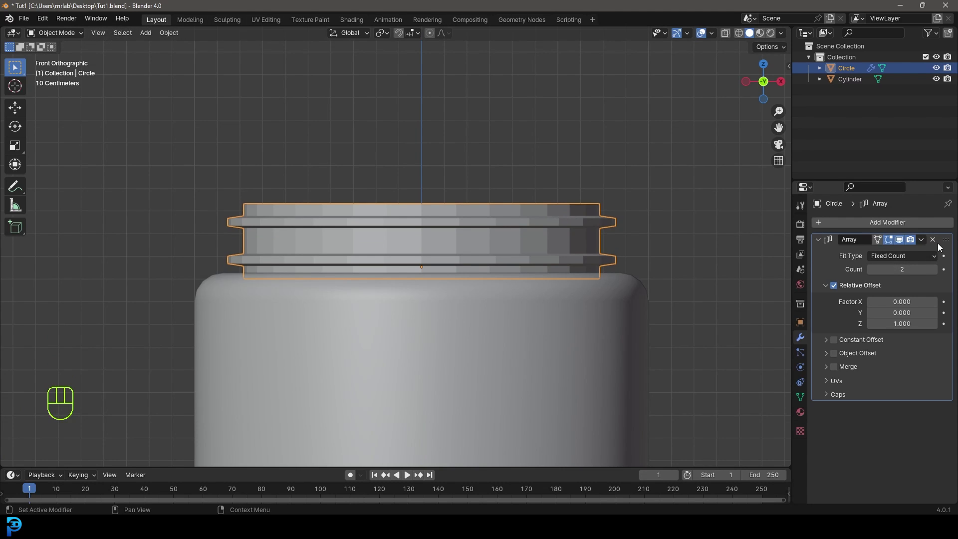
Raise the Array count to five rings, smooth them with a Subdivision Surface modifier and zoom out.
{"action": "left_click", "coordinate": [940, 273]}
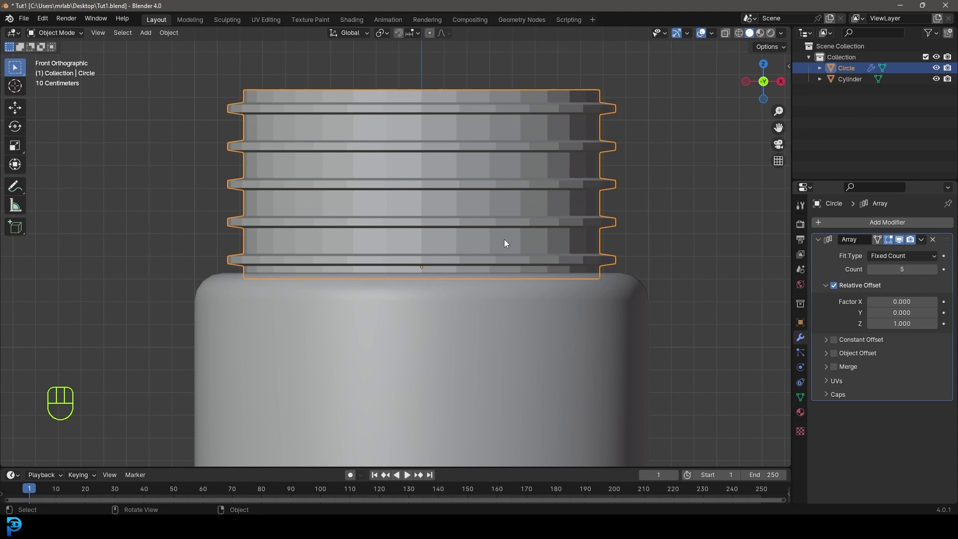
{"action": "left_click_drag", "start_coordinate": [476, 166], "coordinate": [462, 173]}
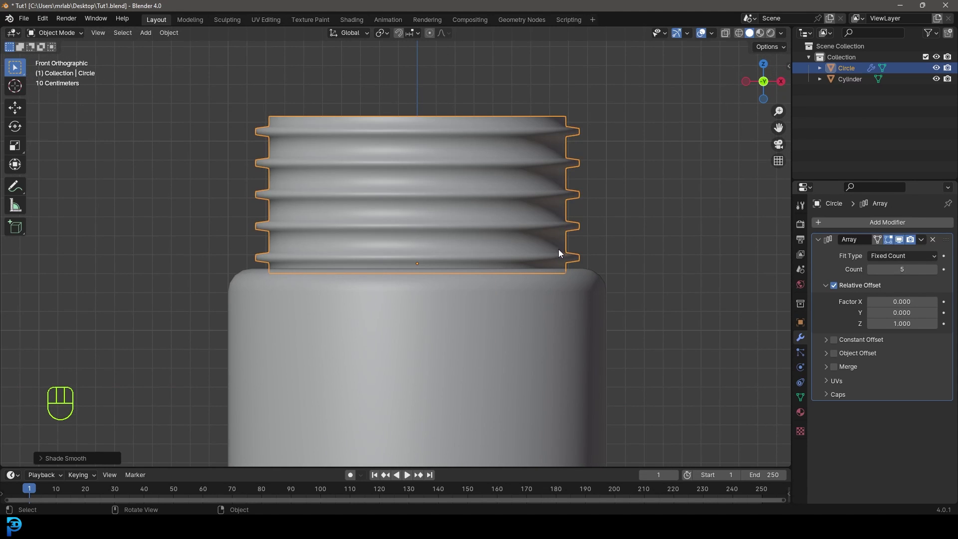
{"action": "left_click_drag", "start_coordinate": [824, 243], "coordinate": [866, 228]}
{"action": "left_click_drag", "start_coordinate": [884, 225], "coordinate": [773, 251]}
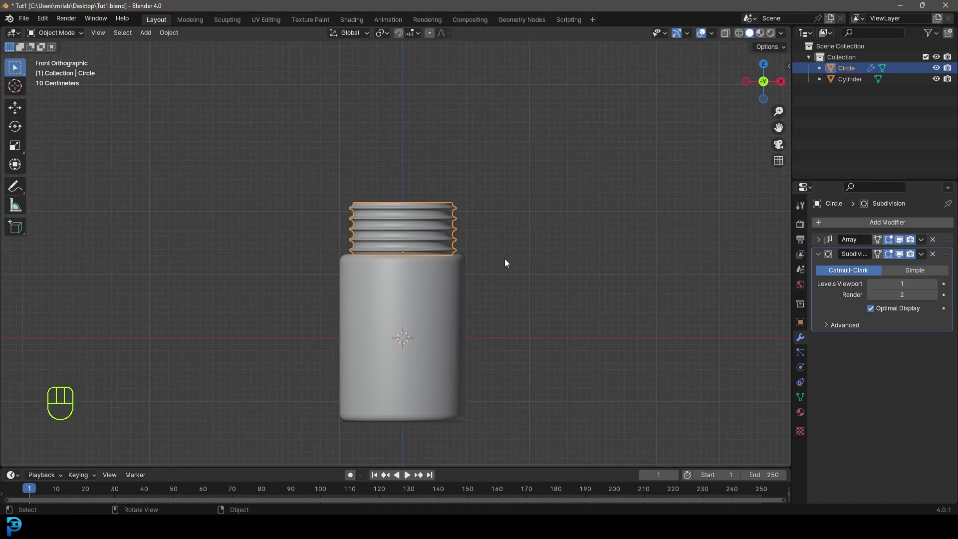
{"action": "key", "text": "alt+a"}
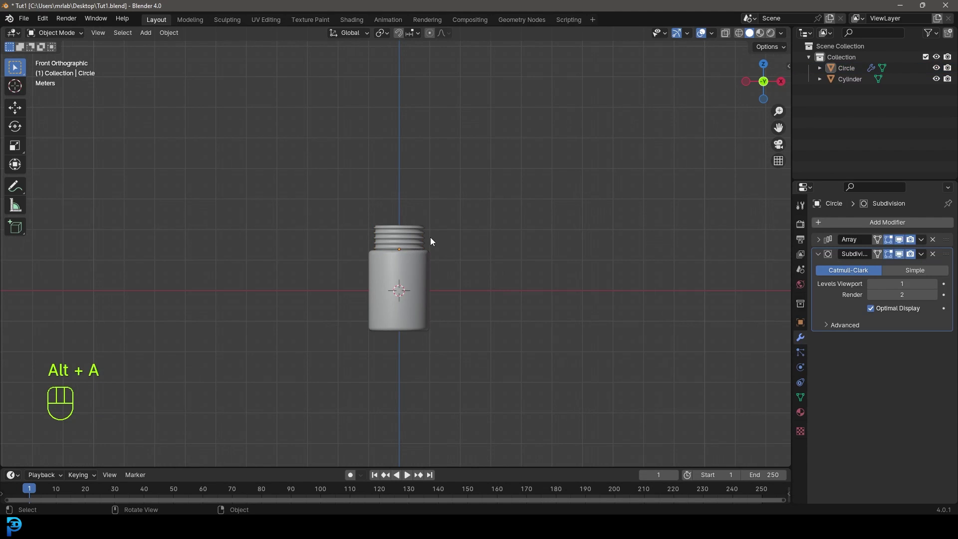
{"action": "left_click", "coordinate": [440, 220]}
Add a UV sphere and move it vertically onto the ribbed neck.
{"action": "key", "text": "shift+a"}
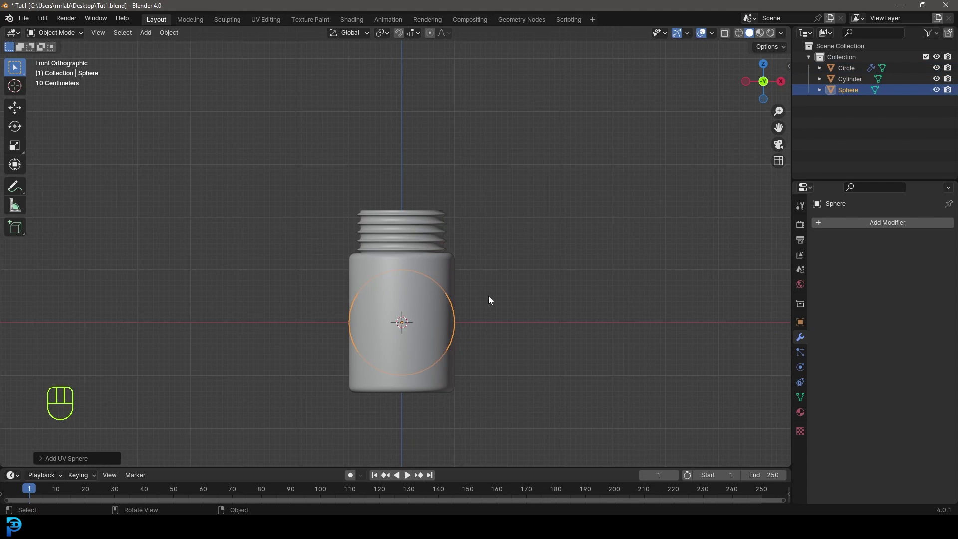
{"action": "key", "text": "g"}
{"action": "key", "text": "z"}
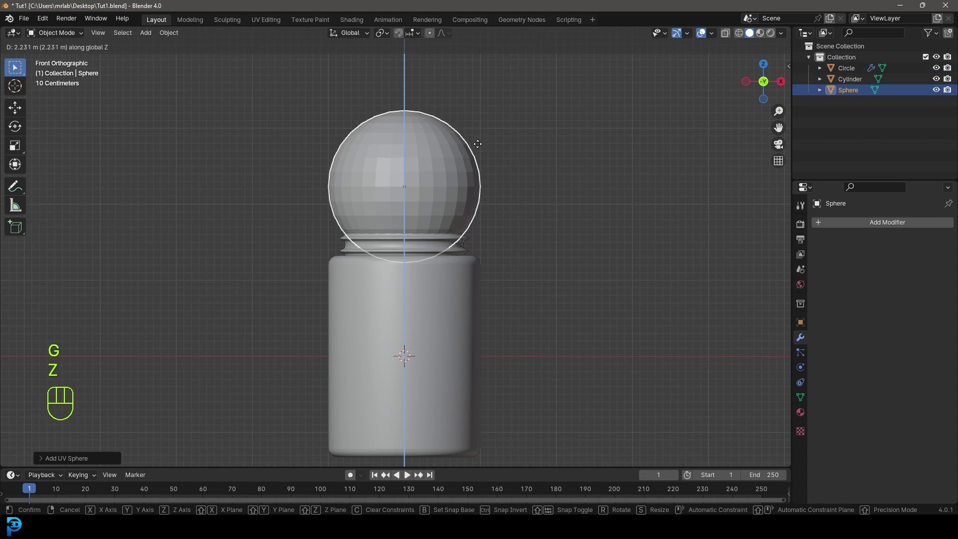
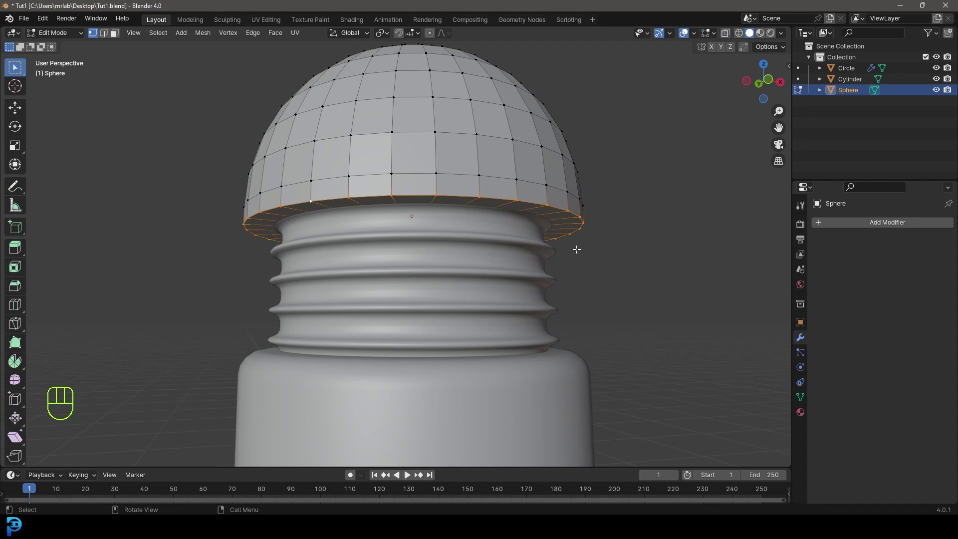
Bevel the dome's bottom rim and lower it over the neck, then leave Edit Mode.
{"action": "key", "text": "ctrl+b"}
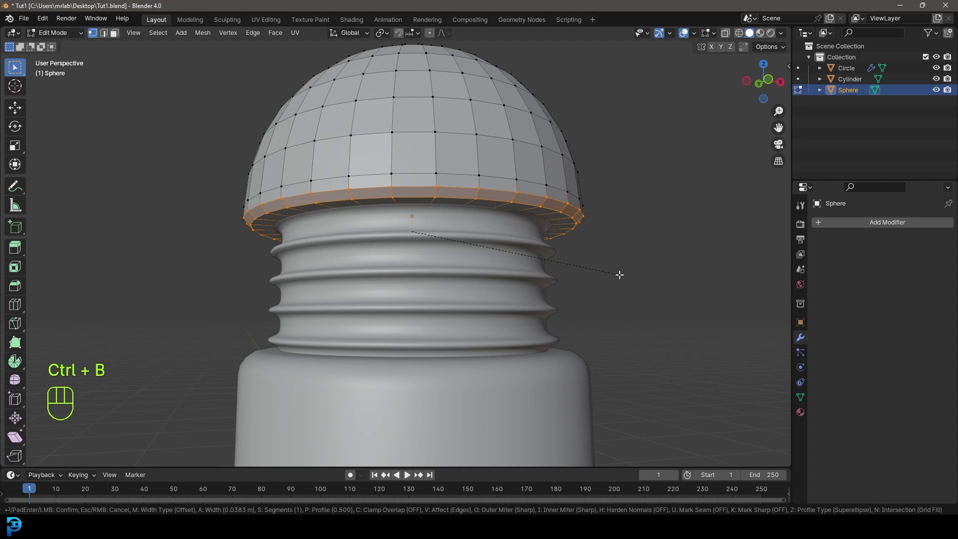
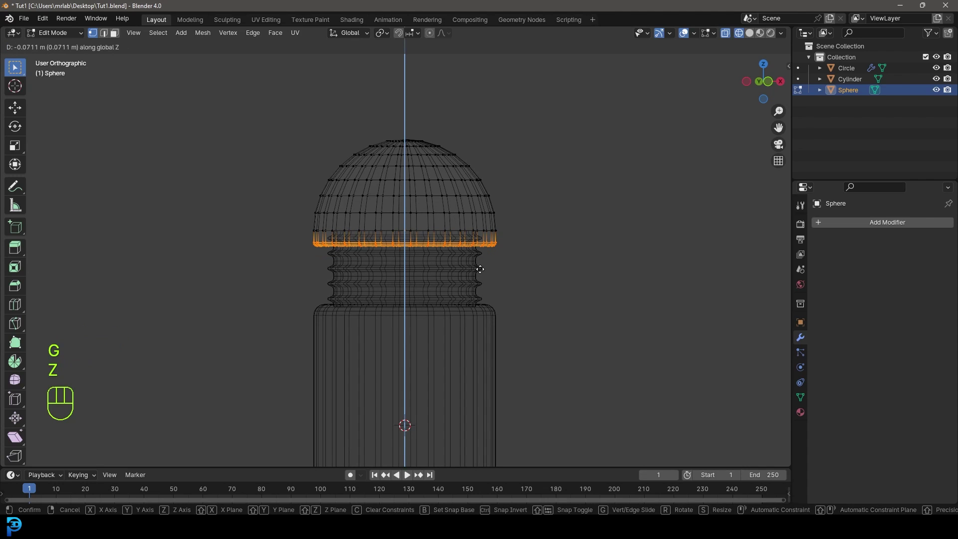
{"action": "left_click", "coordinate": [480, 265]}
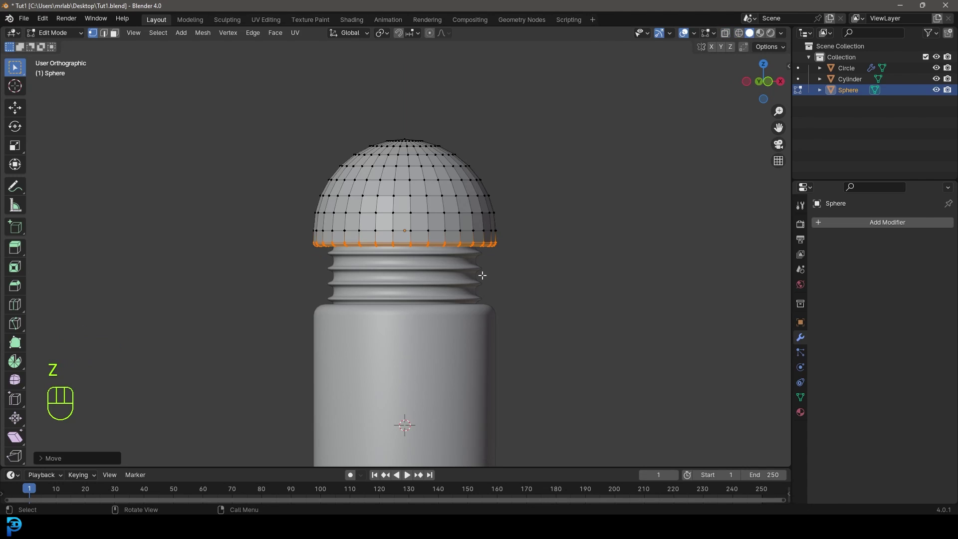
{"action": "key", "text": "Tab"}
{"action": "left_click_drag", "start_coordinate": [398, 176], "coordinate": [407, 173]}
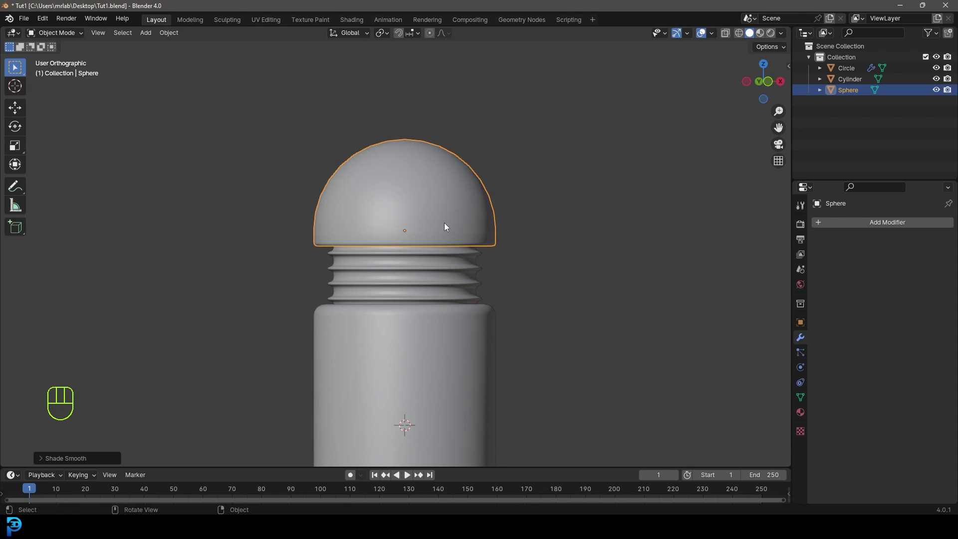
Lower the dome onto the neck as a cap, trying and cancelling a rotation.
{"action": "key", "text": "g"}
{"action": "key", "text": "z"}
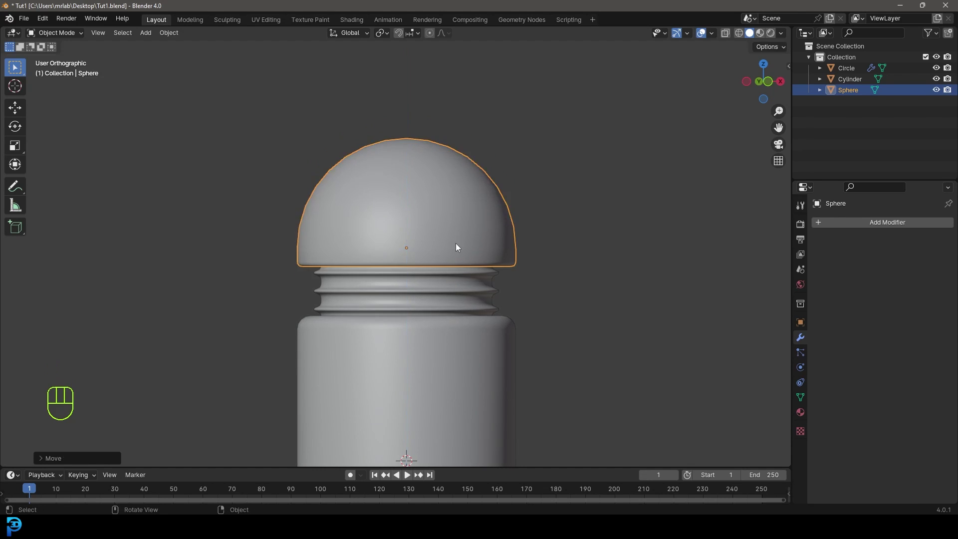
{"action": "key", "text": "alt+a"}
{"action": "key", "text": "r"}
{"action": "key", "text": "r"}
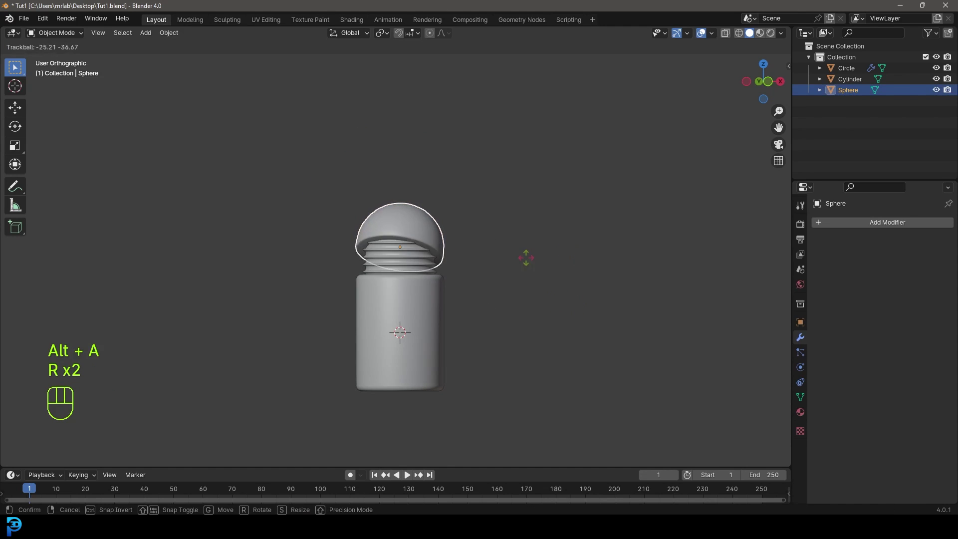
{"action": "key", "text": "alt+a"}
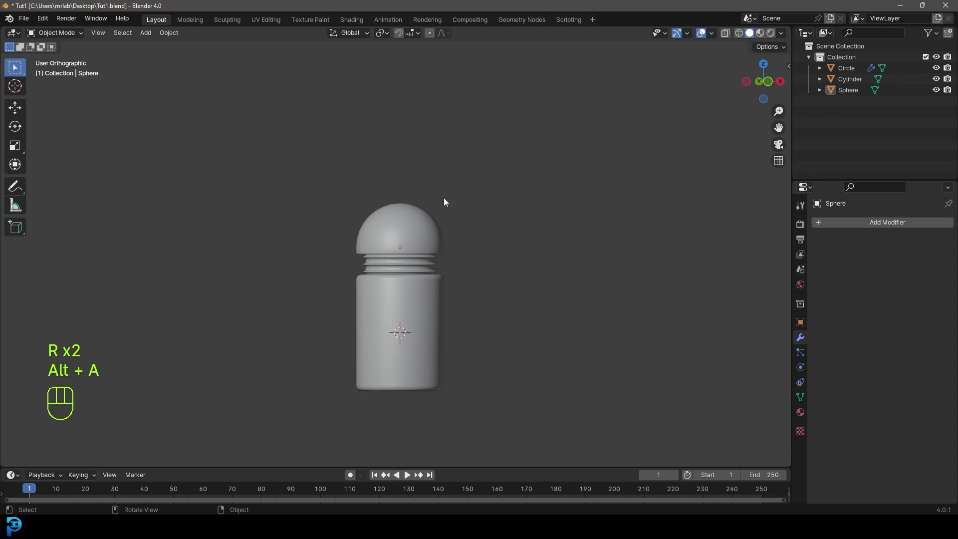
Add a cylinder and rotate it 90 degrees about X to face forward.
{"action": "key", "text": "shift+a"}
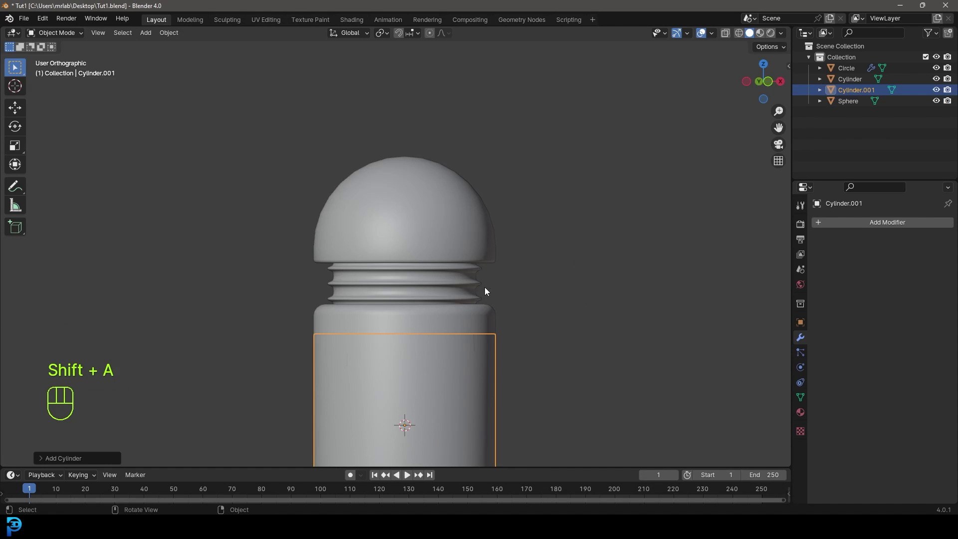
{"action": "key", "text": "Return"}
{"action": "key", "text": "ctrl+z"}
{"action": "key", "text": "KP_1"}
{"action": "left_click_drag", "start_coordinate": [458, 365], "coordinate": [458, 272]}
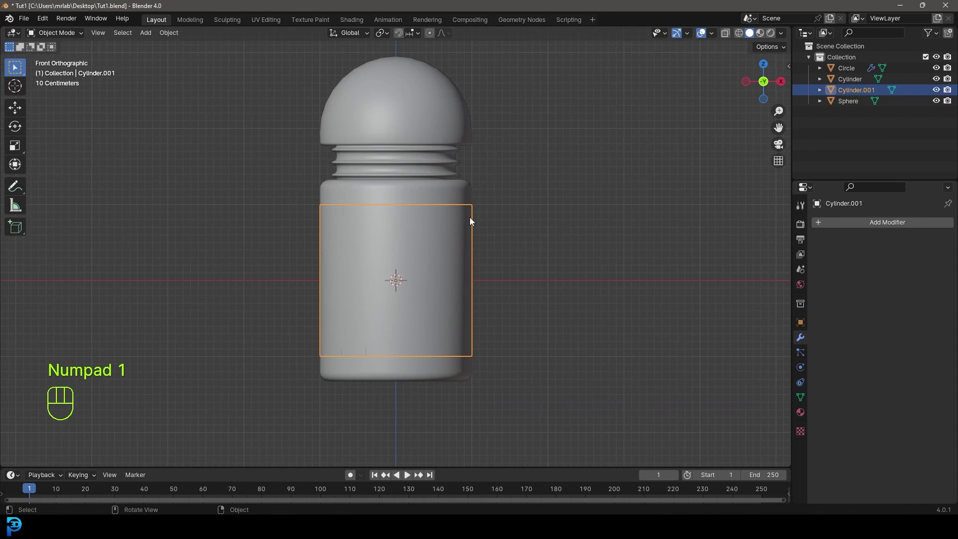
{"action": "key", "text": "r"}
{"action": "key", "text": "x"}
{"action": "key", "text": "9"}
{"action": "key", "text": "0"}
Move the cylinder beside the head and mirror it across the Sphere with a Mirror modifier.
{"action": "key", "text": "Return"}
{"action": "key", "text": "g"}
{"action": "left_click", "coordinate": [478, 203]}
{"action": "left_click_drag", "start_coordinate": [525, 196], "coordinate": [496, 255]}
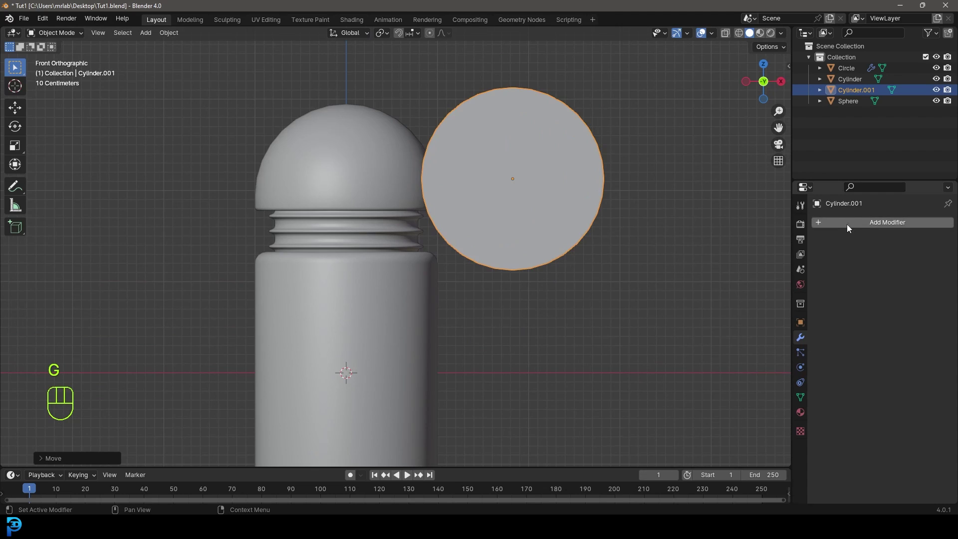
{"action": "left_click_drag", "start_coordinate": [875, 226], "coordinate": [745, 244]}
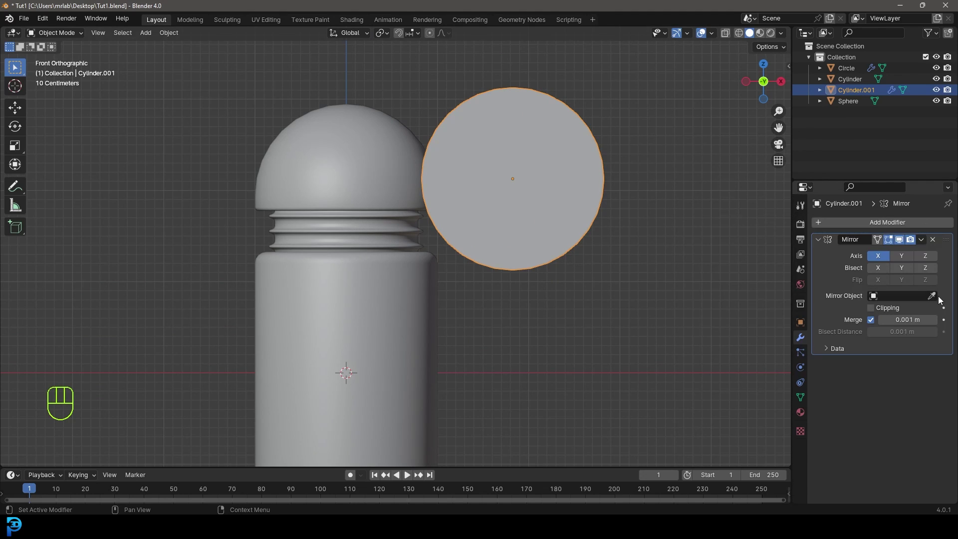
{"action": "left_click", "coordinate": [935, 301]}
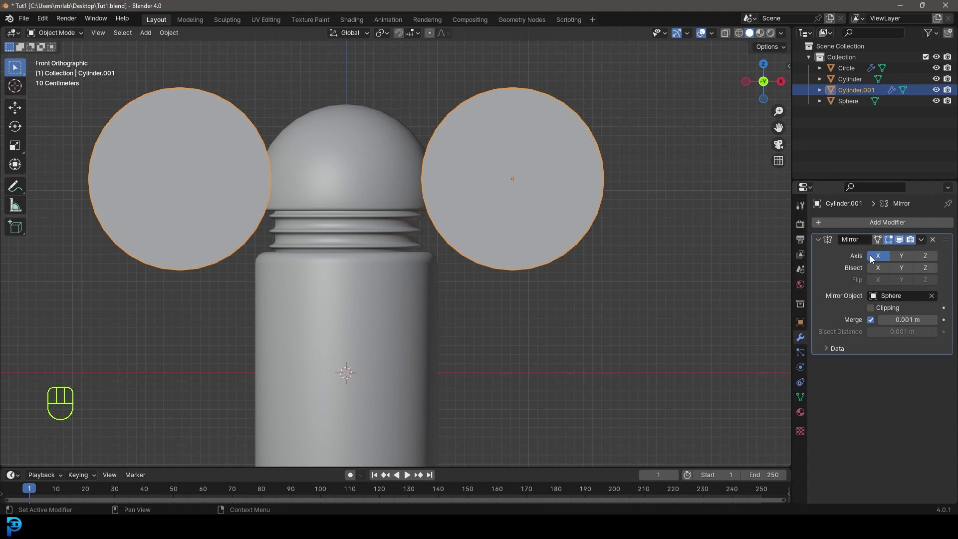
Shrink the eye cylinder and place the mirrored pair on the dome, checking from side view.
{"action": "left_click_drag", "start_coordinate": [531, 296], "coordinate": [529, 342]}
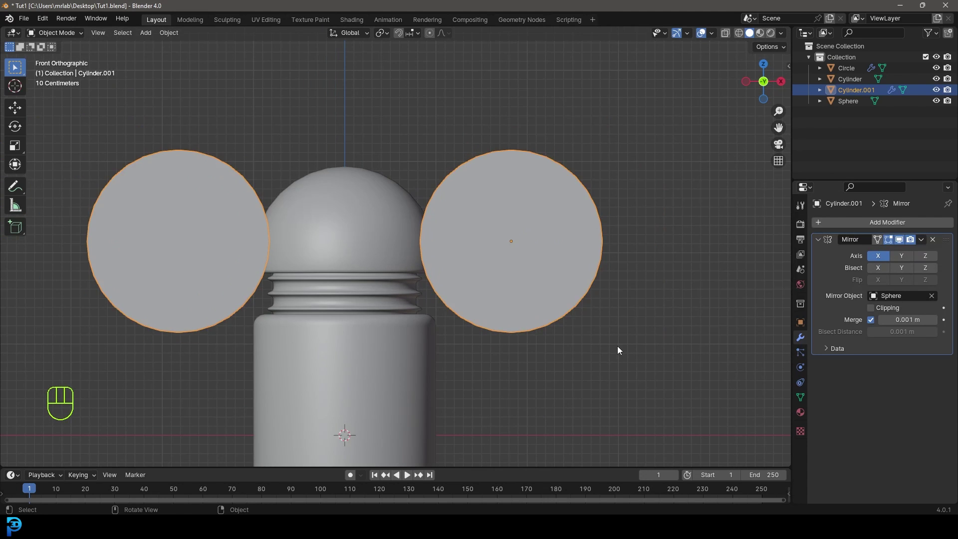
{"action": "key", "text": "s"}
{"action": "left_click", "coordinate": [552, 299]}
{"action": "key", "text": "g"}
{"action": "key", "text": "s"}
{"action": "left_click", "coordinate": [430, 283]}
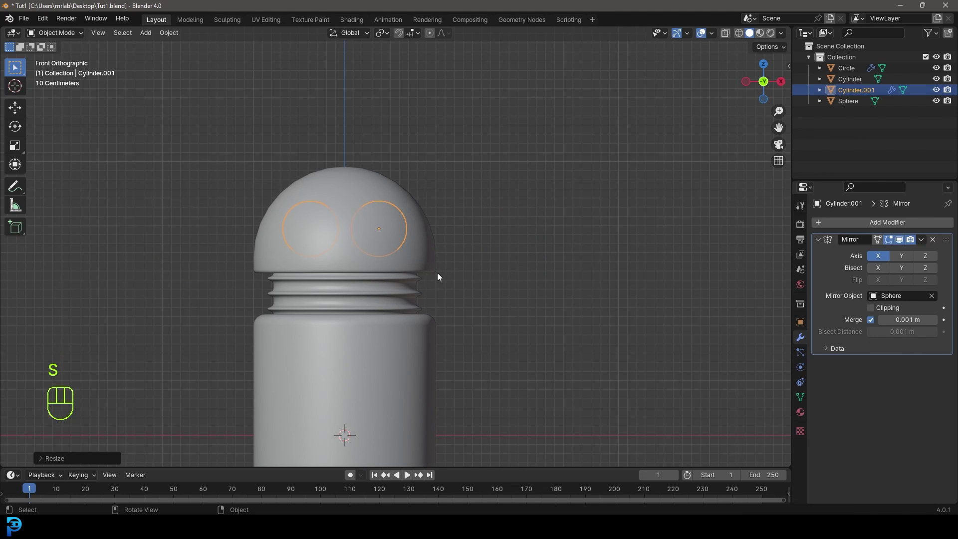
{"action": "key", "text": "KP_3"}
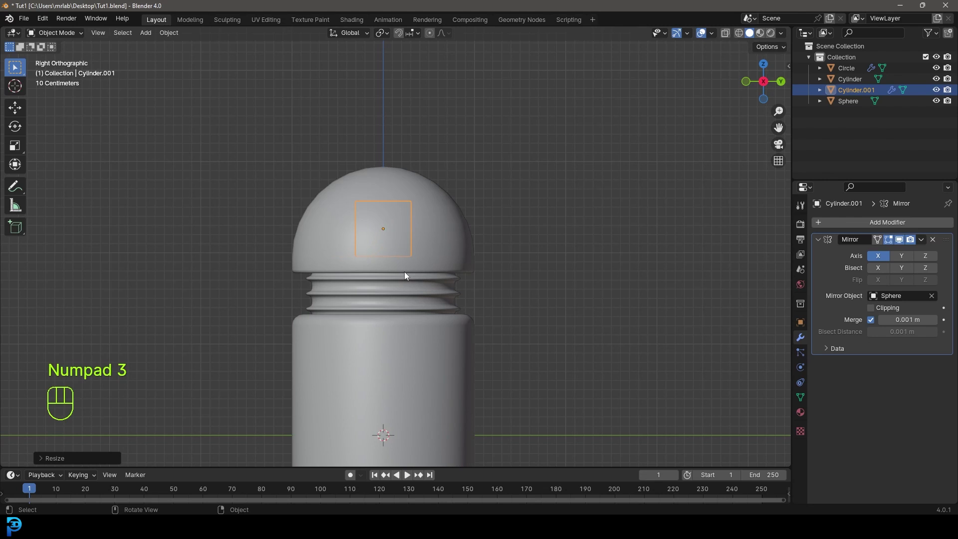
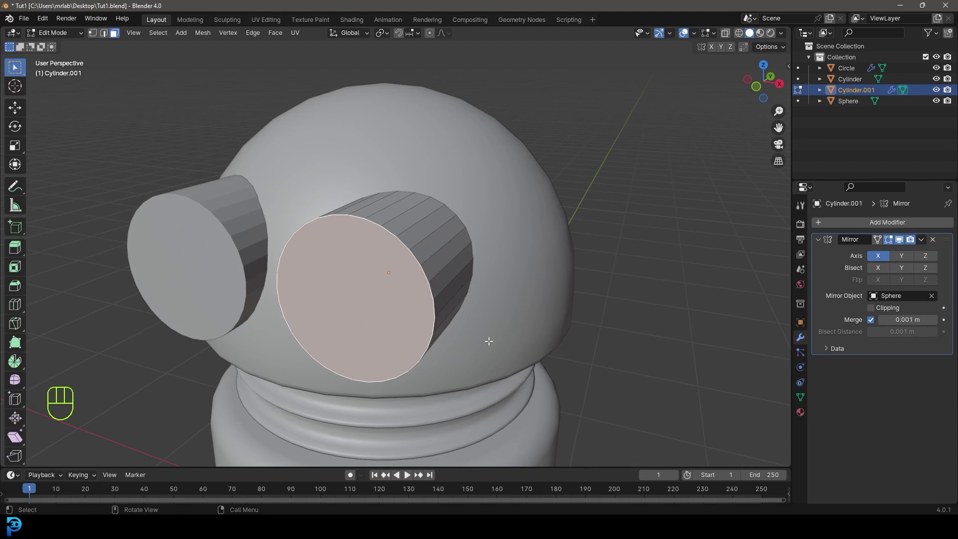
Bevel the eye's front edge, inset a recessed lens and add a loop cut along the tube.
{"action": "key", "text": "ctrl+b"}
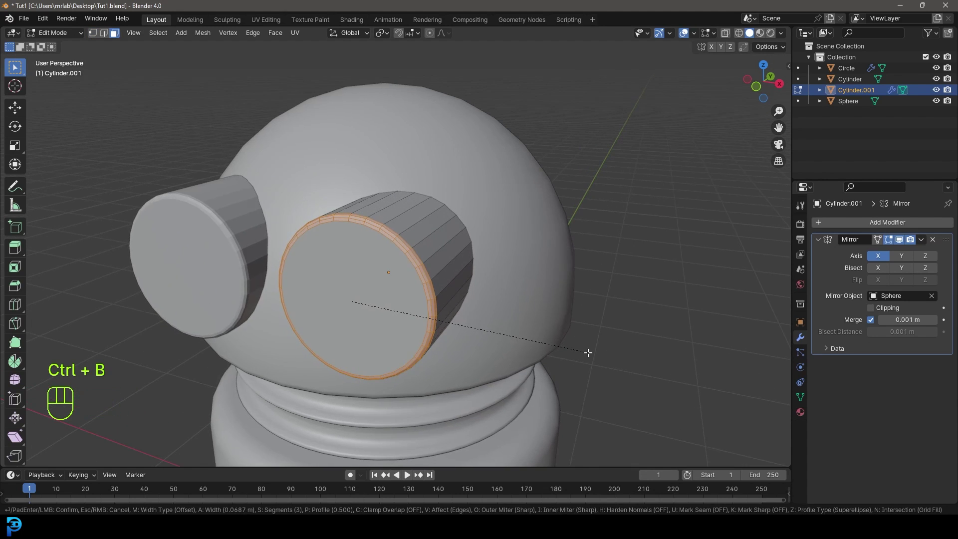
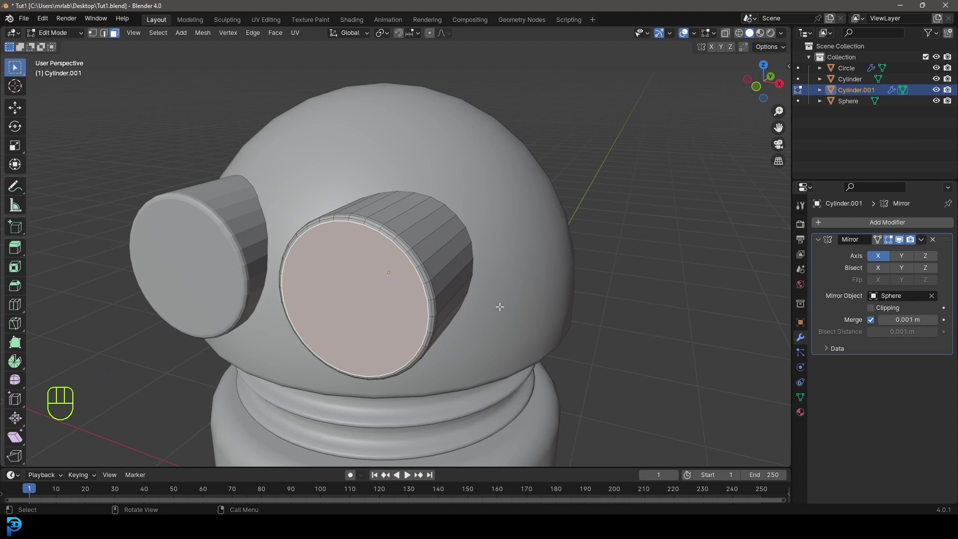
{"action": "key", "text": "i"}
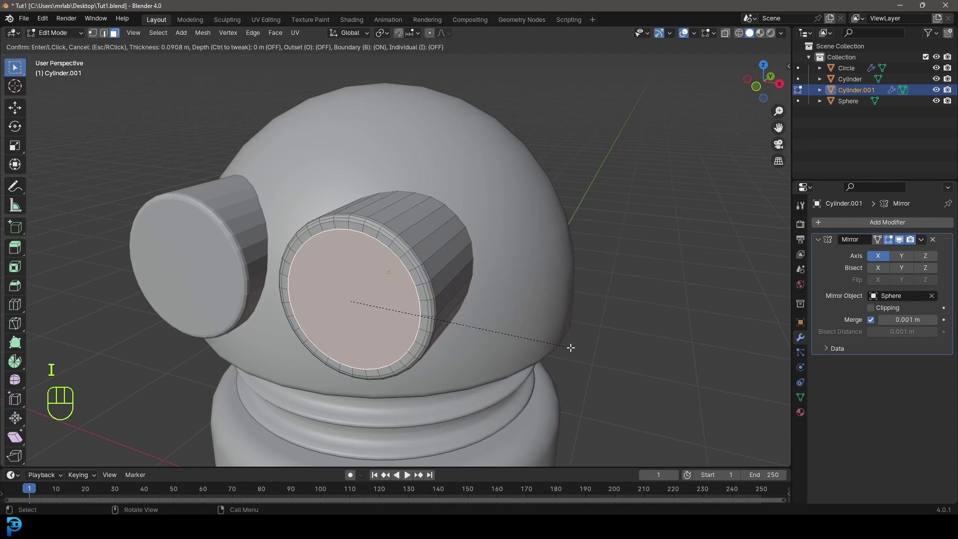
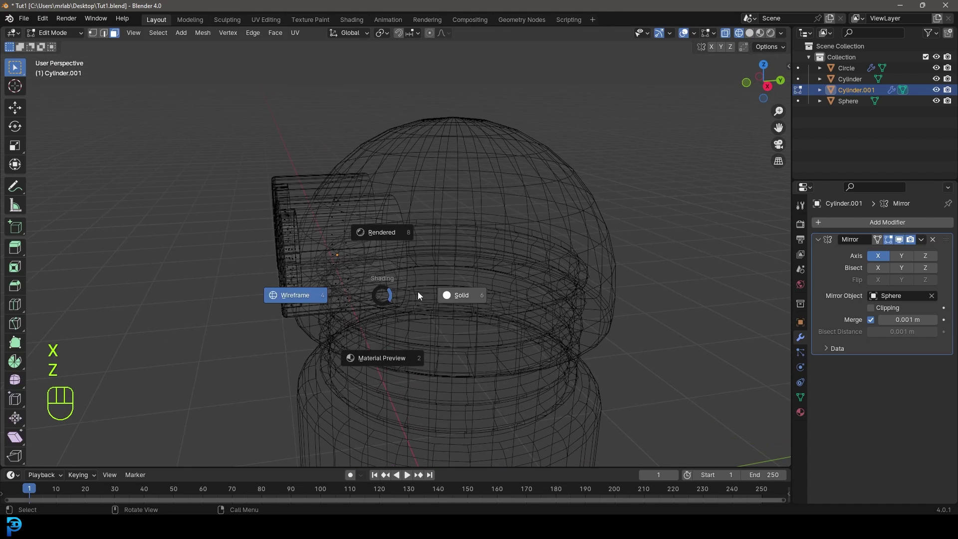
{"action": "key", "text": "ctrl+r"}
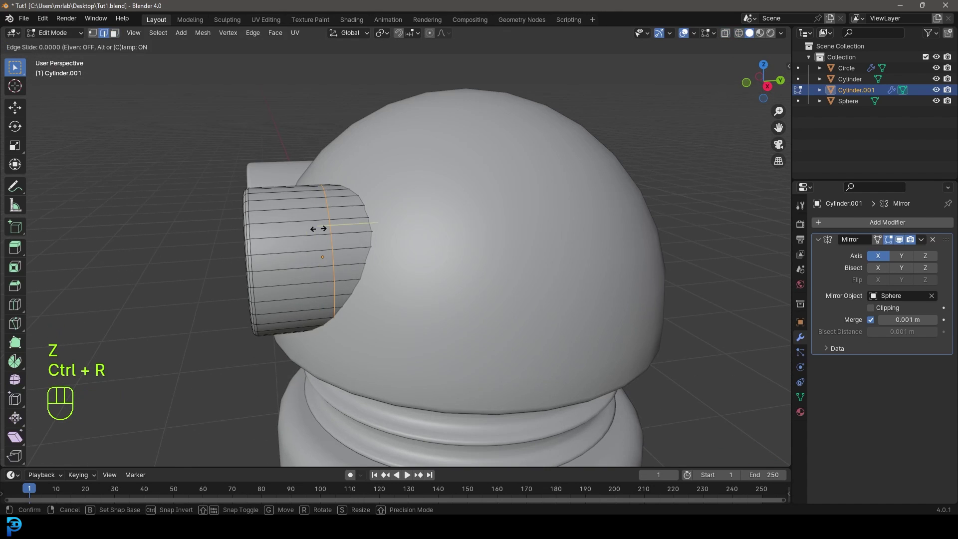
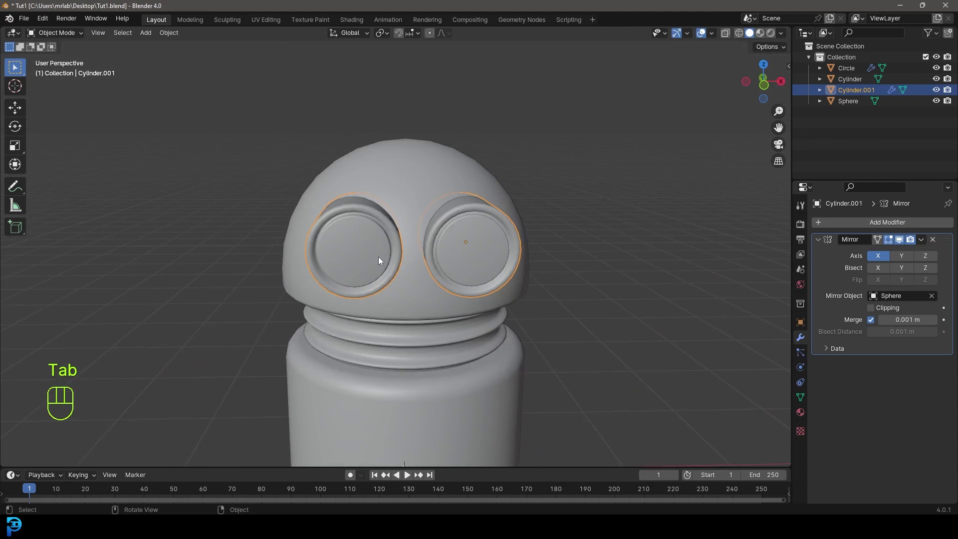
Smooth the eyes with a Subdivision Surface modifier and reposition them on the dome from front view.
{"action": "left_click_drag", "start_coordinate": [876, 227], "coordinate": [779, 256]}
{"action": "left_click_drag", "start_coordinate": [526, 272], "coordinate": [503, 240]}
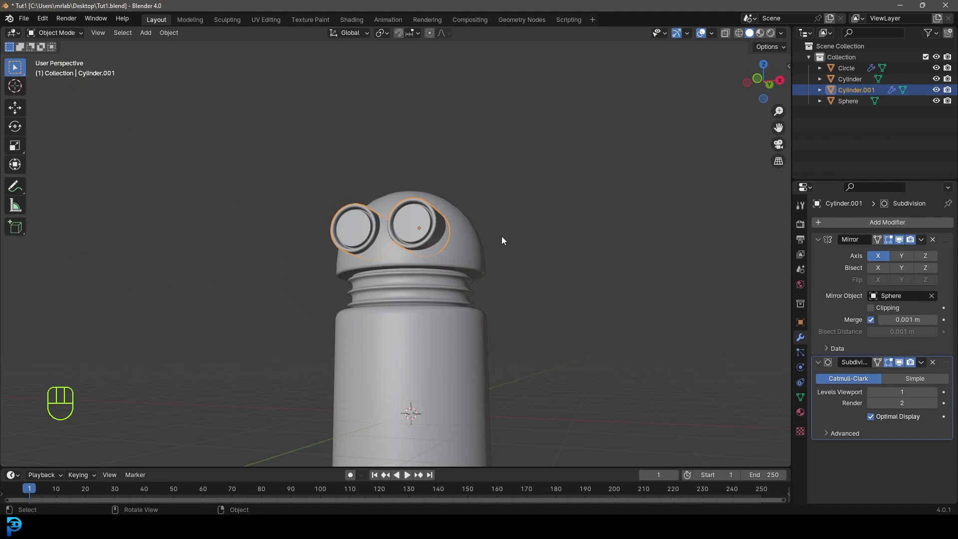
{"action": "key", "text": "KP_1"}
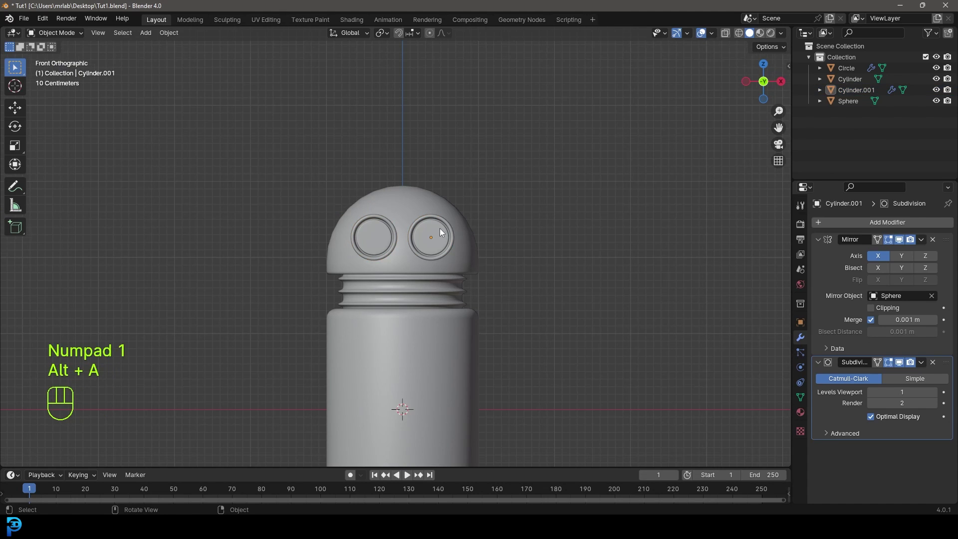
{"action": "key", "text": "g"}
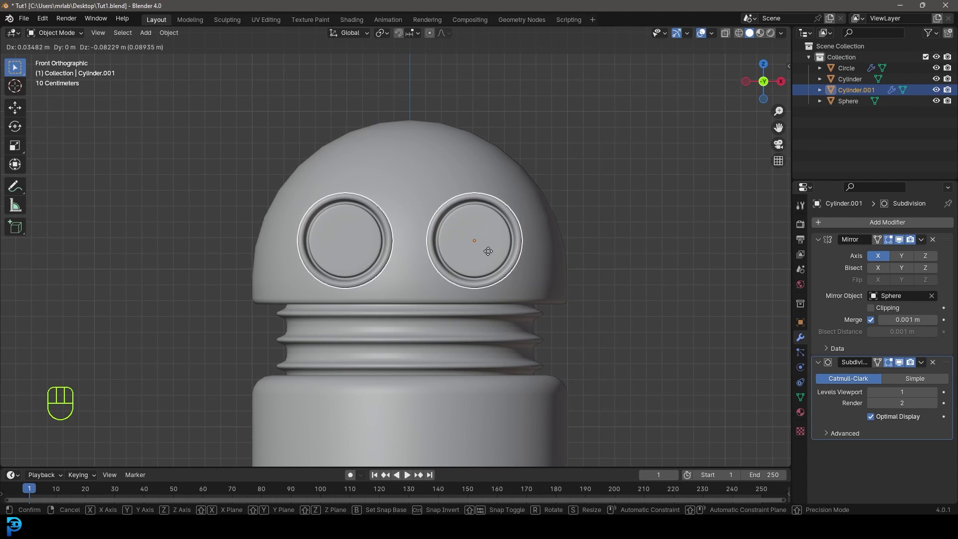
Save the Blender file.
{"action": "key", "text": "alt+a"}
{"action": "key", "text": "ctrl+s"}
{"action": "key", "text": "ctrl+s"}
{"action": "left_click_drag", "start_coordinate": [452, 341], "coordinate": [443, 275]}
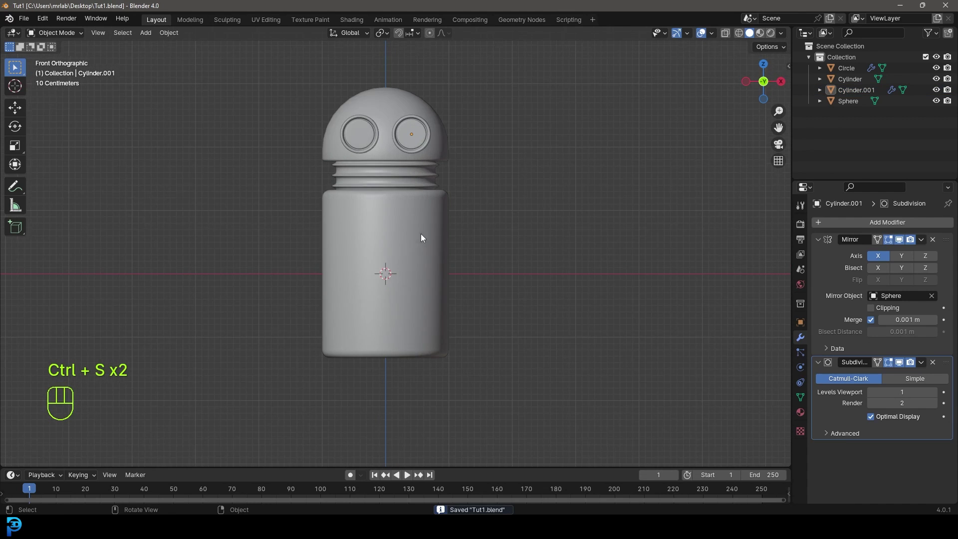
Add a new cylinder and rotate it 90° on X so it faces the front.
{"action": "key", "text": "shift+a"}
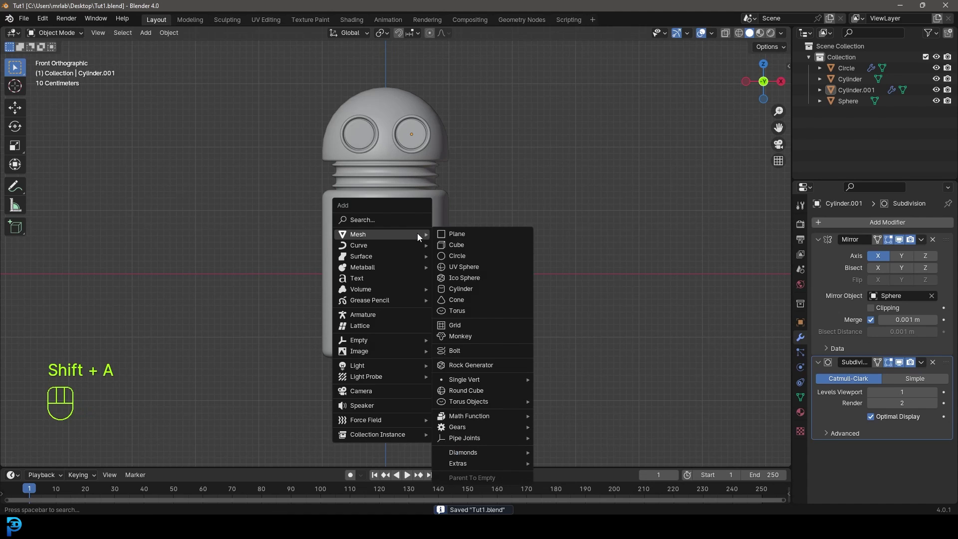
{"action": "key", "text": "r"}
{"action": "key", "text": "x"}
{"action": "key", "text": "9"}
{"action": "key", "text": "0"}
{"action": "key", "text": "Return"}
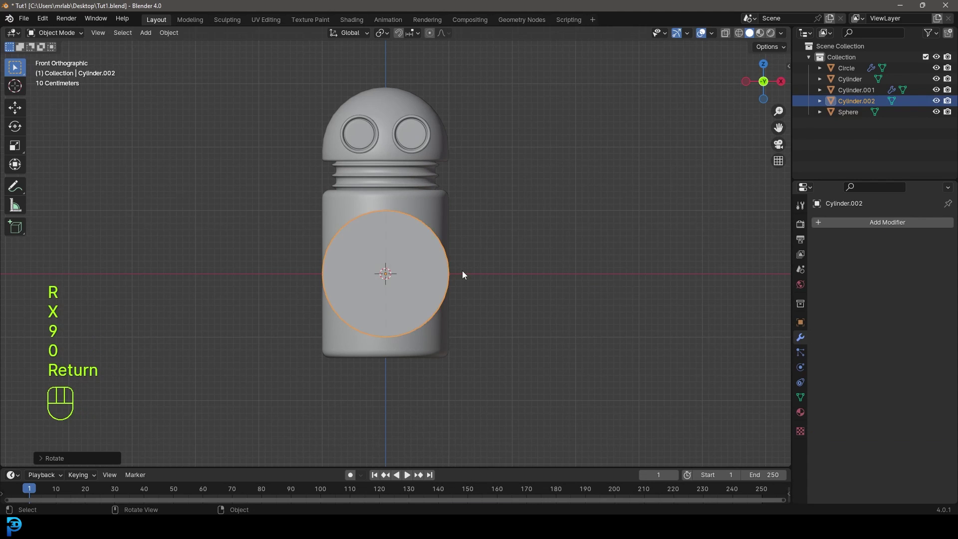
Scale the cylinder down and push it along Y so it pierces the body's lower front.
{"action": "key", "text": "s"}
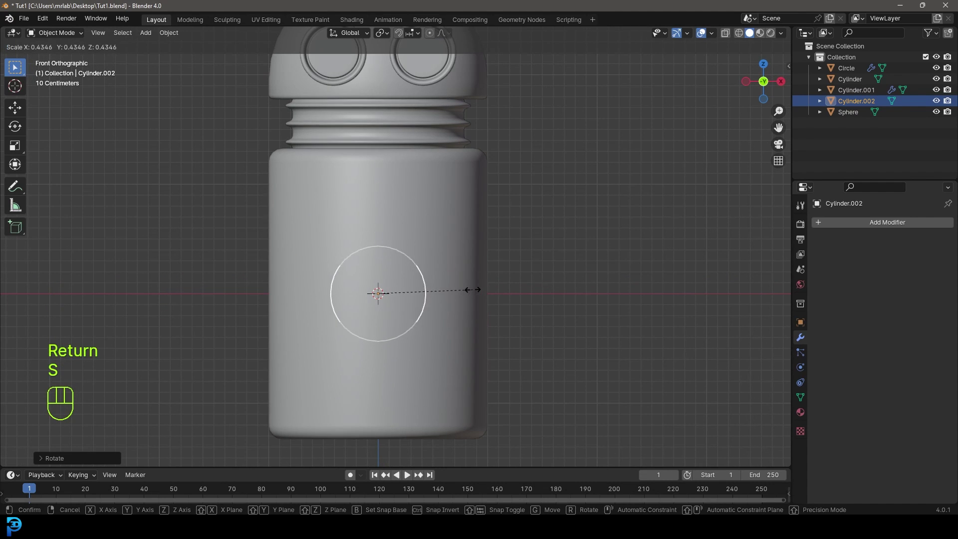
{"action": "left_click", "coordinate": [483, 295]}
{"action": "middle_click", "coordinate": [507, 285]}
{"action": "key", "text": "g"}
{"action": "key", "text": "y"}
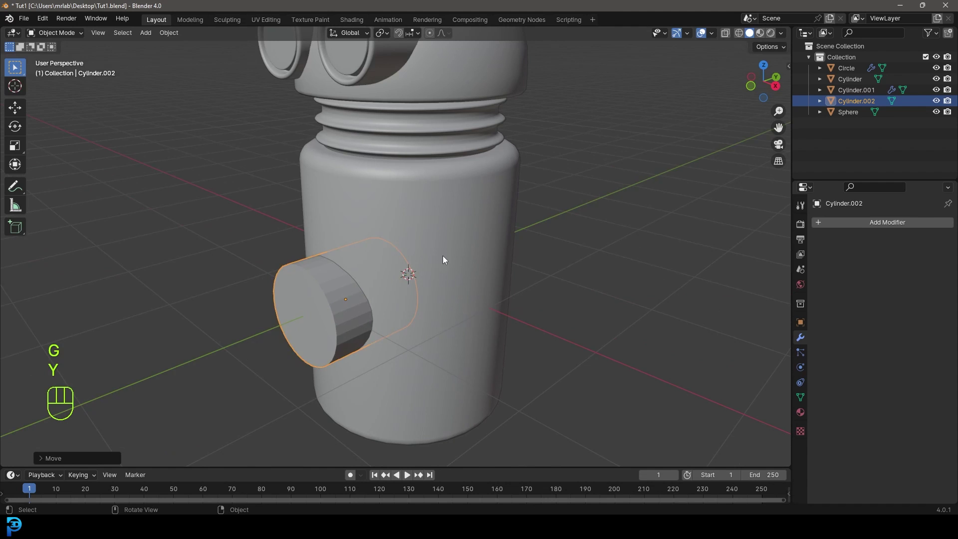
{"action": "key", "text": "KP_1"}
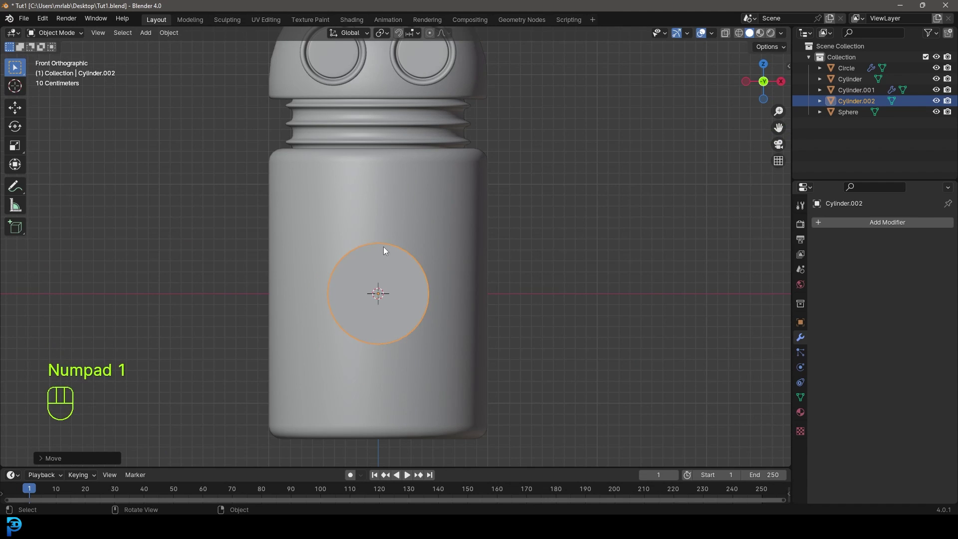
Extrude the body's faces inward and scale the new inner wall slightly smaller.
{"action": "left_click_drag", "start_coordinate": [430, 210], "coordinate": [410, 233]}
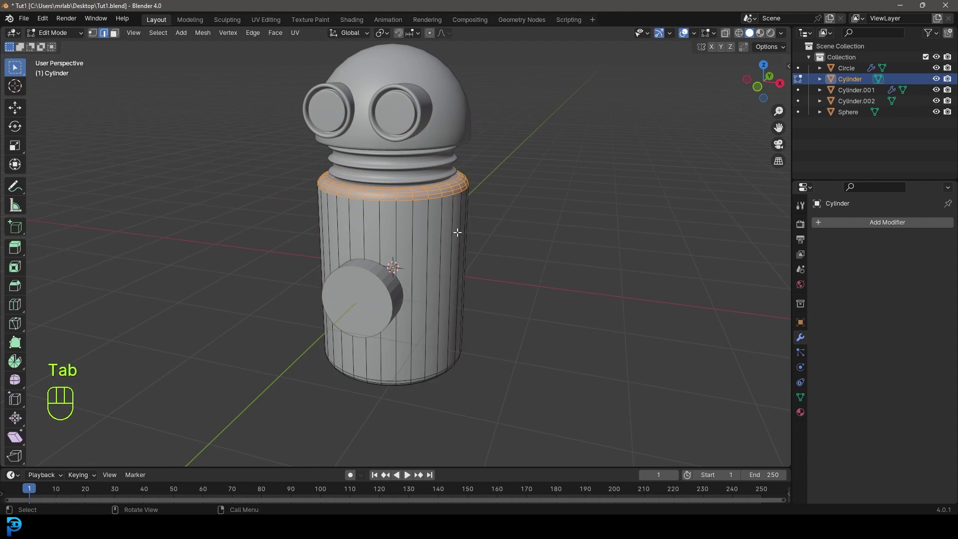
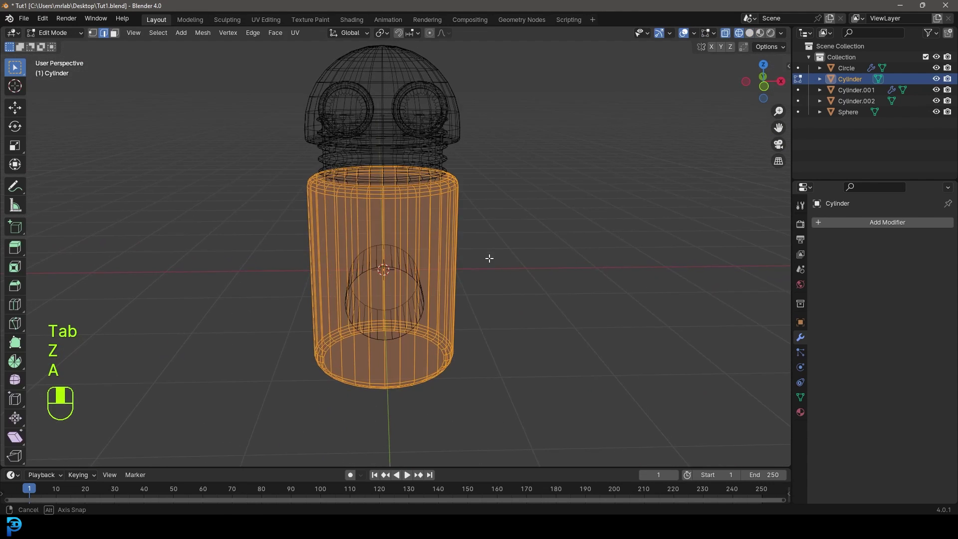
{"action": "key", "text": "e"}
{"action": "key", "text": "alt+s"}
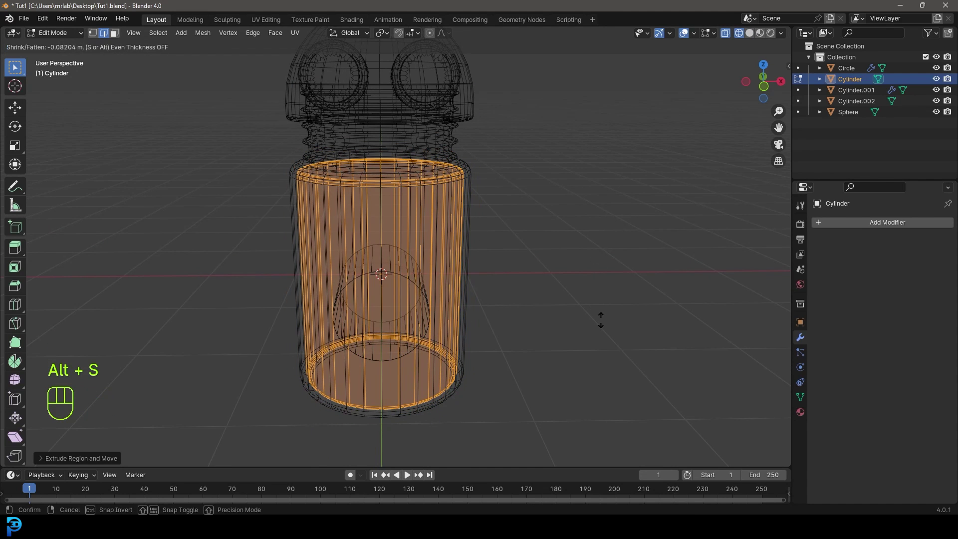
{"action": "key", "text": "s"}
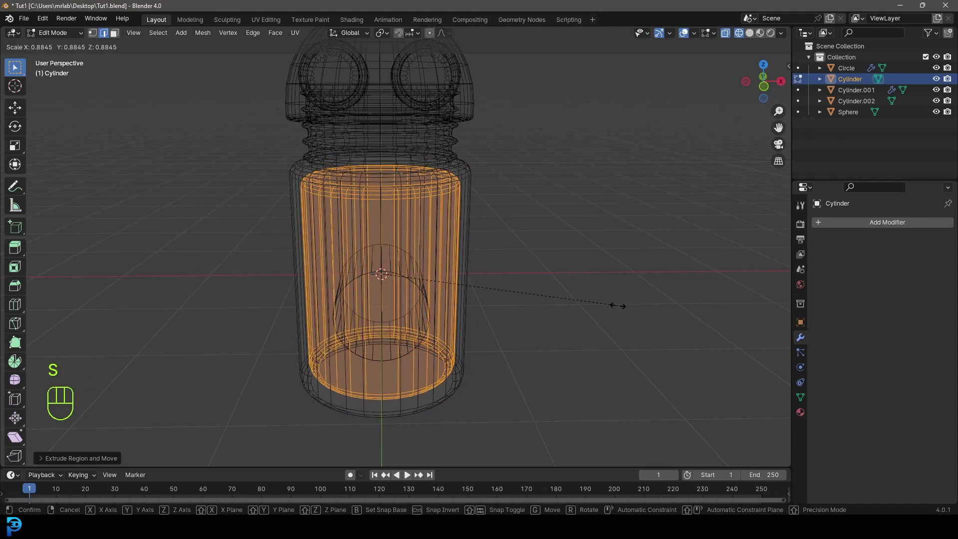
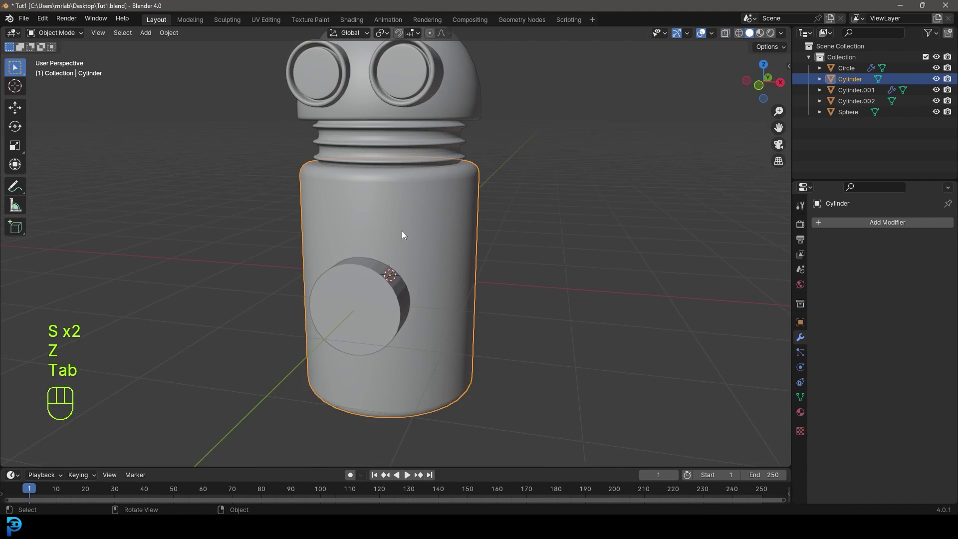
Add a Difference boolean on the body using Cylinder.002 as the cutter.
{"action": "left_click_drag", "start_coordinate": [370, 267], "coordinate": [419, 301]}
{"action": "left_click_drag", "start_coordinate": [880, 227], "coordinate": [750, 246]}
{"action": "key", "text": "o"}
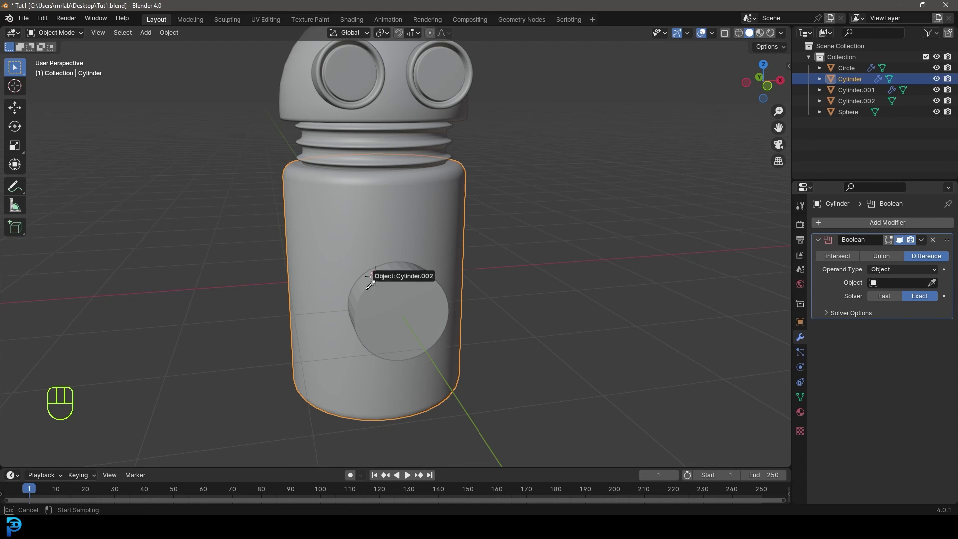
{"action": "left_click_drag", "start_coordinate": [462, 302], "coordinate": [413, 307]}
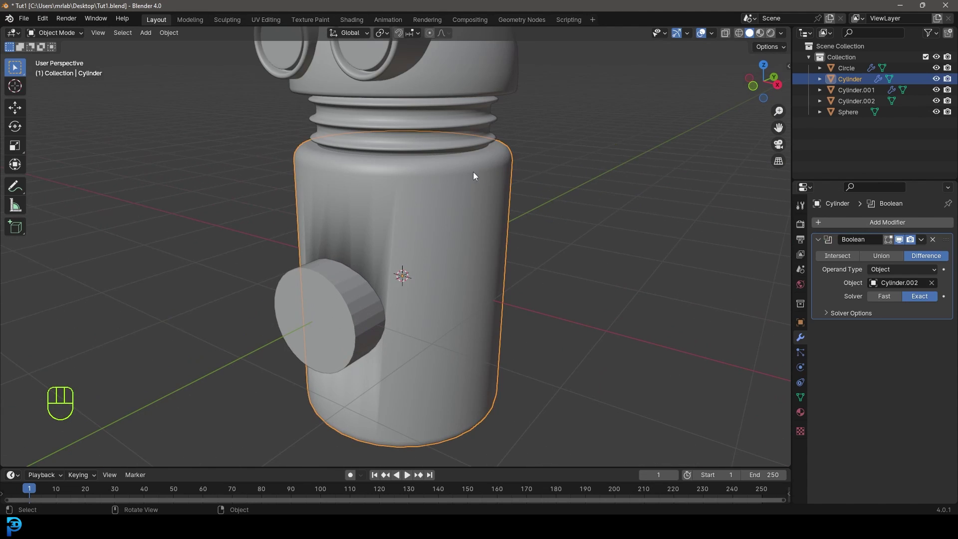
Smooth the body's shading and inspect the round hole cut in its front.
{"action": "left_click", "coordinate": [448, 209]}
{"action": "key", "text": "g"}
{"action": "left_click_drag", "start_coordinate": [481, 192], "coordinate": [460, 202]}
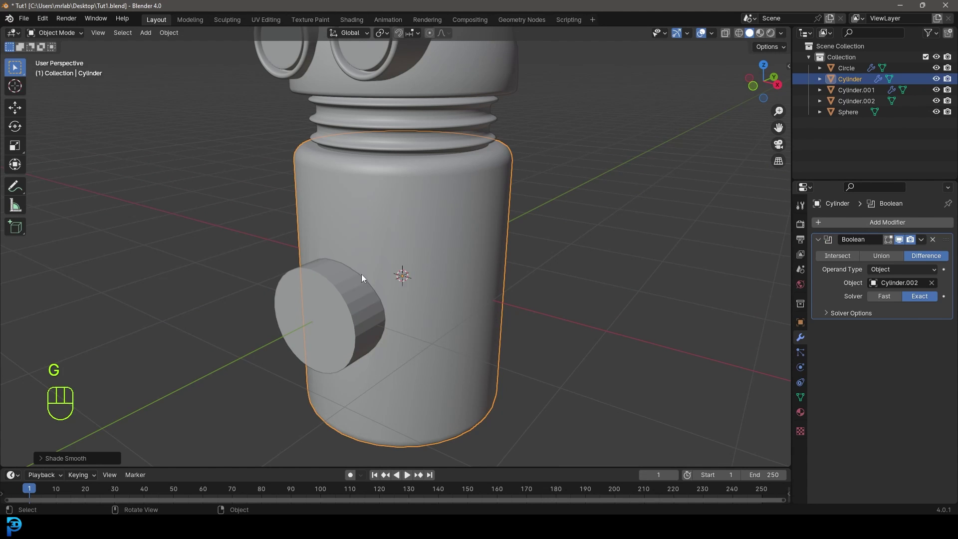
{"action": "left_click_drag", "start_coordinate": [356, 311], "coordinate": [394, 304]}
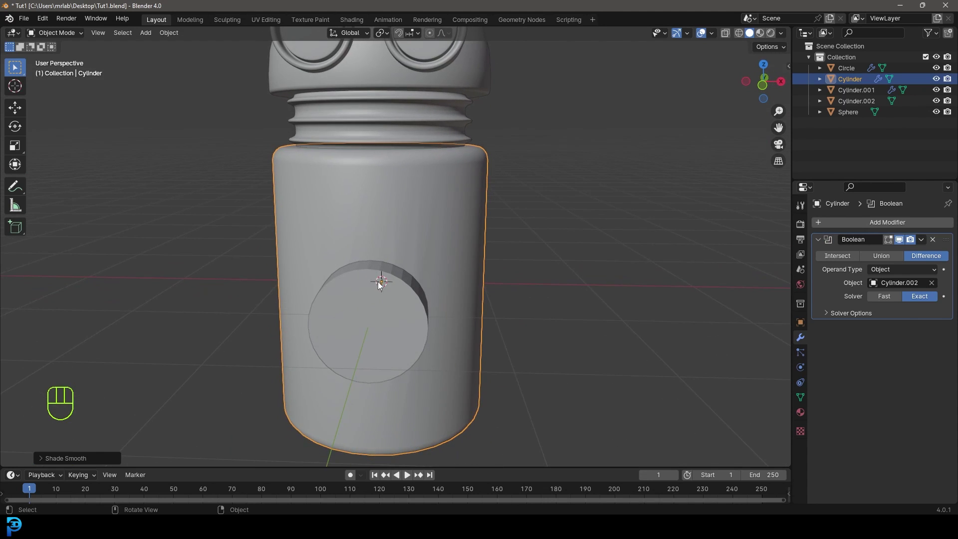
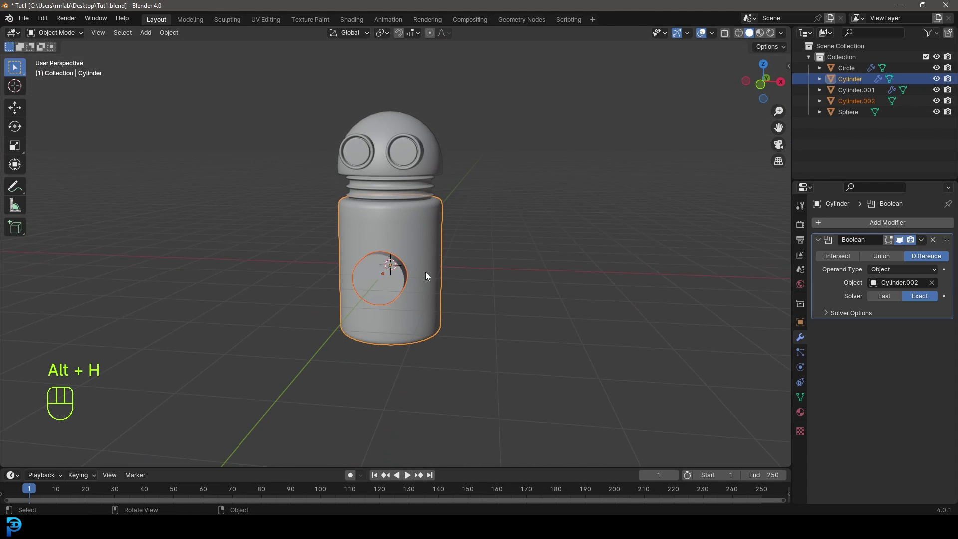
Resize Cylinder.002 and move it into a new collection named cutter.
{"action": "left_click", "coordinate": [398, 291]}
{"action": "left_click_drag", "start_coordinate": [389, 297], "coordinate": [402, 311]}
{"action": "key", "text": "s"}
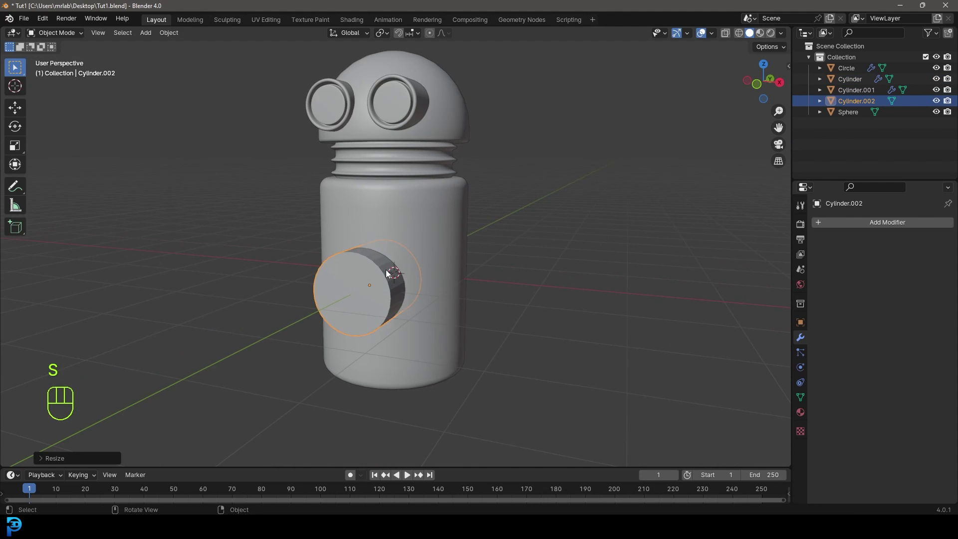
{"action": "middle_click", "coordinate": [406, 253]}
{"action": "key", "text": "m"}
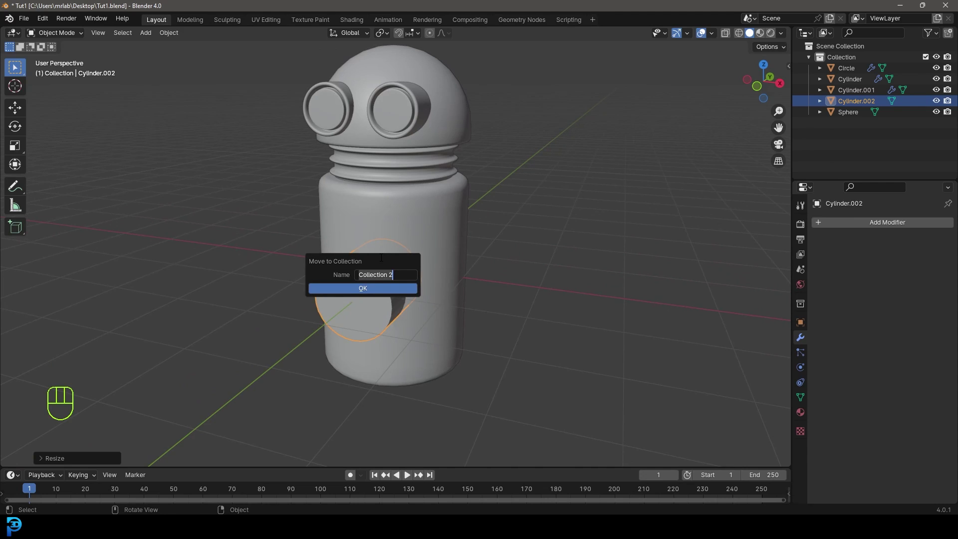
{"action": "key", "text": "t"}
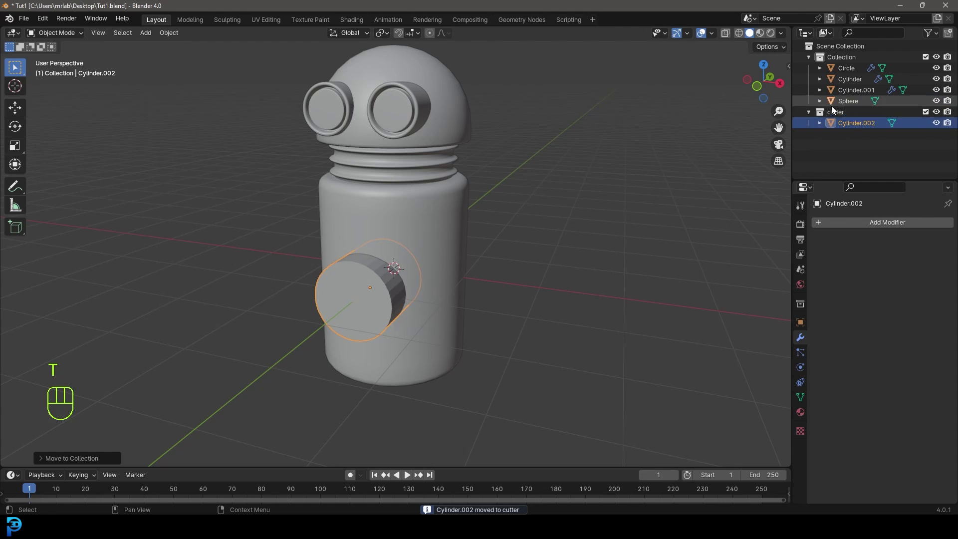
Hide the cutter collection so only the clean round hole remains in the body.
{"action": "left_click", "coordinate": [812, 118]}
{"action": "left_click", "coordinate": [953, 116]}
{"action": "left_click", "coordinate": [941, 116]}
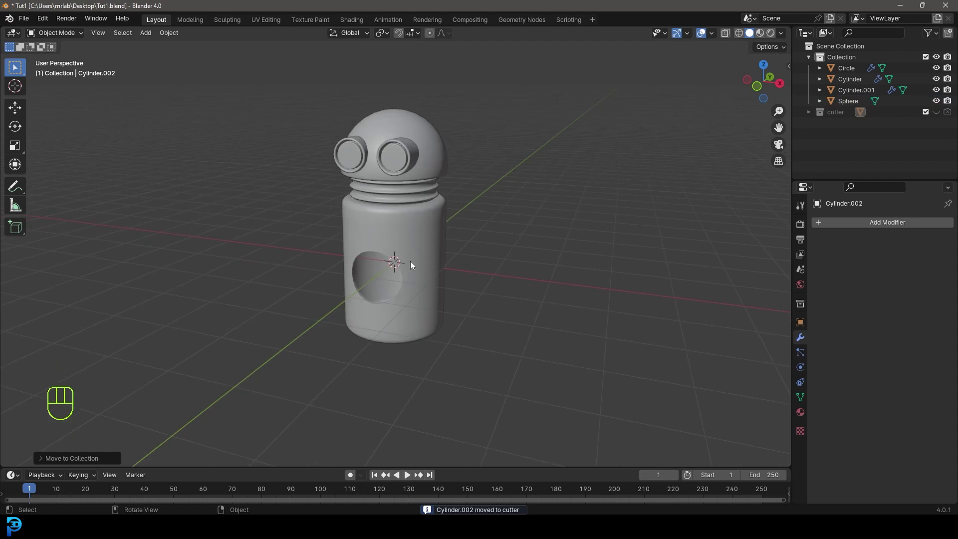
{"action": "left_click_drag", "start_coordinate": [382, 251], "coordinate": [386, 247]}
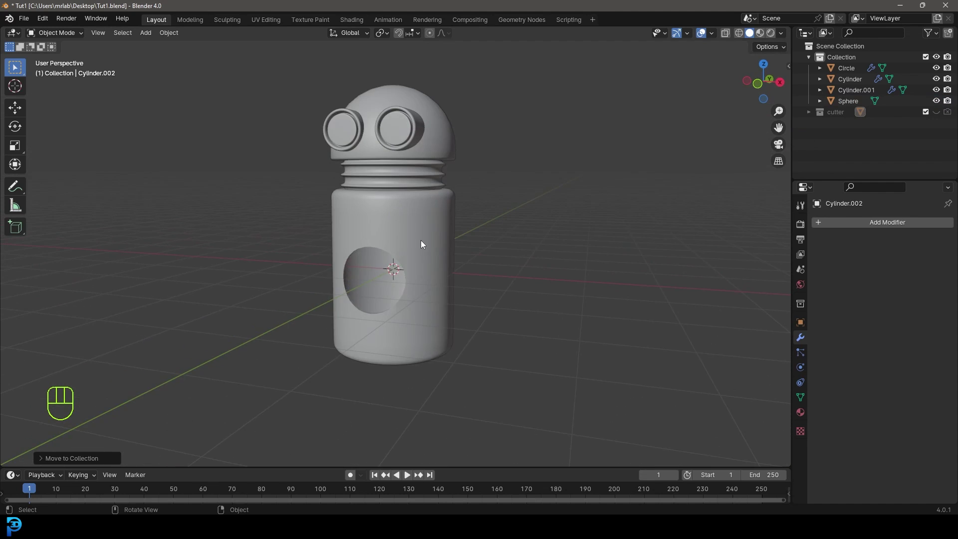
{"action": "left_click_drag", "start_coordinate": [431, 251], "coordinate": [464, 227]}
{"action": "key", "text": "KP_1"}
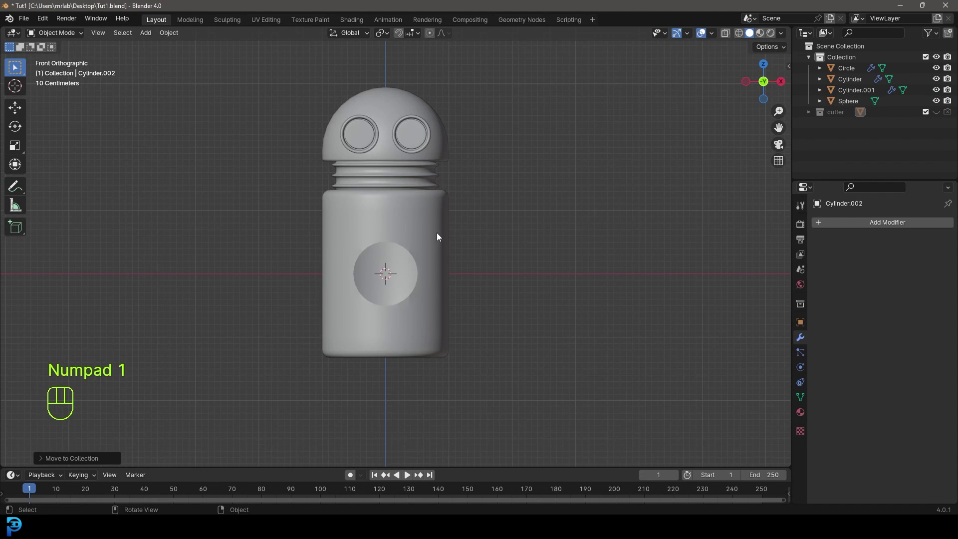
Add a new circle mesh positioned at the round hole in the body.
{"action": "left_click_drag", "start_coordinate": [424, 274], "coordinate": [434, 249]}
{"action": "key", "text": "shift+a"}
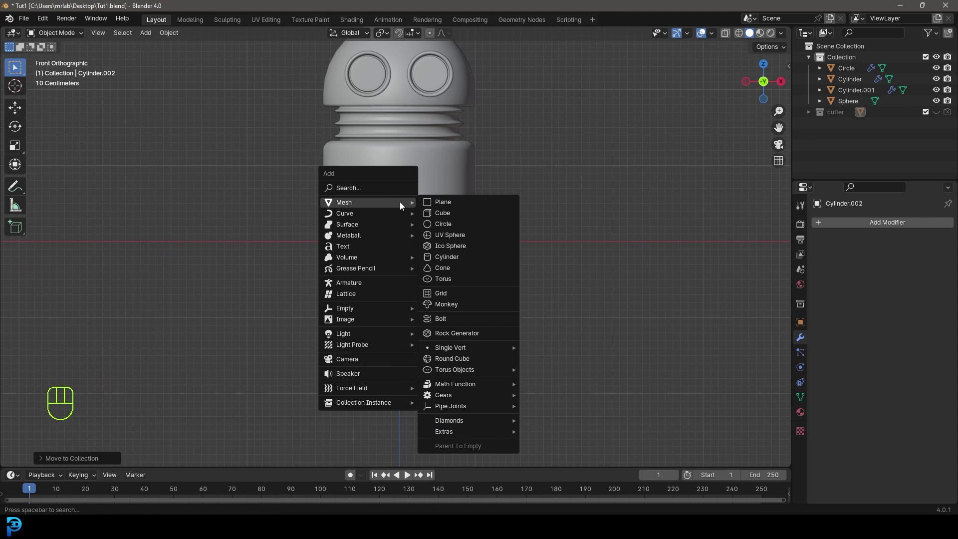
{"action": "left_click_drag", "start_coordinate": [490, 230], "coordinate": [444, 244]}
{"action": "key", "text": "shift+a"}
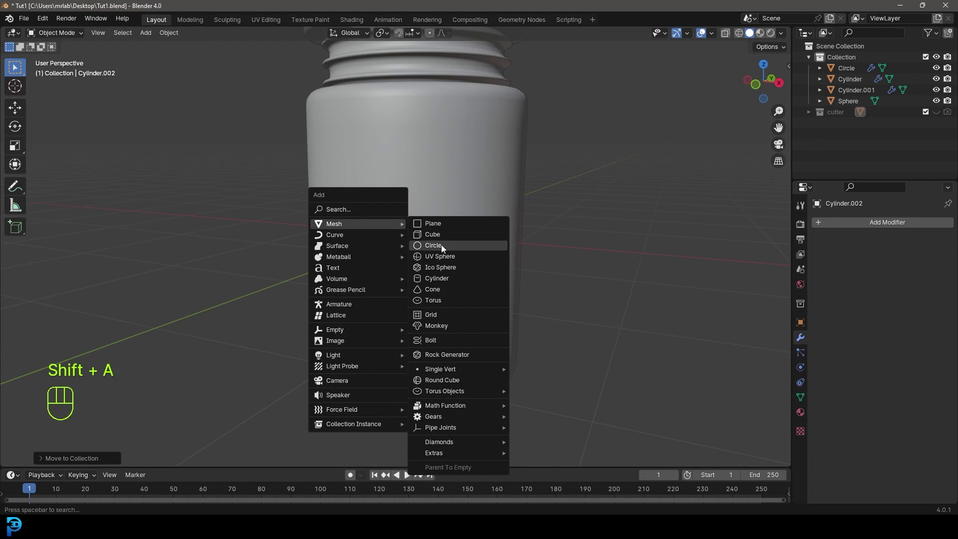
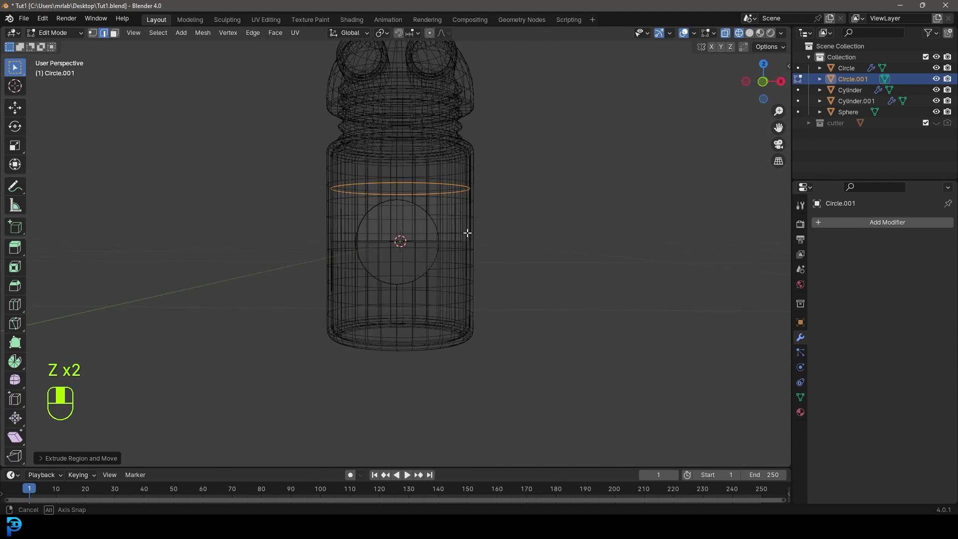
{"action": "key", "text": "z"}
{"action": "key", "text": "KP_1"}
Extrude the circle vertically into a band across the hole and select its connected half.
{"action": "key", "text": "a"}
{"action": "key", "text": "z"}
{"action": "key", "text": "shift+d"}
{"action": "key", "text": "z"}
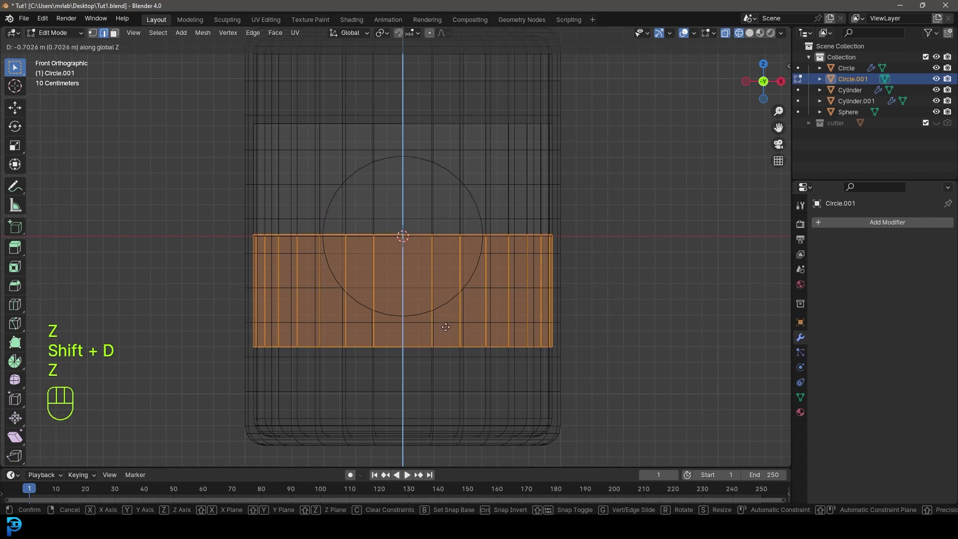
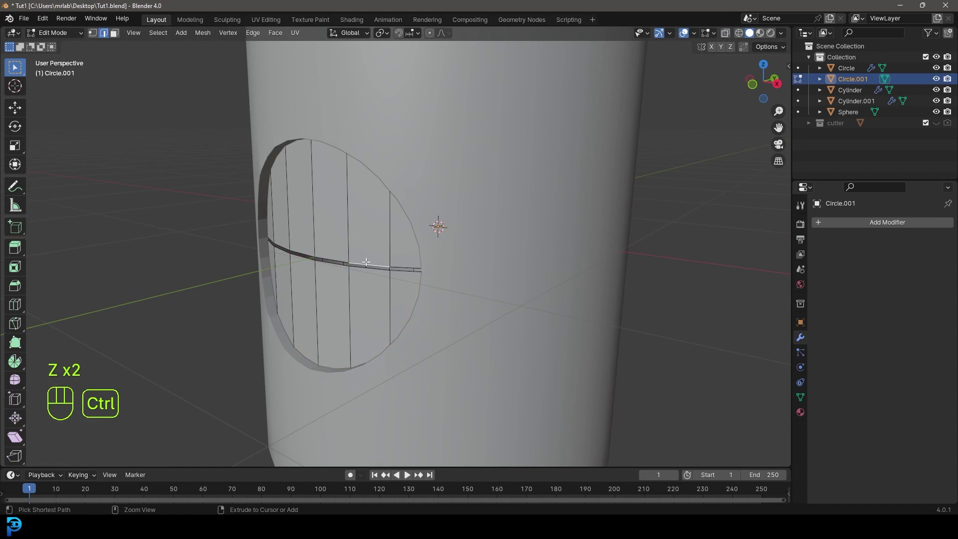
{"action": "key", "text": "ctrl+l"}
Move the selected half of the band along Z and leave Edit Mode to check the door.
{"action": "key", "text": "g"}
{"action": "key", "text": "z"}
{"action": "key", "text": "Tab"}
{"action": "left_click_drag", "start_coordinate": [379, 267], "coordinate": [410, 265]}
{"action": "left_click_drag", "start_coordinate": [394, 216], "coordinate": [374, 204]}
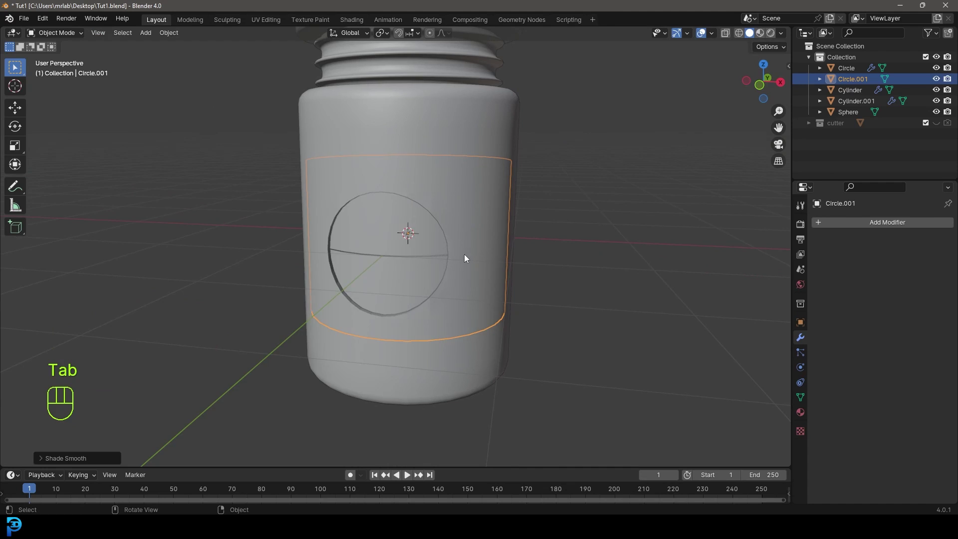
{"action": "left_click_drag", "start_coordinate": [467, 273], "coordinate": [408, 270]}
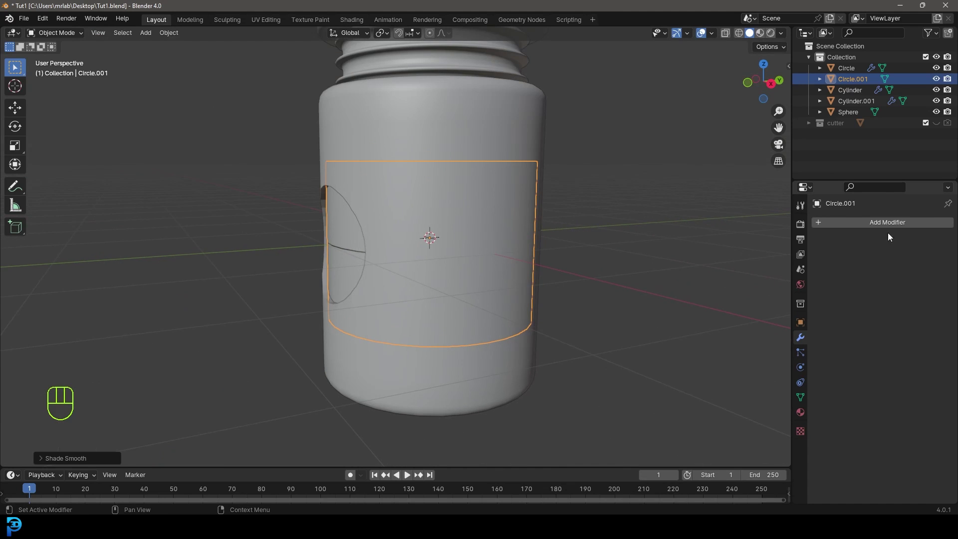
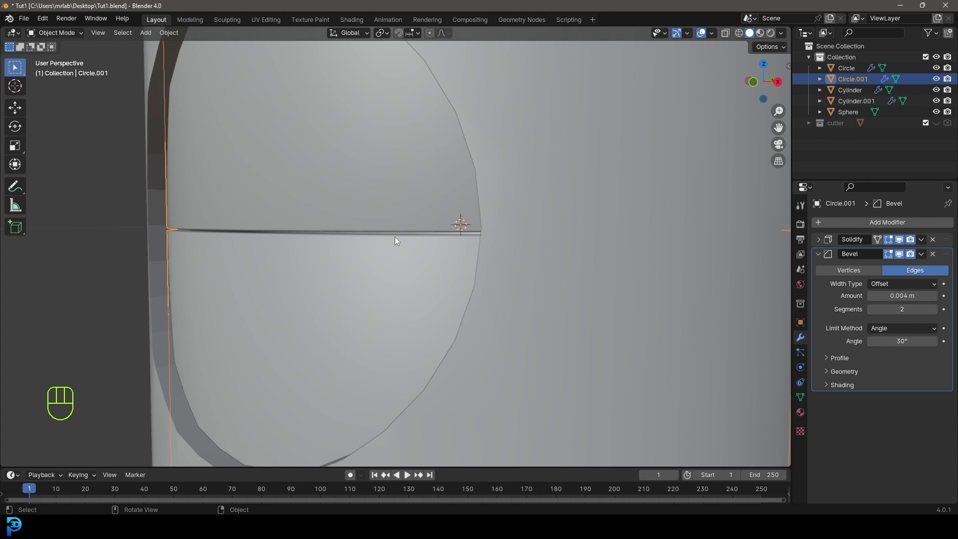
Give the door disc Solidify and a 0.004 m, two-segment Bevel, framed from the front.
{"action": "left_click_drag", "start_coordinate": [383, 244], "coordinate": [417, 228]}
{"action": "key", "text": "z"}
{"action": "left_click_drag", "start_coordinate": [458, 200], "coordinate": [392, 213]}
{"action": "key", "text": "z"}
{"action": "left_click_drag", "start_coordinate": [376, 239], "coordinate": [465, 248]}
{"action": "key", "text": "alt+a"}
{"action": "left_click_drag", "start_coordinate": [453, 286], "coordinate": [406, 279]}
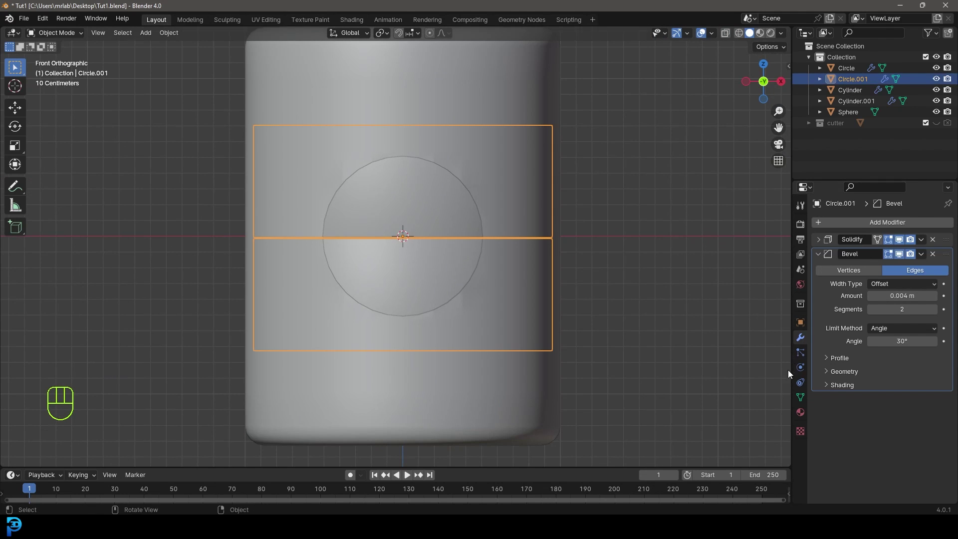
Add Basis and Key 1 shape keys to the door and select its upper half in X-ray.
{"action": "left_click", "coordinate": [808, 404]}
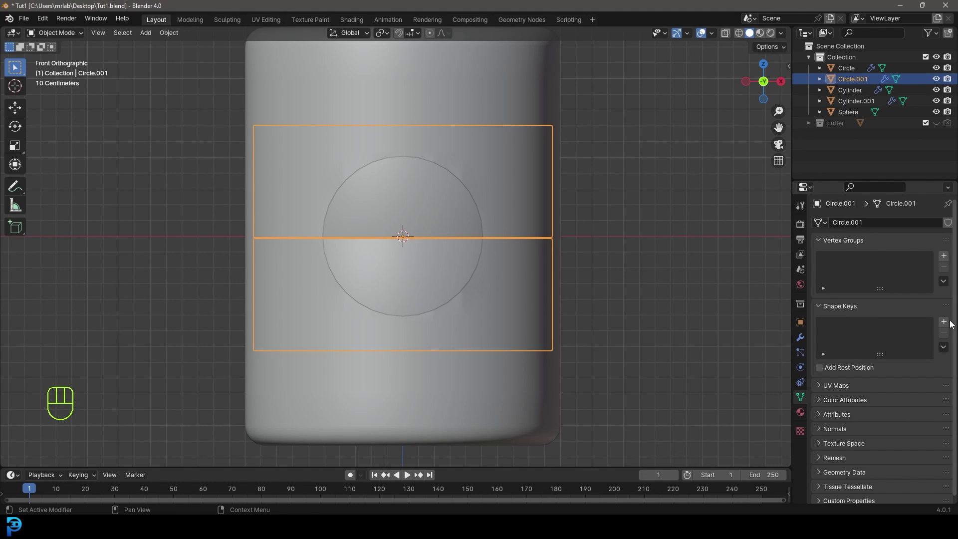
{"action": "left_click", "coordinate": [948, 325]}
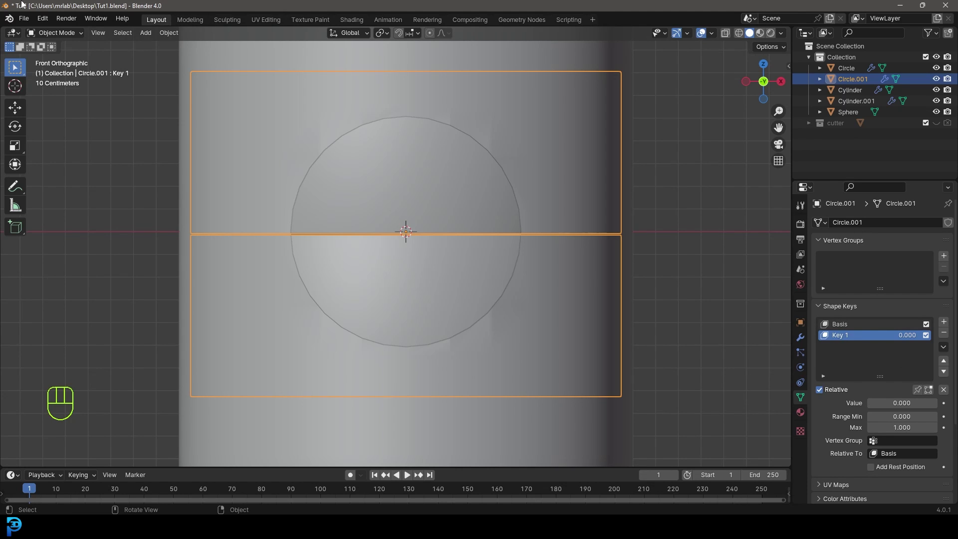
{"action": "left_click_drag", "start_coordinate": [67, 40], "coordinate": [60, 60]}
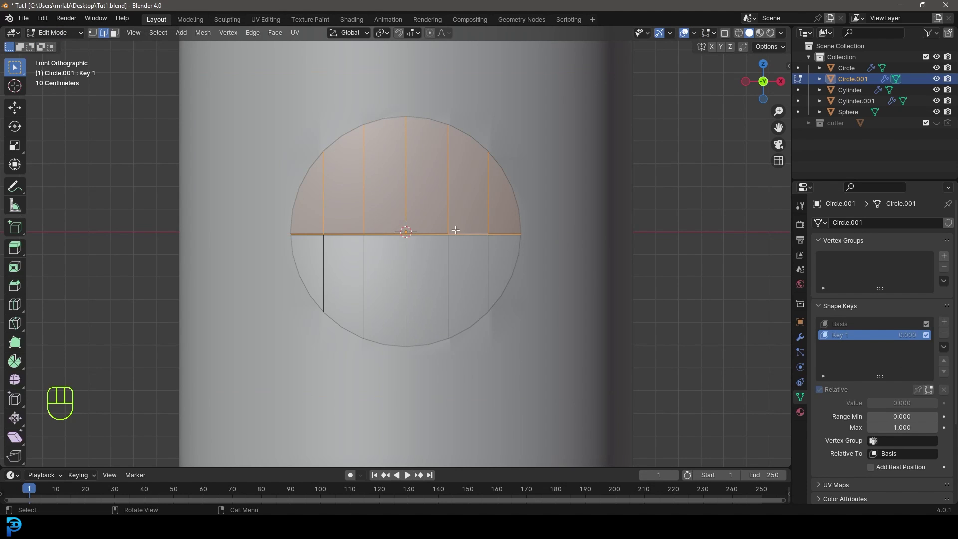
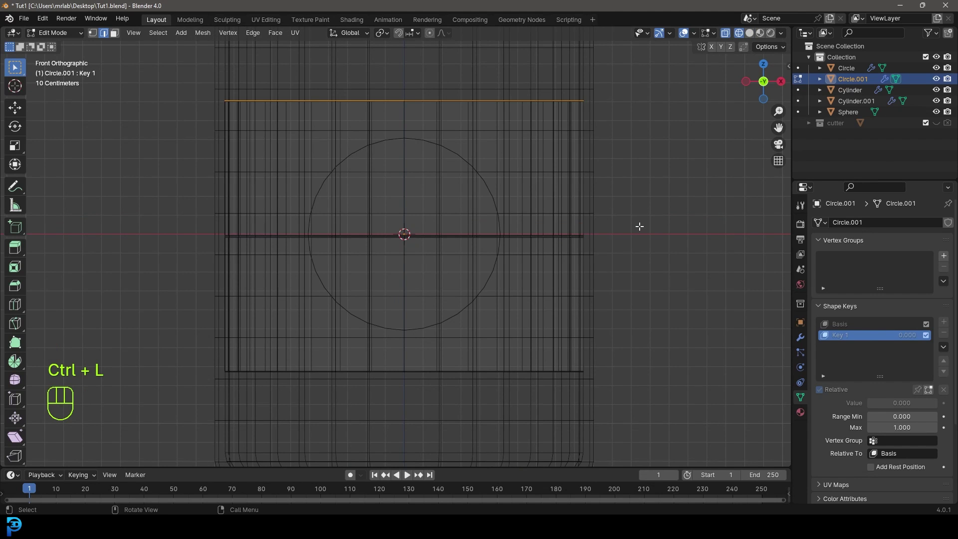
{"action": "key", "text": "ctrl+l"}
Squash the upper half on Z and slide it down to uncover the body's hole.
{"action": "key", "text": "s"}
{"action": "key", "text": "z"}
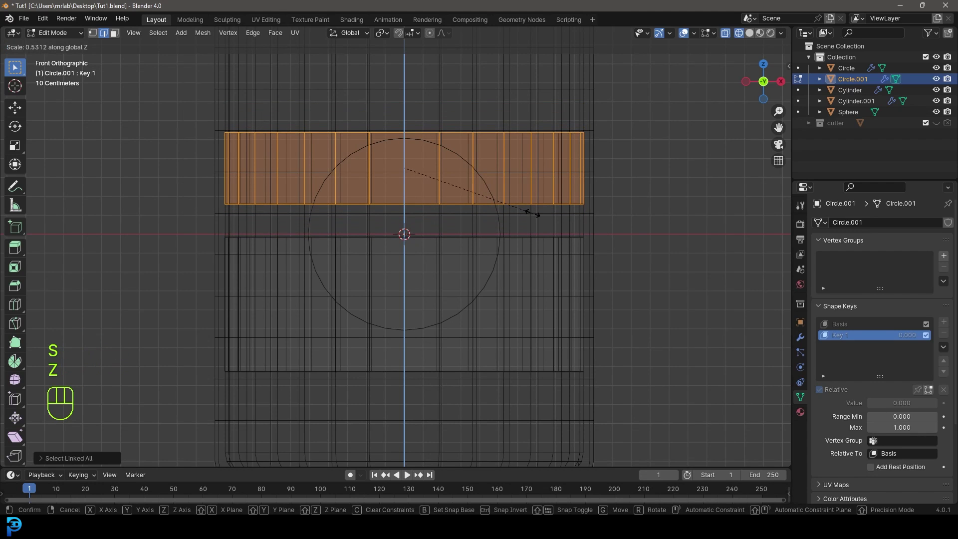
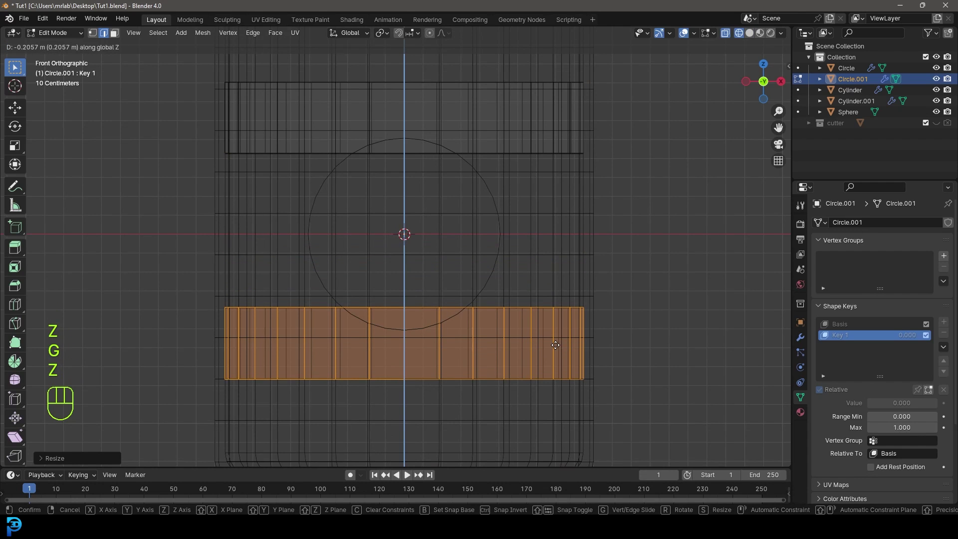
{"action": "left_click", "coordinate": [555, 344]}
{"action": "key", "text": "z"}
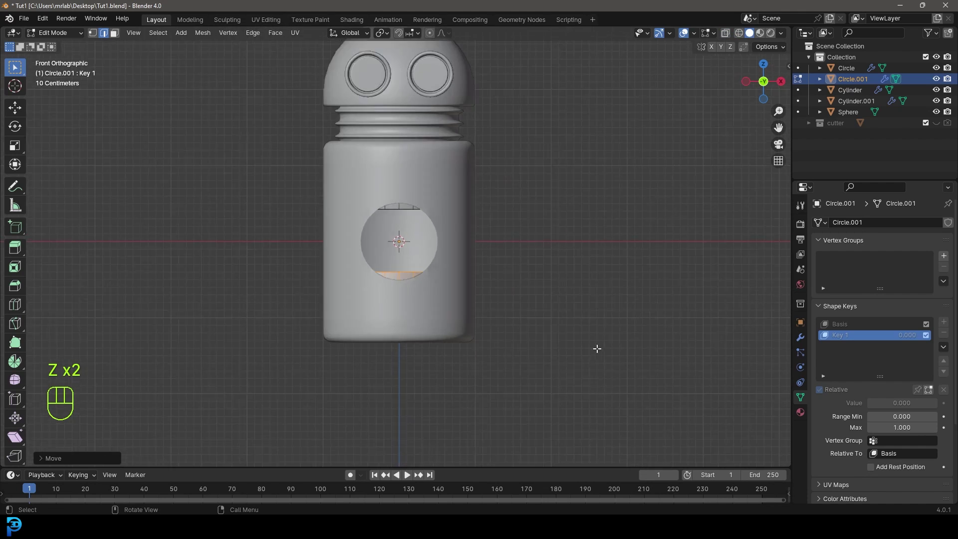
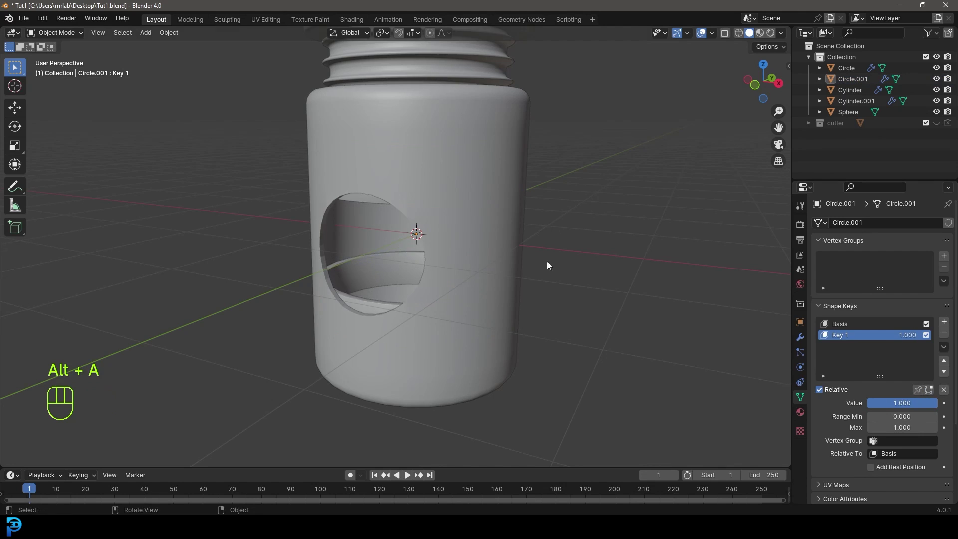
Rename Key 1 to 'open door', leave its value at 0 and save the file.
{"action": "left_click_drag", "start_coordinate": [498, 296], "coordinate": [526, 272]}
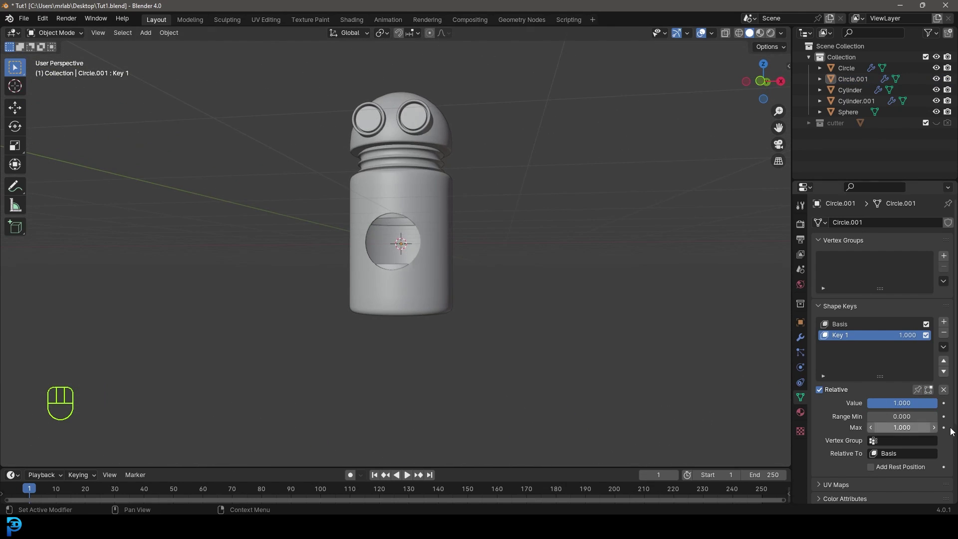
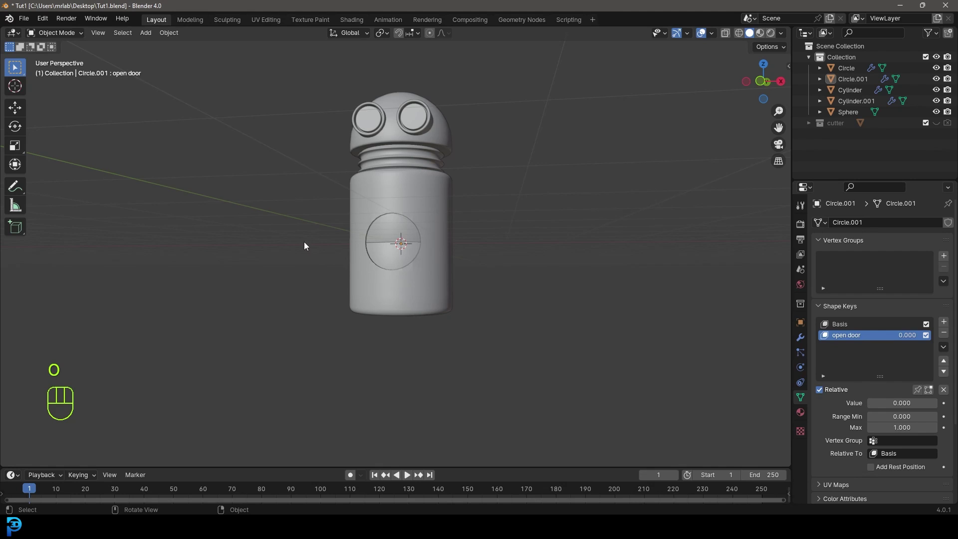
{"action": "middle_click", "coordinate": [442, 191]}
{"action": "key", "text": "KP_1"}
{"action": "key", "text": "ctrl+s"}
{"action": "middle_click", "coordinate": [436, 264]}
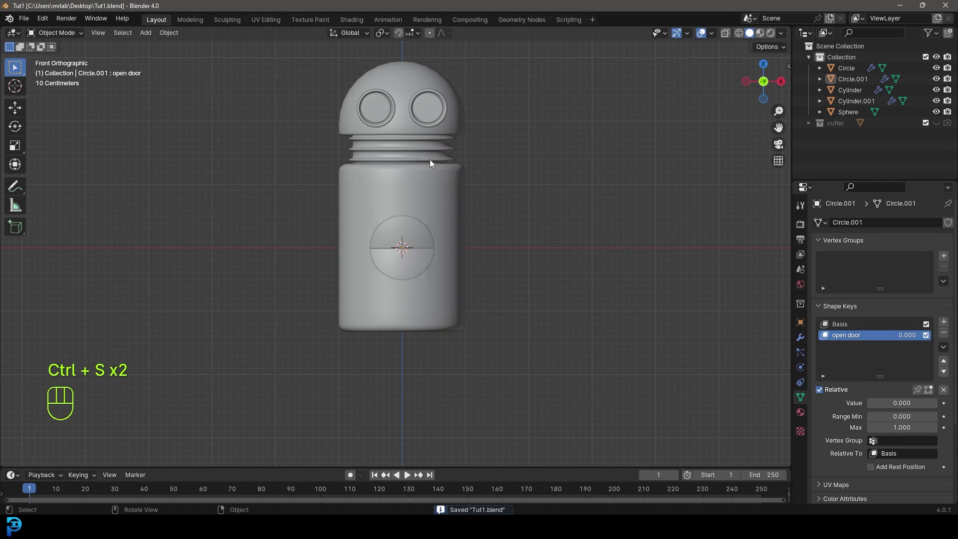
{"action": "key", "text": "ctrl+s"}
{"action": "key", "text": "ctrl+s"}
{"action": "key", "text": "ctrl+s"}
{"action": "middle_click", "coordinate": [431, 174]}
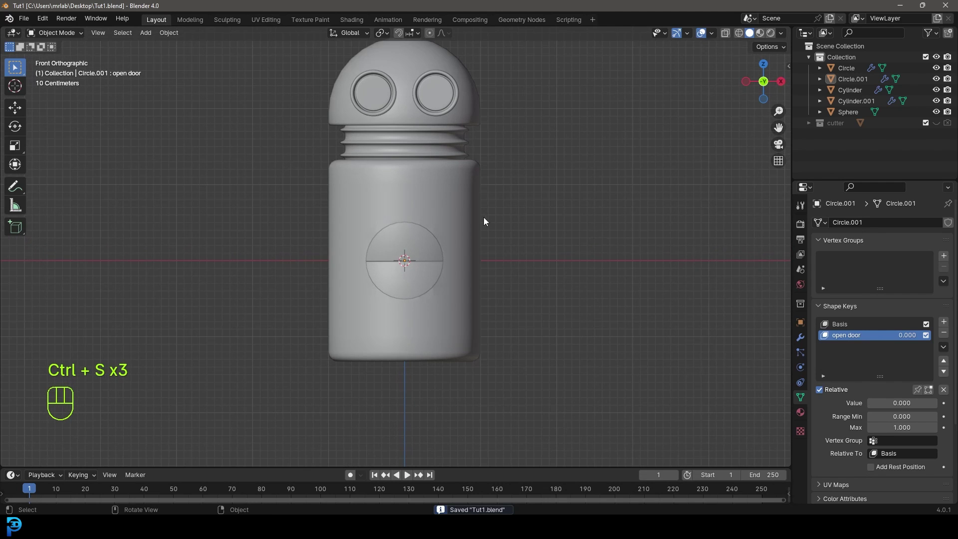
Duplicate the ribbed neck as Circle.002 and drop the copy beside the body.
{"action": "left_click", "coordinate": [422, 147]}
{"action": "left_click_drag", "start_coordinate": [433, 157], "coordinate": [418, 200]}
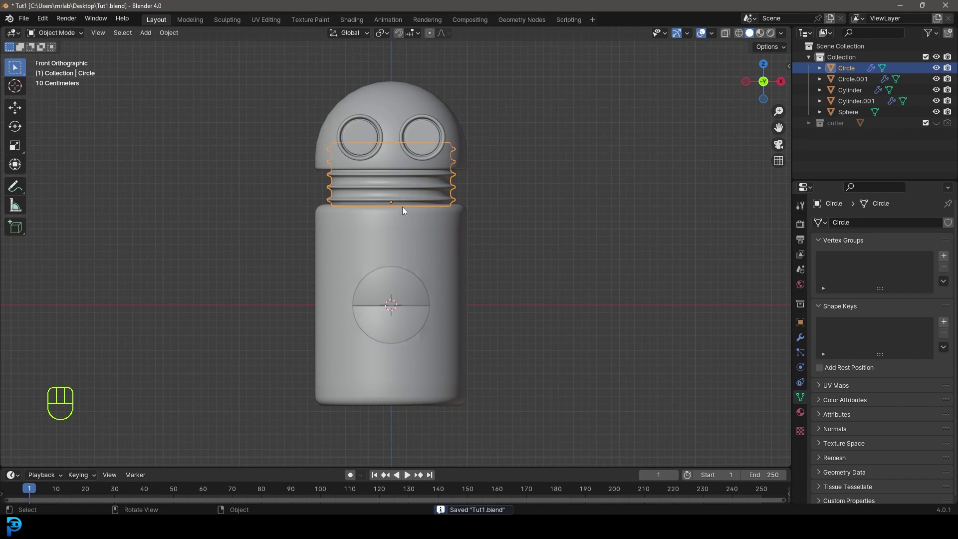
{"action": "key", "text": "shift+d"}
{"action": "left_click", "coordinate": [501, 270]}
{"action": "left_click_drag", "start_coordinate": [627, 276], "coordinate": [576, 290]}
{"action": "key", "text": "-"}
{"action": "key", "text": "9"}
{"action": "key", "text": "0"}
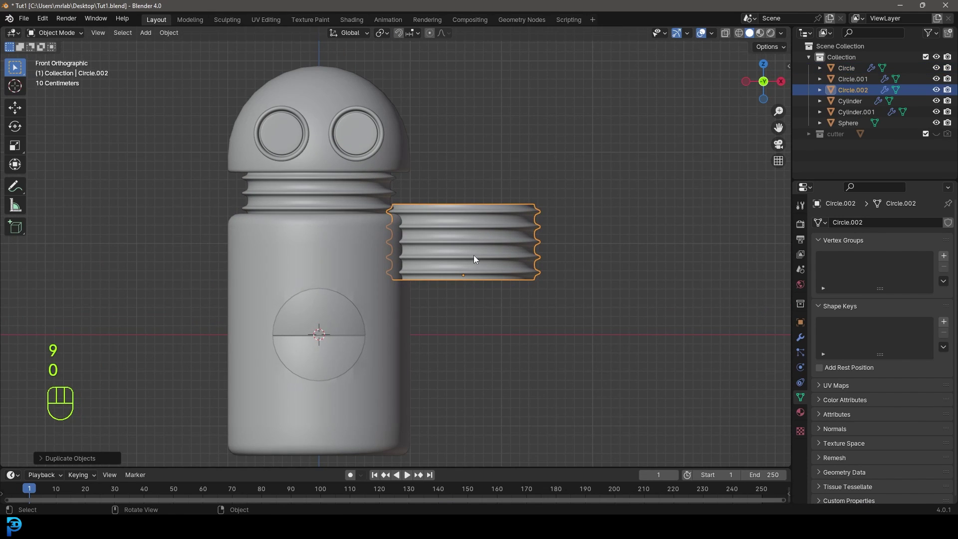
Rotate the copy 90°, shrink it to a third, place it against the body's side and stretch it along X.
{"action": "key", "text": "r"}
{"action": "key", "text": "9"}
{"action": "key", "text": "0"}
{"action": "key", "text": "Return"}
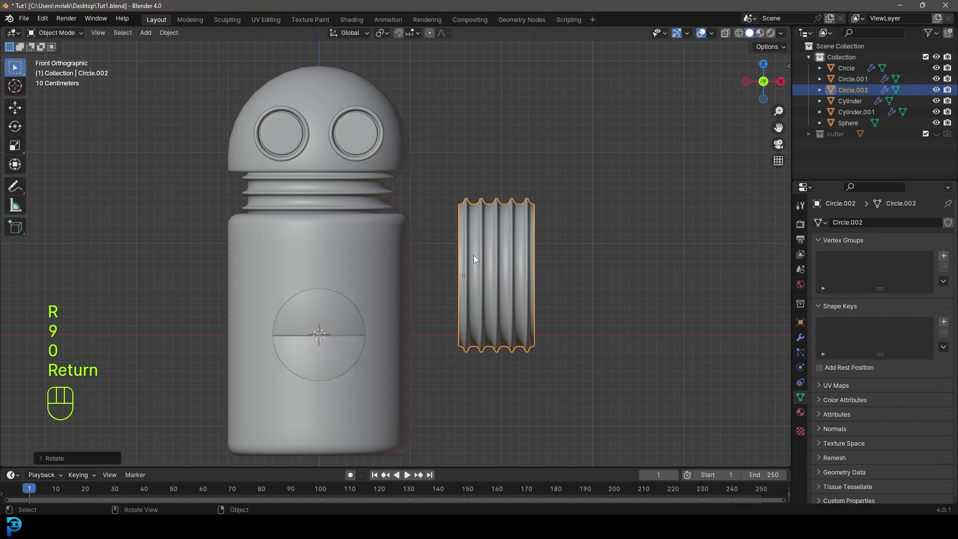
{"action": "key", "text": "s"}
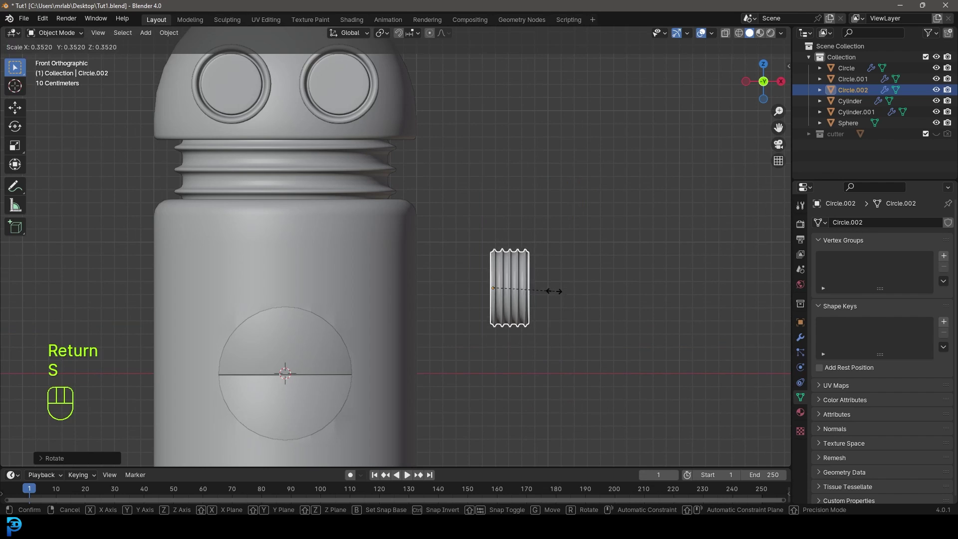
{"action": "key", "text": "g"}
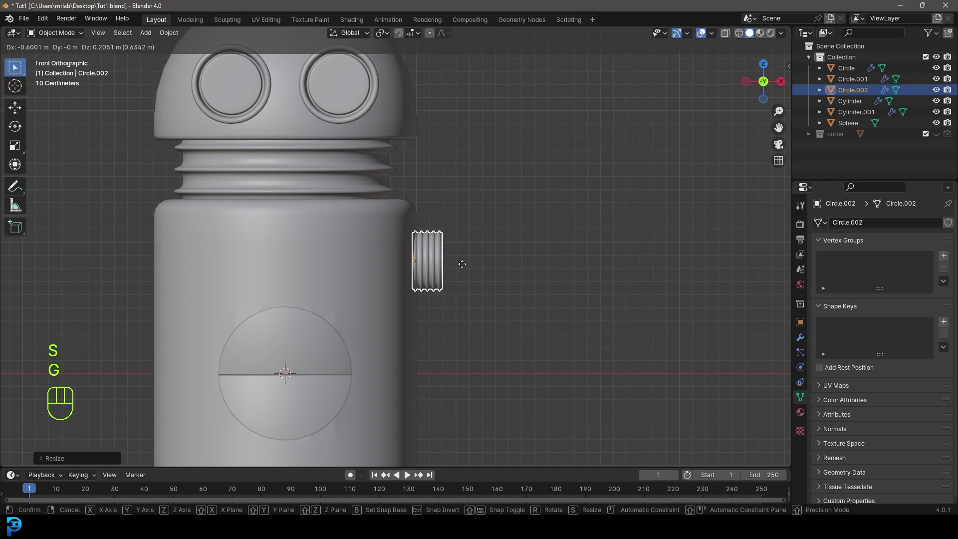
{"action": "key", "text": "s"}
{"action": "key", "text": "x"}
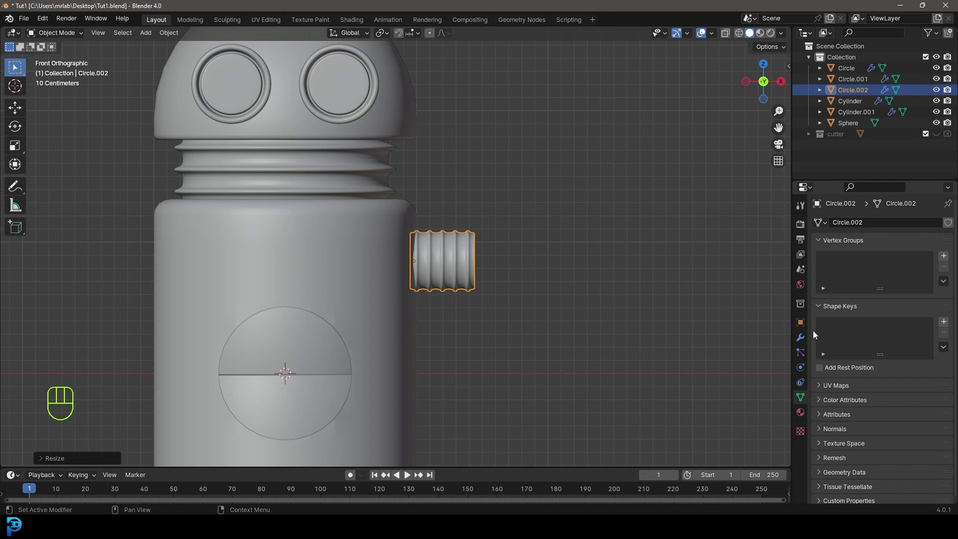
Set the arm's Array count to 16 and remove its Subdivision modifier.
{"action": "left_click", "coordinate": [823, 243]}
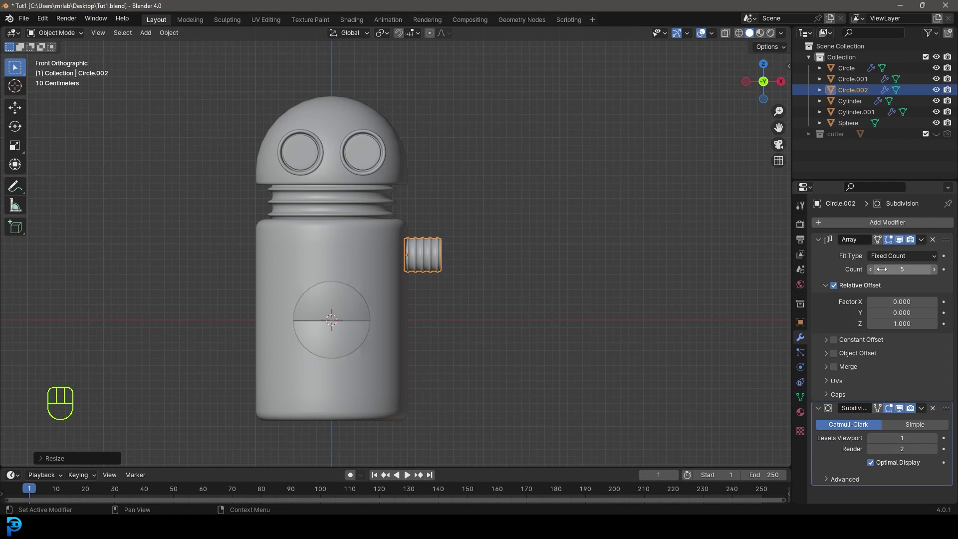
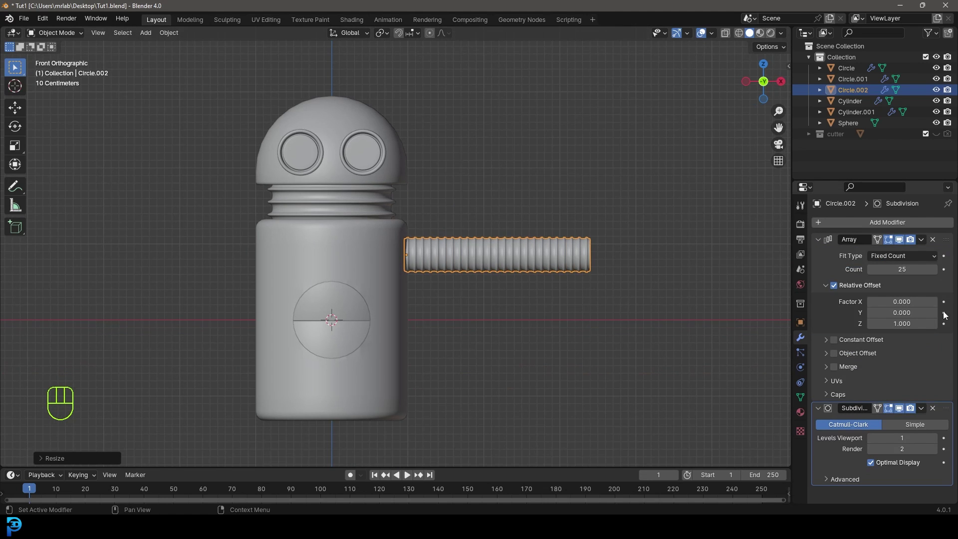
{"action": "left_click", "coordinate": [938, 410]}
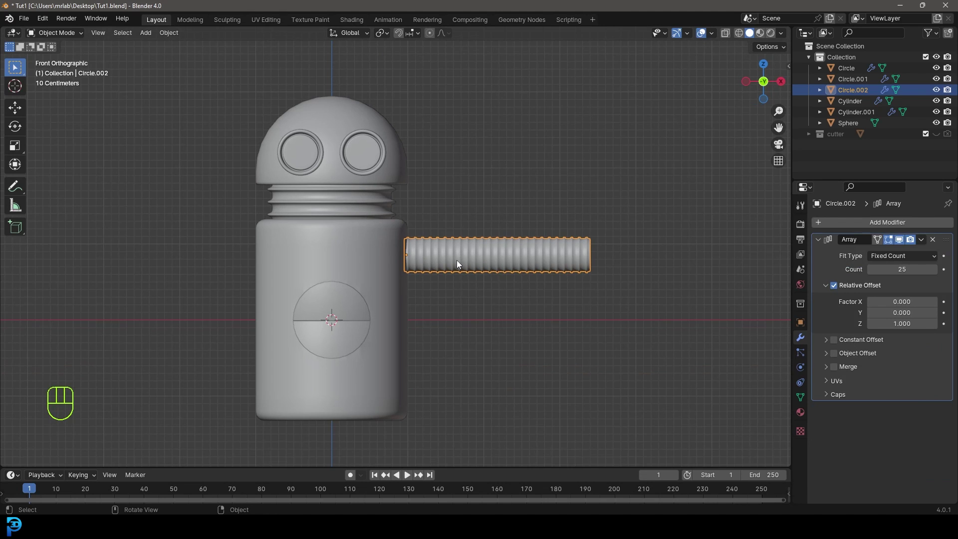
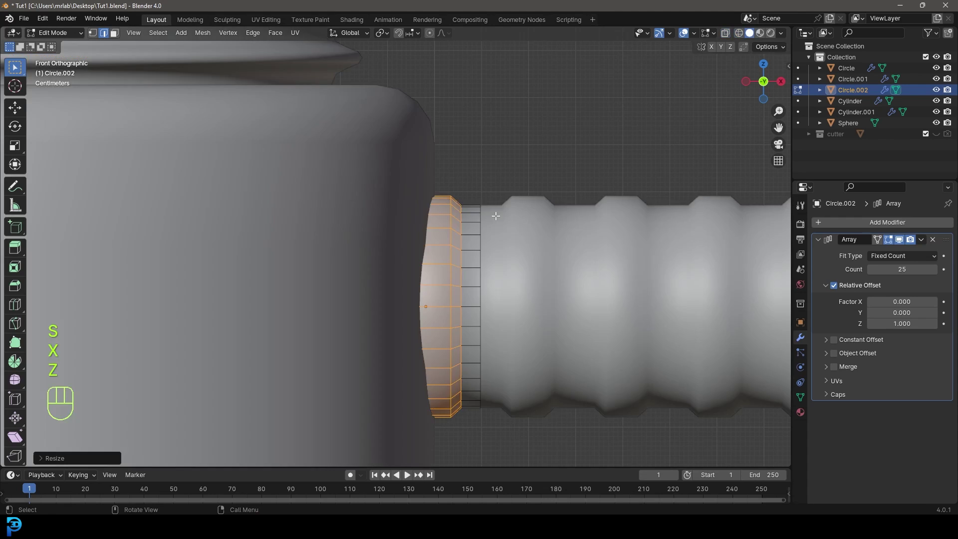
{"action": "key", "text": "Tab"}
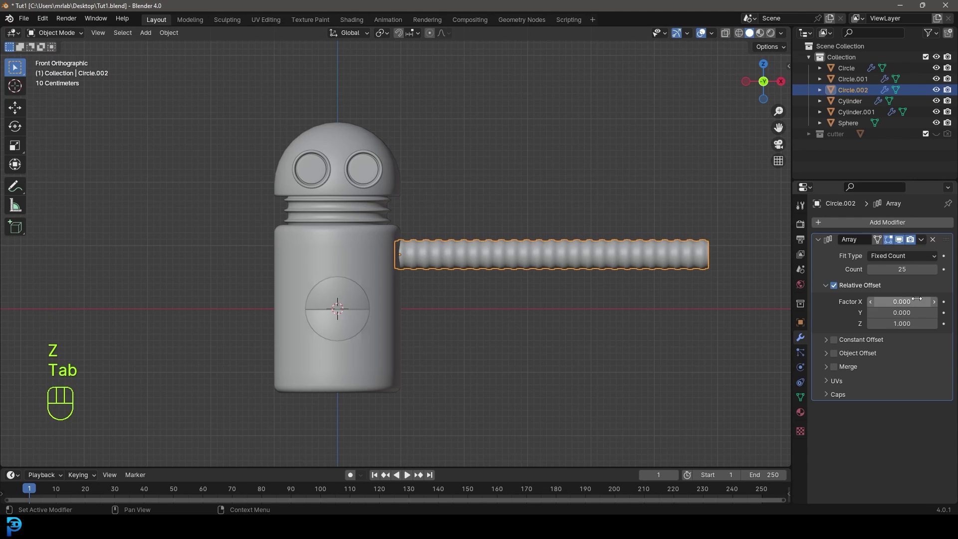
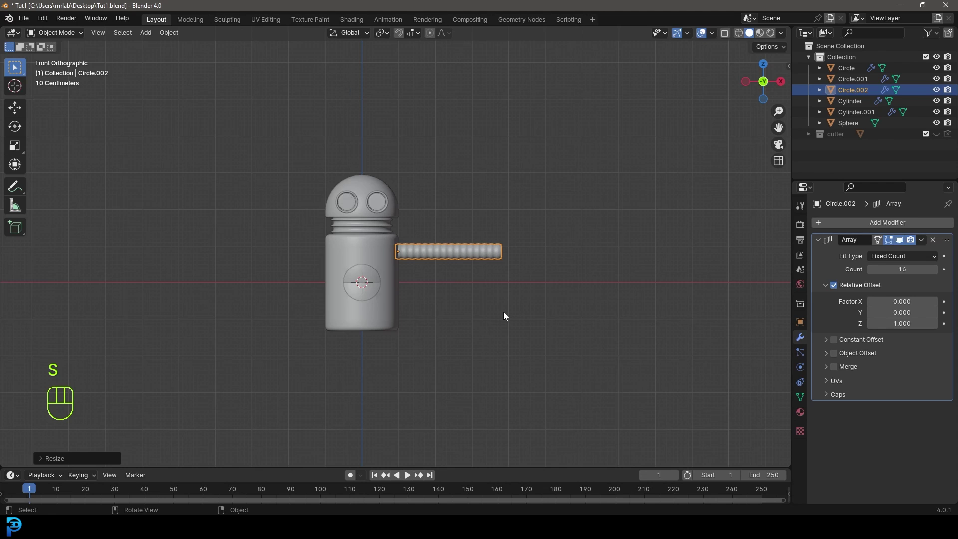
{"action": "left_click_drag", "start_coordinate": [390, 268], "coordinate": [412, 270]}
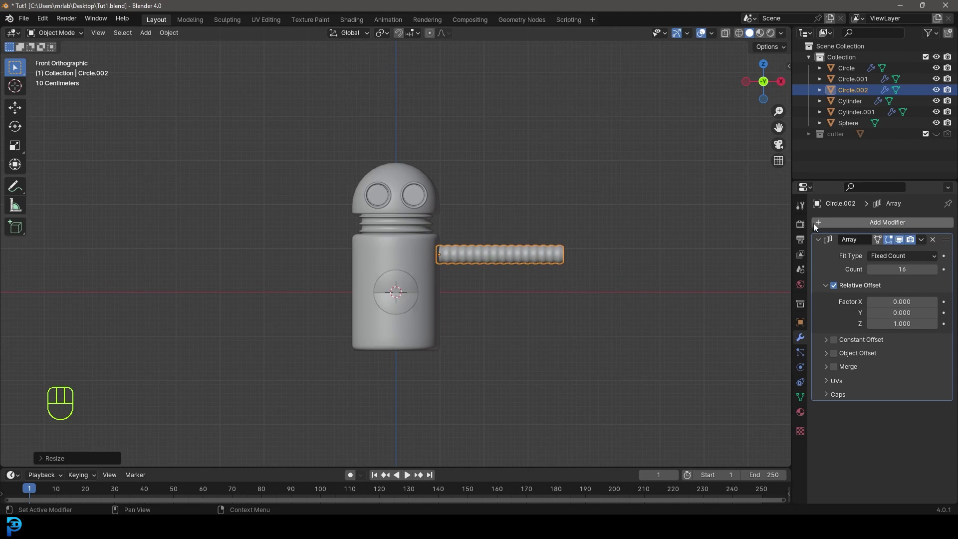
Inspect the mirrored ribbed arm from several angles and return to front view with the whole robot framed.
{"action": "left_click_drag", "start_coordinate": [890, 226], "coordinate": [751, 244]}
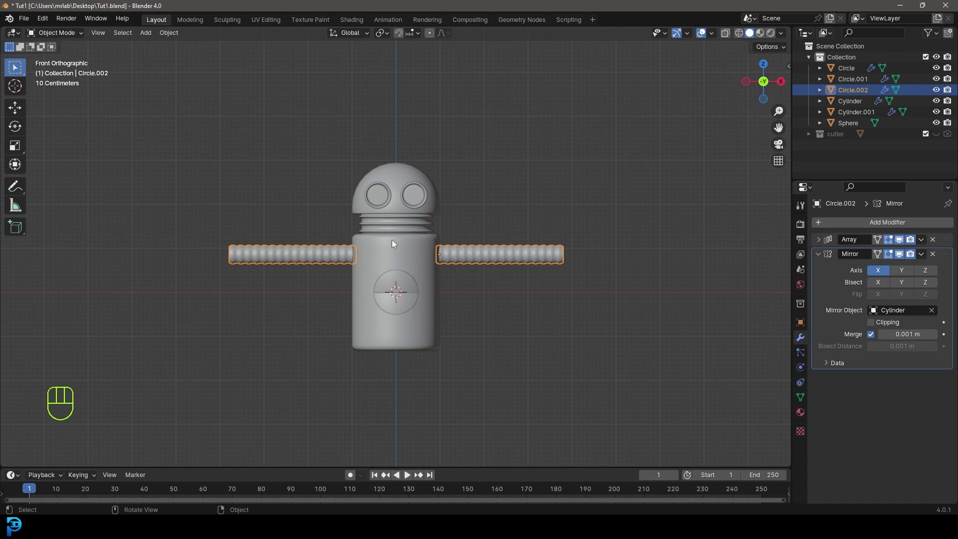
{"action": "key", "text": "alt+a"}
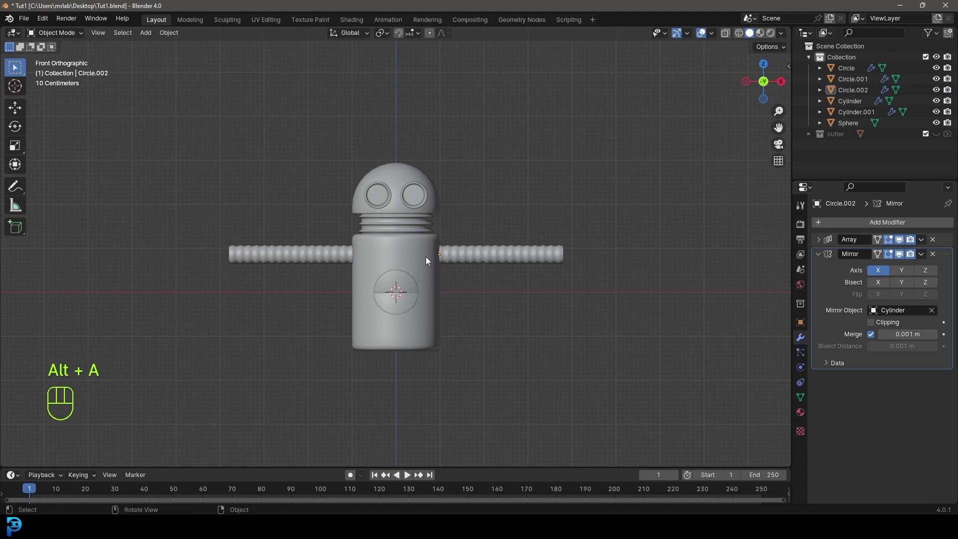
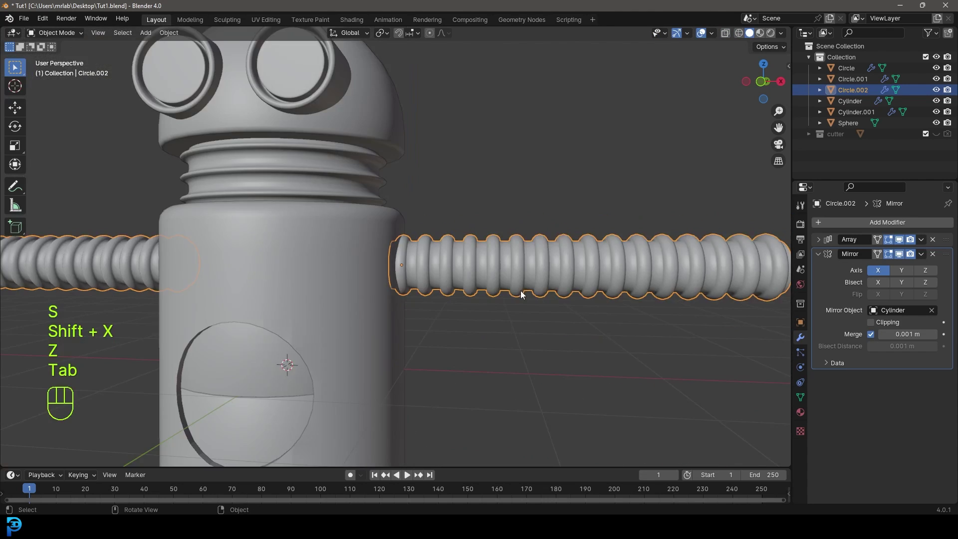
{"action": "left_click_drag", "start_coordinate": [491, 287], "coordinate": [514, 302]}
{"action": "key", "text": "KP_1"}
{"action": "key", "text": "alt+a"}
{"action": "left_click_drag", "start_coordinate": [410, 307], "coordinate": [400, 312]}
{"action": "left_click_drag", "start_coordinate": [408, 312], "coordinate": [459, 261]}
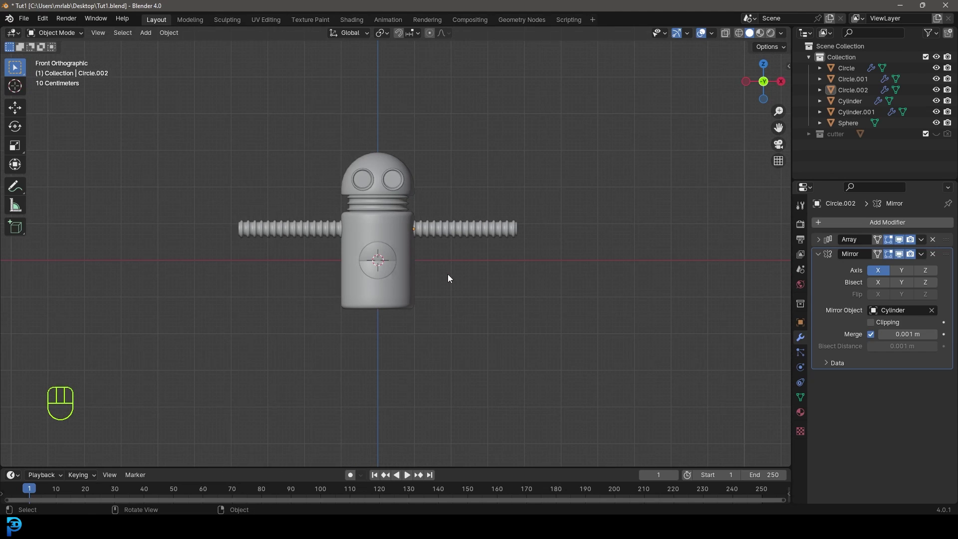
Add a new cylinder beside the arm and give it a Mirror modifier across the body.
{"action": "key", "text": "shift+a"}
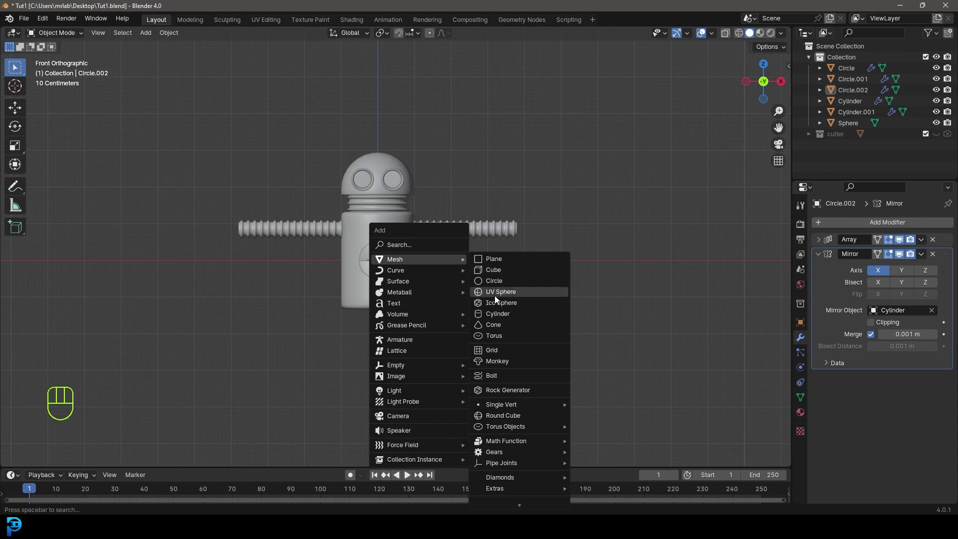
{"action": "left_click_drag", "start_coordinate": [443, 269], "coordinate": [413, 300]}
{"action": "key", "text": "g"}
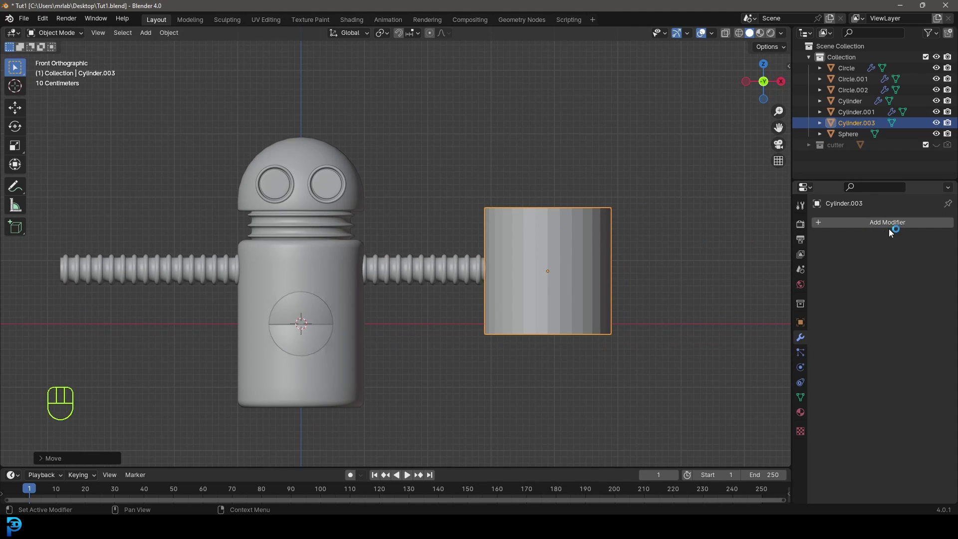
{"action": "left_click_drag", "start_coordinate": [891, 229], "coordinate": [747, 246]}
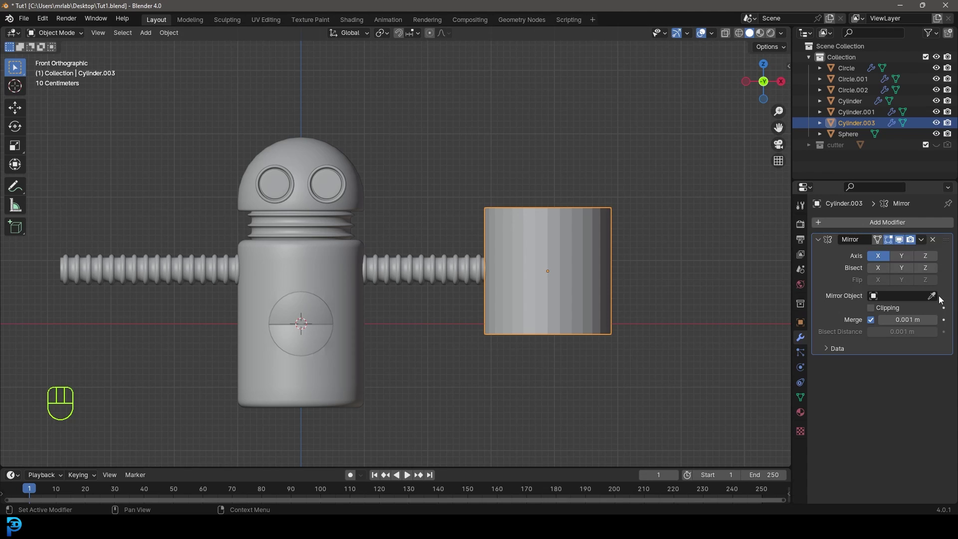
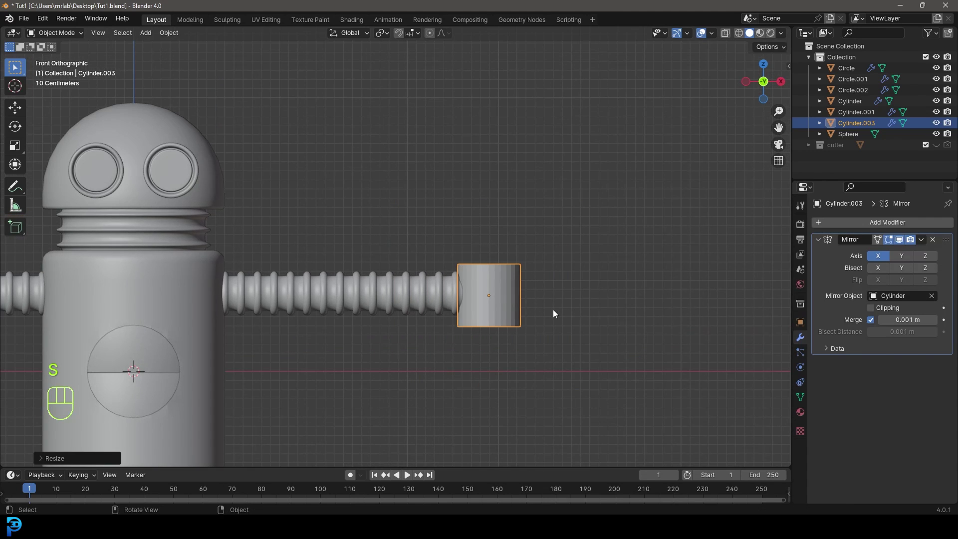
Rotate the cylinder 90° on Y so it faces along the arm.
{"action": "key", "text": "r"}
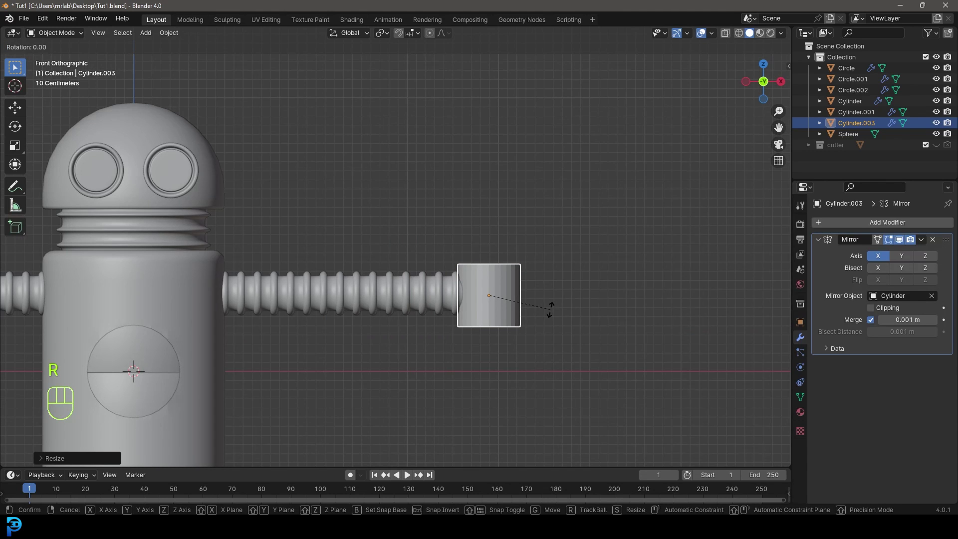
{"action": "key", "text": "y"}
{"action": "key", "text": "9"}
{"action": "key", "text": "0"}
{"action": "key", "text": "Return"}
{"action": "key", "text": "\\"}
{"action": "left_click_drag", "start_coordinate": [457, 267], "coordinate": [420, 302]}
{"action": "left_click_drag", "start_coordinate": [526, 322], "coordinate": [484, 317]}
Flatten the cylinder on X into a thin disc cap at the arm's end.
{"action": "key", "text": "s"}
{"action": "key", "text": "x"}
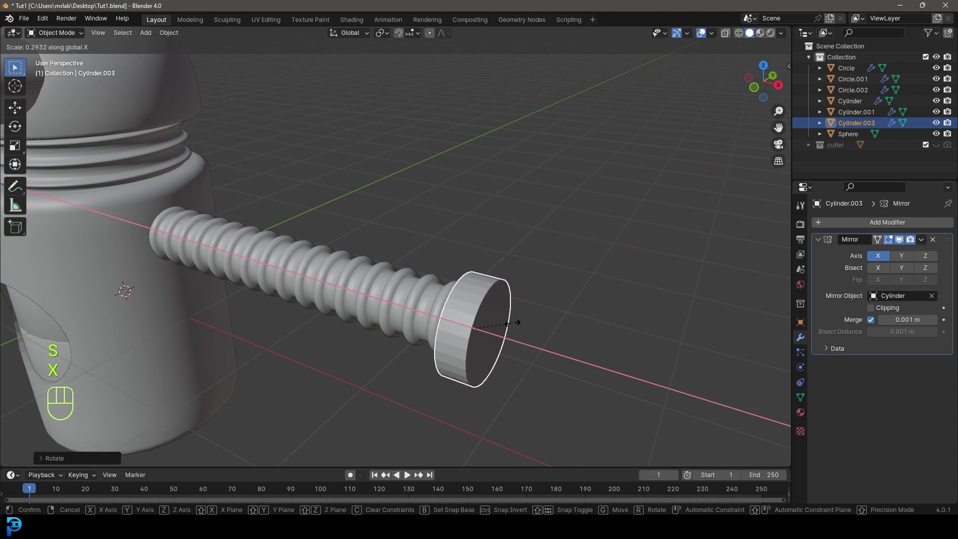
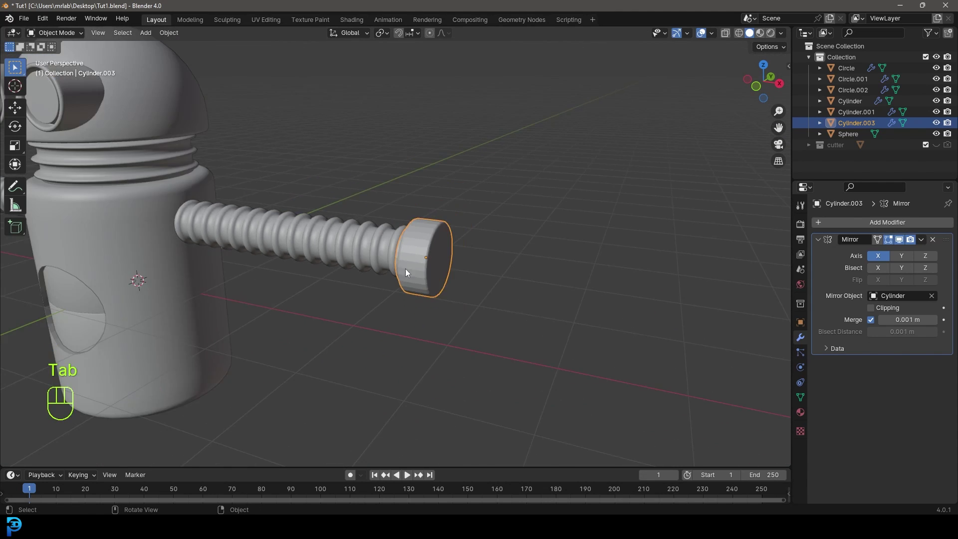
{"action": "left_click_drag", "start_coordinate": [342, 264], "coordinate": [392, 262]}
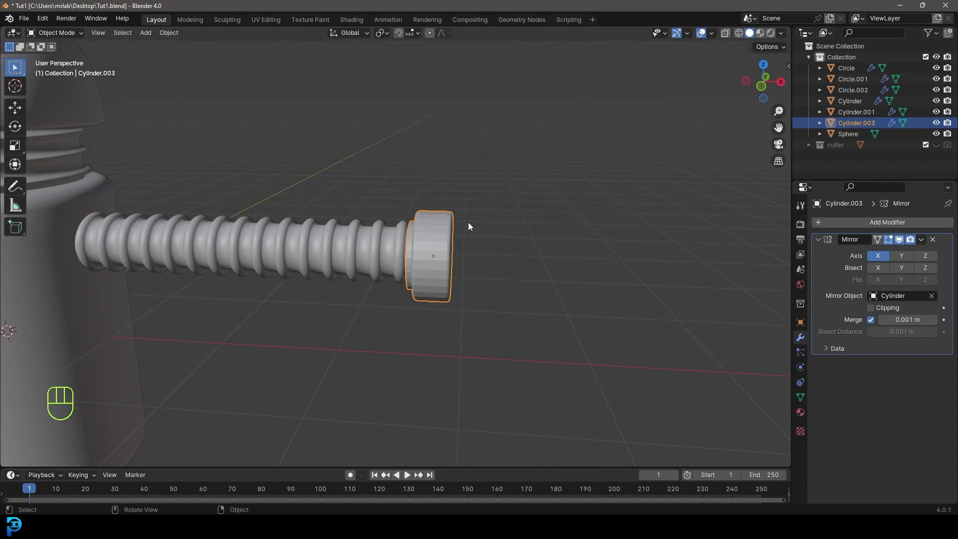
{"action": "left_click_drag", "start_coordinate": [501, 195], "coordinate": [471, 197]}
{"action": "key", "text": "KP_1"}
Save the file and add a new cube near the arm's end.
{"action": "left_click_drag", "start_coordinate": [572, 238], "coordinate": [505, 256]}
{"action": "key", "text": "ctrl+s"}
{"action": "key", "text": "shift+a"}
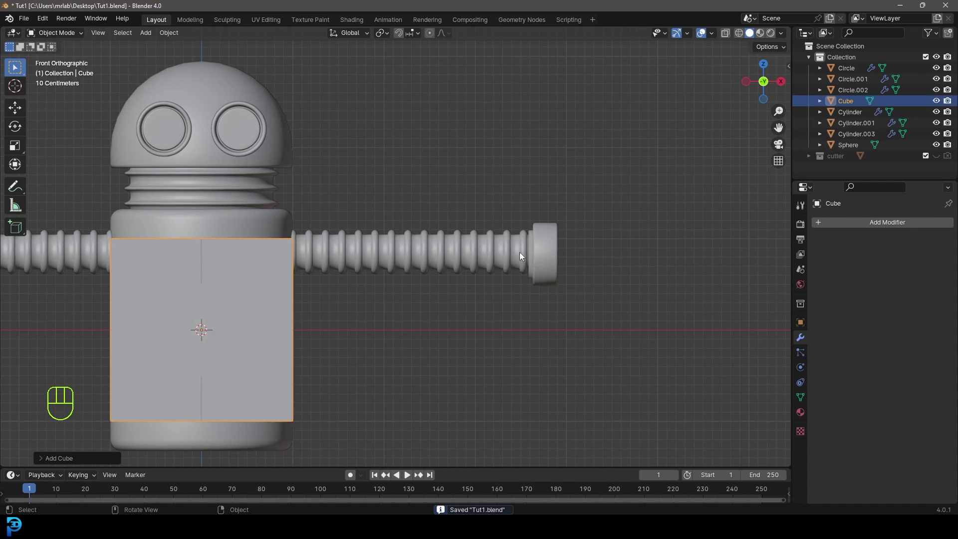
{"action": "left_click_drag", "start_coordinate": [349, 302], "coordinate": [340, 323]}
Shrink the cube, place it against the wrist cap and start tilting its mesh into a finger.
{"action": "key", "text": "g"}
{"action": "left_click", "coordinate": [549, 260]}
{"action": "left_click_drag", "start_coordinate": [583, 292], "coordinate": [547, 292]}
{"action": "key", "text": "s"}
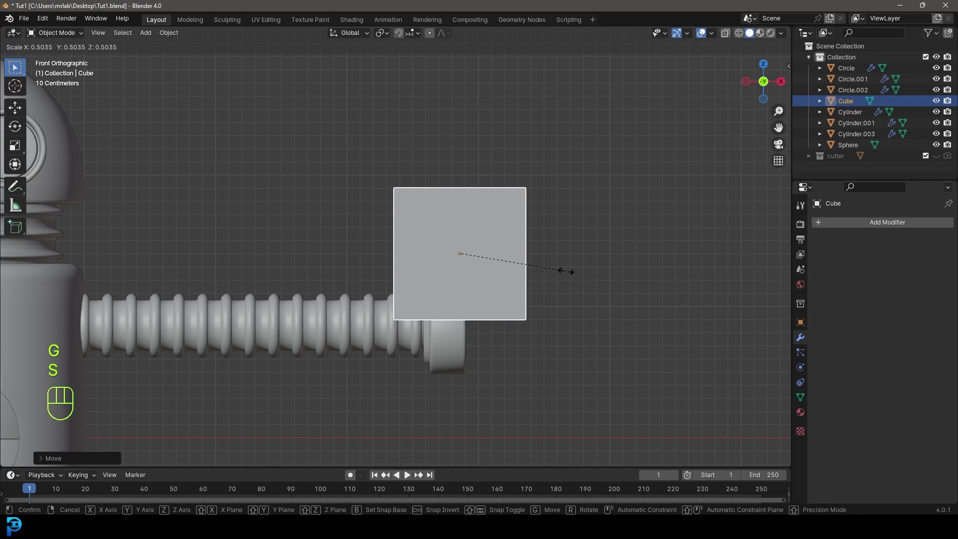
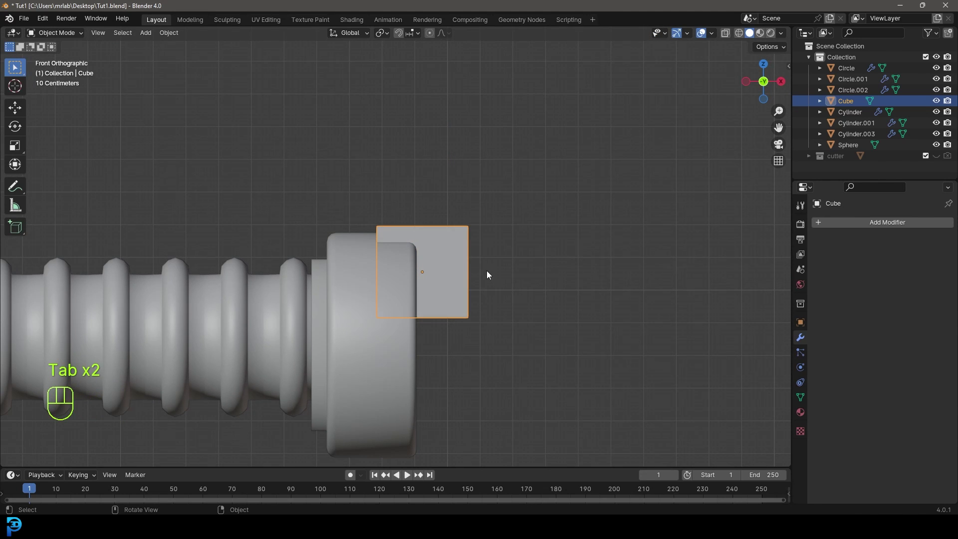
{"action": "key", "text": "Tab"}
{"action": "key", "text": "r"}
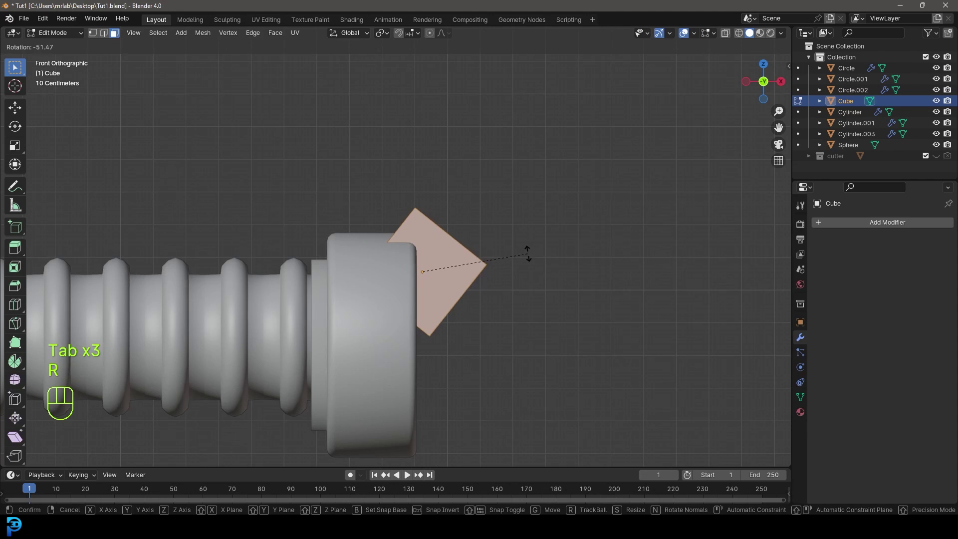
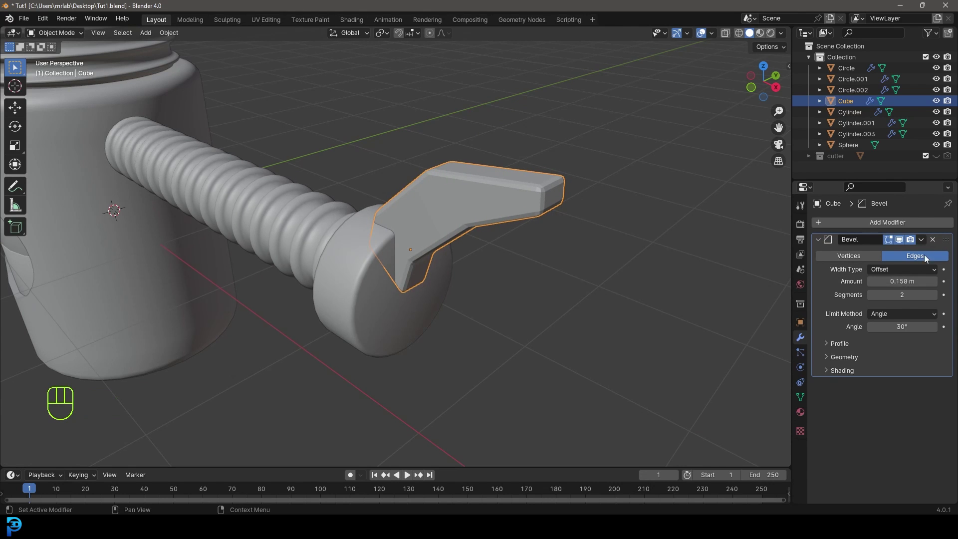
Smooth-shade the claw finger and add a Mirror modifier to it.
{"action": "left_click_drag", "start_coordinate": [927, 244], "coordinate": [891, 258]}
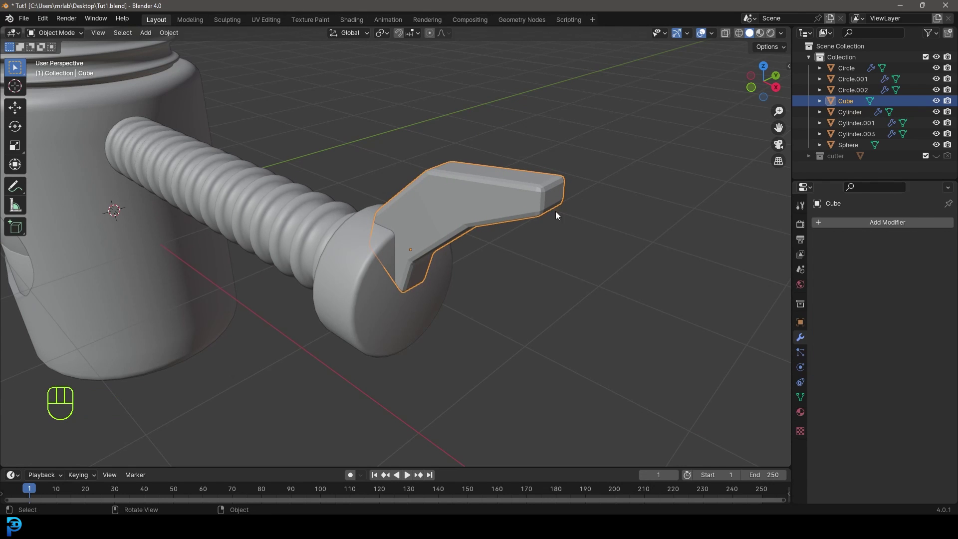
{"action": "left_click_drag", "start_coordinate": [521, 183], "coordinate": [526, 185]}
{"action": "left_click_drag", "start_coordinate": [395, 296], "coordinate": [438, 267]}
{"action": "key", "text": "KP_1"}
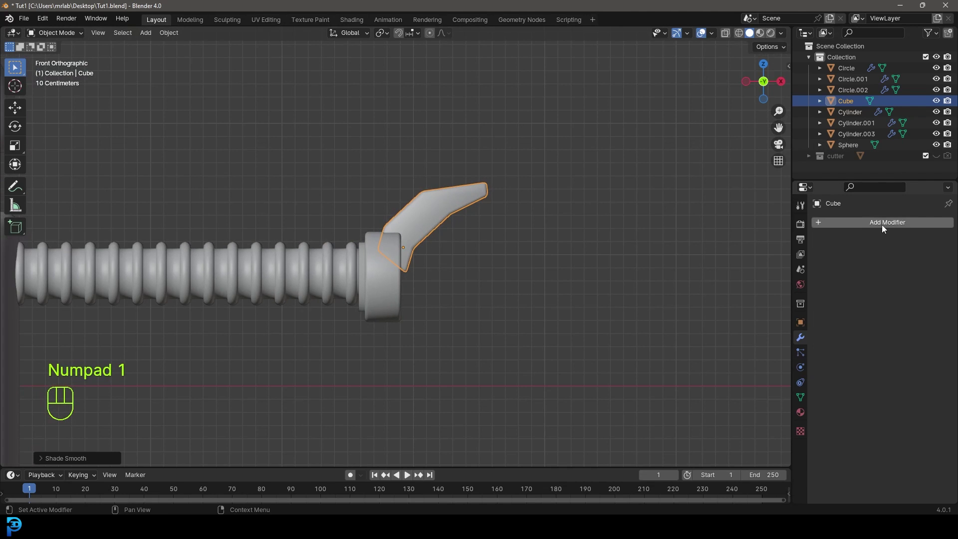
{"action": "left_click_drag", "start_coordinate": [887, 228], "coordinate": [955, 376]}
{"action": "left_click_drag", "start_coordinate": [884, 227], "coordinate": [771, 246]}
Set Cylinder.003 as Mirror Object and adjust the axis to form an upper and lower finger.
{"action": "left_click", "coordinate": [938, 299]}
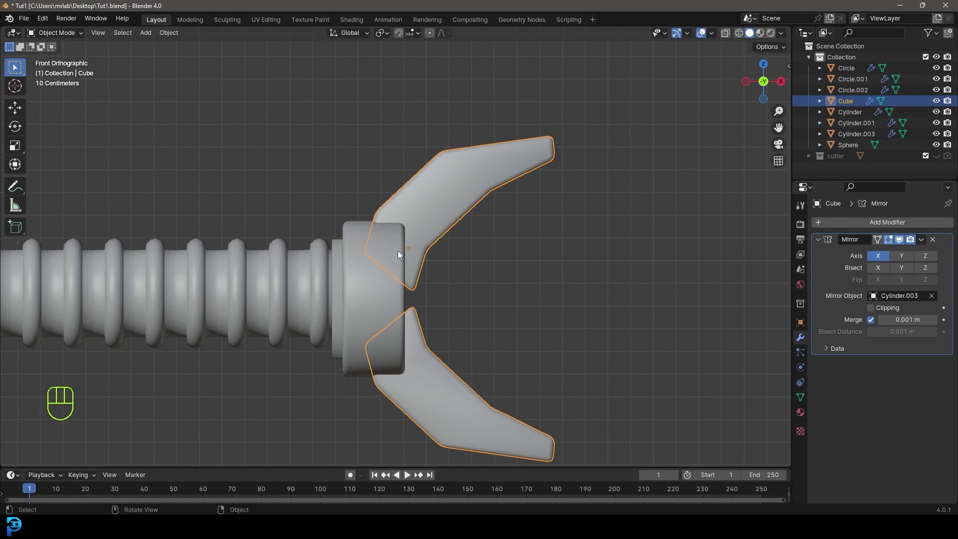
{"action": "key", "text": "r"}
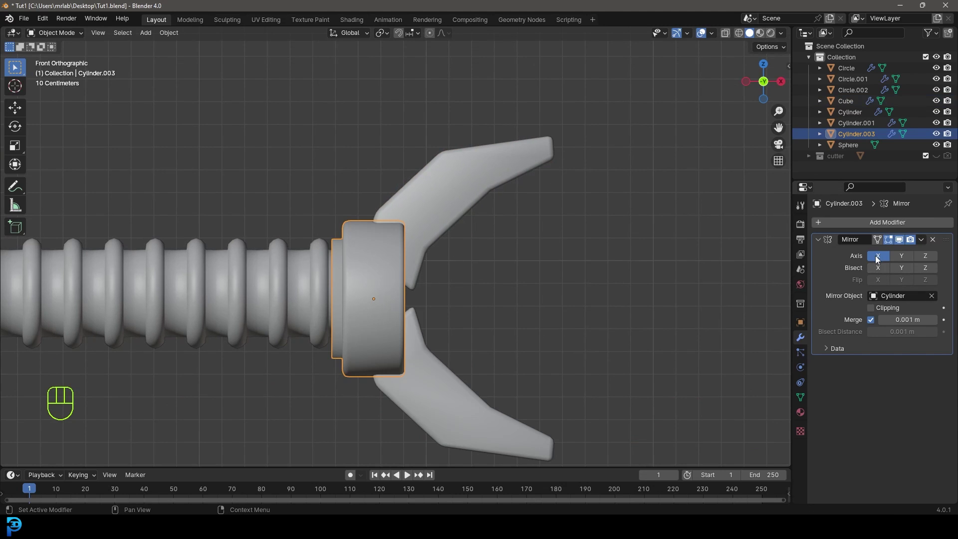
{"action": "left_click", "coordinate": [903, 261]}
{"action": "left_click", "coordinate": [932, 261]}
{"action": "left_click", "coordinate": [932, 260]}
{"action": "left_click", "coordinate": [912, 260]}
{"action": "left_click", "coordinate": [479, 179]}
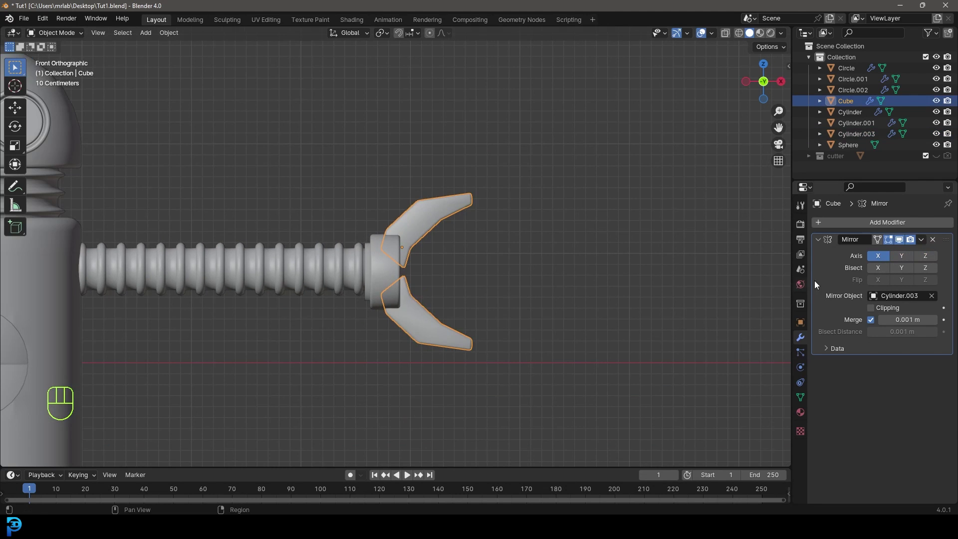
Scale the claw smaller, then move and rotate it against the wrist cap.
{"action": "left_click_drag", "start_coordinate": [464, 321], "coordinate": [458, 326]}
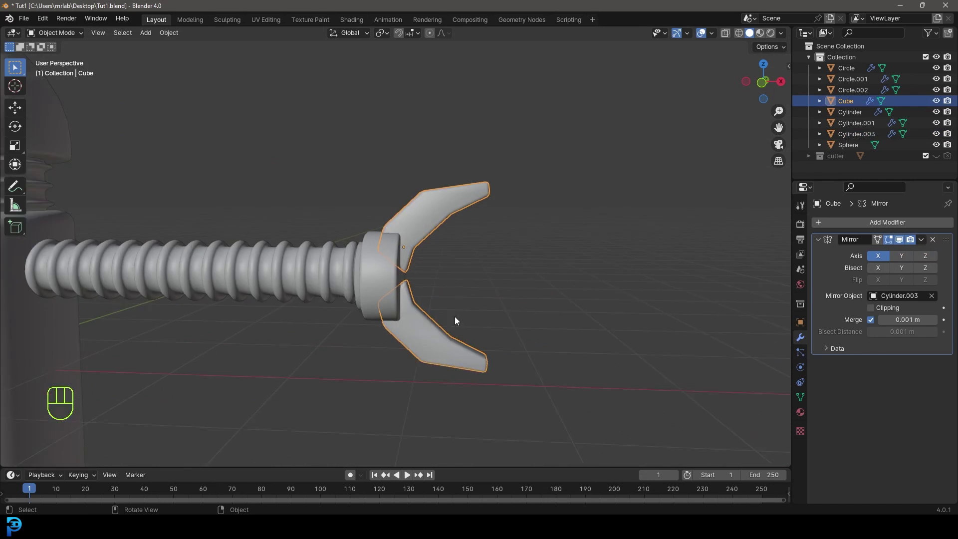
{"action": "key", "text": "KP_1"}
{"action": "key", "text": "s"}
{"action": "left_click", "coordinate": [530, 274]}
{"action": "key", "text": "g"}
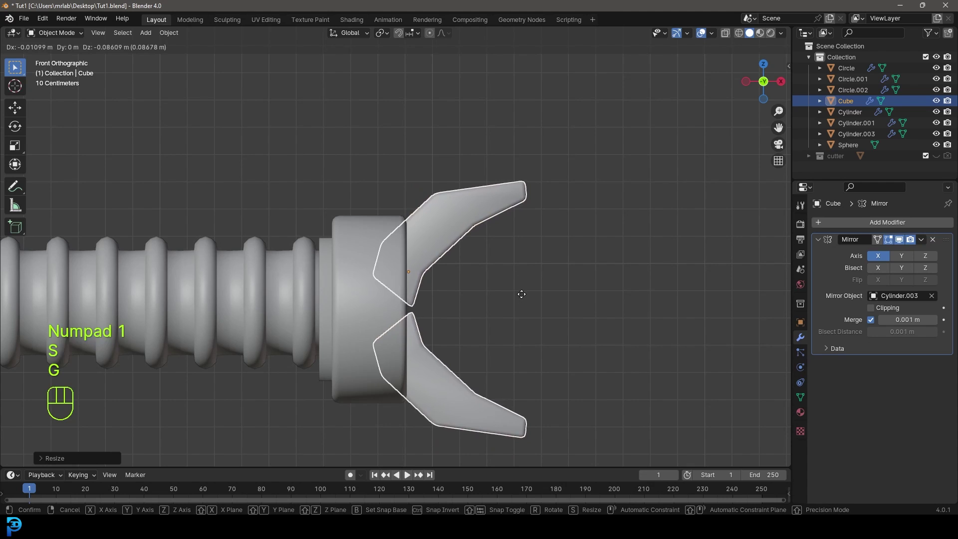
{"action": "key", "text": "r"}
{"action": "left_click_drag", "start_coordinate": [367, 340], "coordinate": [440, 345]}
{"action": "left_click_drag", "start_coordinate": [664, 252], "coordinate": [624, 255]}
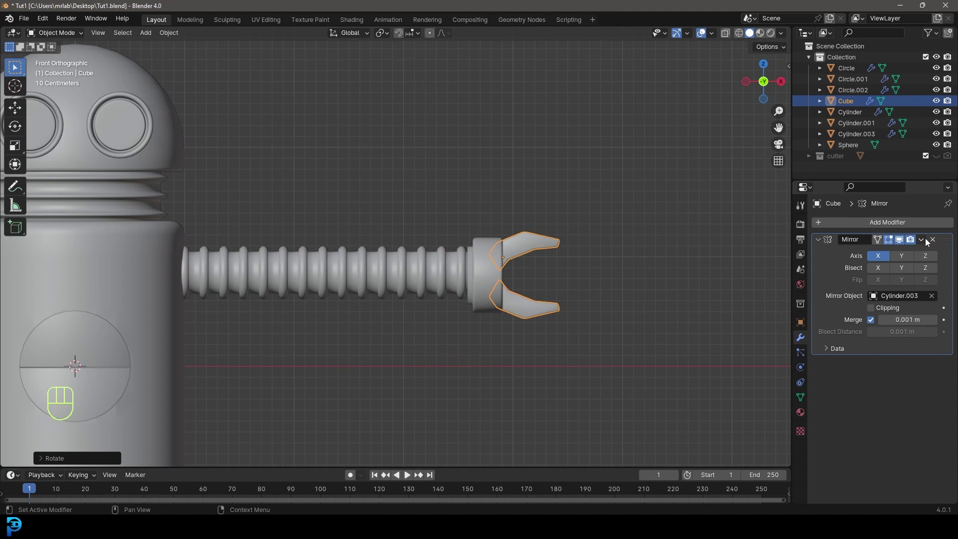
Select the wrist cap Cylinder.003 with the claw and join them with Ctrl+J.
{"action": "left_click_drag", "start_coordinate": [927, 243], "coordinate": [777, 277]}
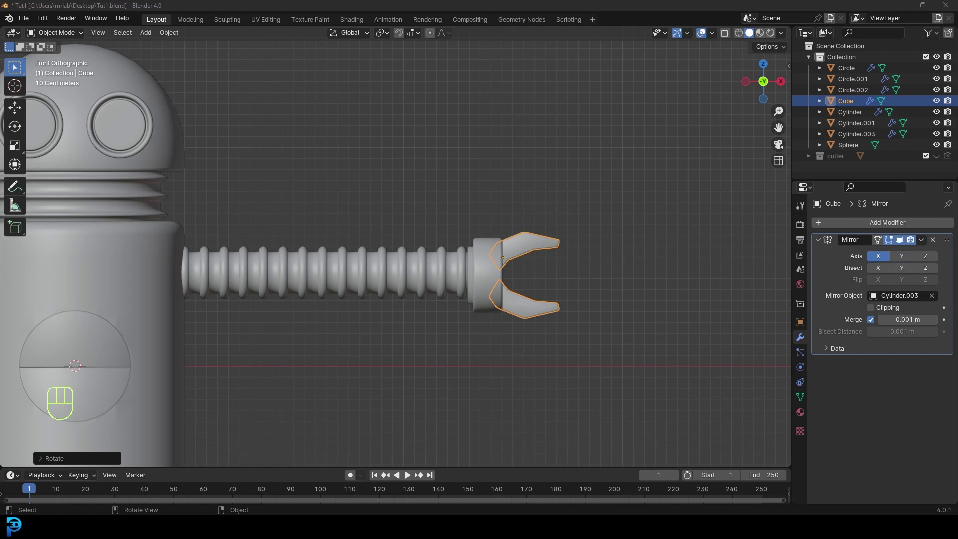
{"action": "left_click_drag", "start_coordinate": [929, 244], "coordinate": [855, 259]}
{"action": "left_click_drag", "start_coordinate": [322, 323], "coordinate": [381, 323]}
{"action": "left_click_drag", "start_coordinate": [613, 277], "coordinate": [459, 284]}
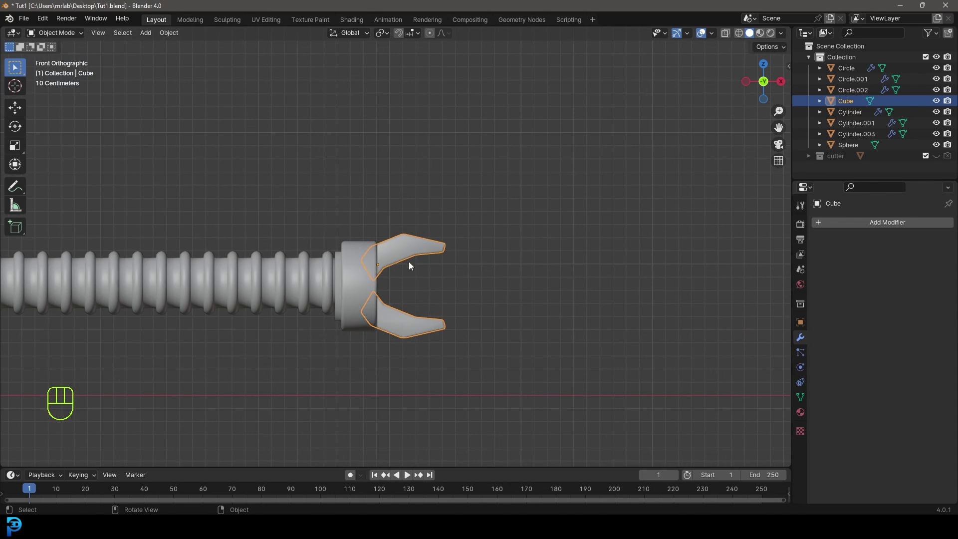
{"action": "key", "text": "g"}
{"action": "left_click", "coordinate": [353, 246]}
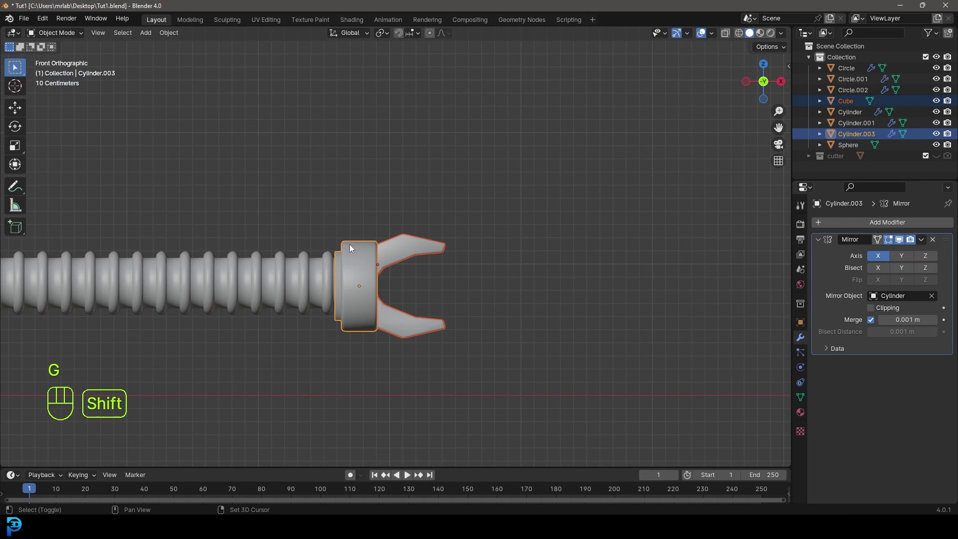
{"action": "key", "text": "ctrl+j"}
Reposition and enlarge the joined hand at the arm's end.
{"action": "left_click_drag", "start_coordinate": [334, 301], "coordinate": [534, 307]}
{"action": "key", "text": "g"}
{"action": "left_click_drag", "start_coordinate": [620, 309], "coordinate": [508, 307]}
{"action": "key", "text": "s"}
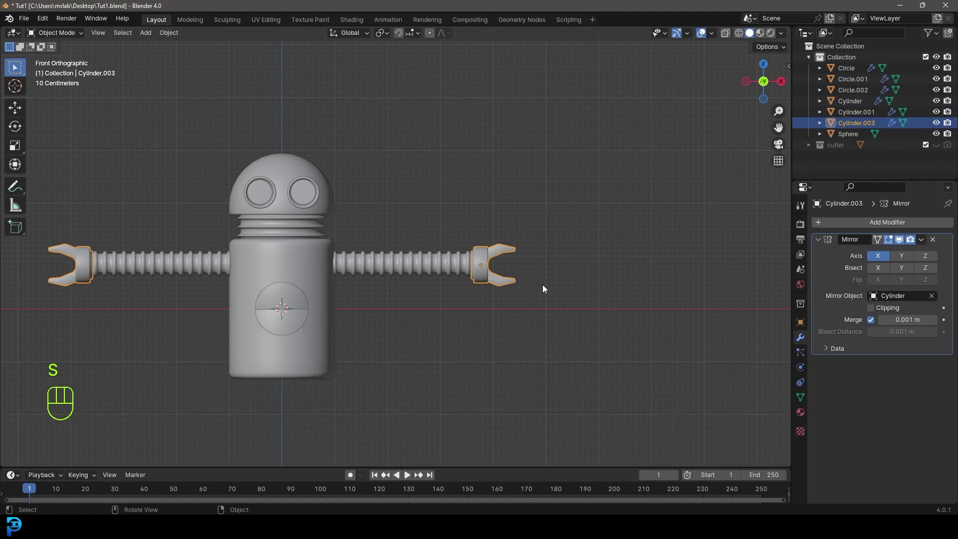
Slide the hand along X into place, save the file and select the ribbed arm piece.
{"action": "key", "text": "g"}
{"action": "key", "text": "x"}
{"action": "left_click", "coordinate": [446, 273]}
{"action": "key", "text": "alt+a"}
{"action": "left_click_drag", "start_coordinate": [380, 305], "coordinate": [401, 281]}
{"action": "key", "text": "ctrl+s"}
{"action": "key", "text": "ctrl+s"}
{"action": "left_click_drag", "start_coordinate": [427, 256], "coordinate": [432, 236]}
{"action": "left_click", "coordinate": [440, 166]}
{"action": "left_click_drag", "start_coordinate": [430, 172], "coordinate": [476, 158]}
Duplicate the ribbed arm piece below the body and rotate it 90° upright into legs.
{"action": "key", "text": "shift+d"}
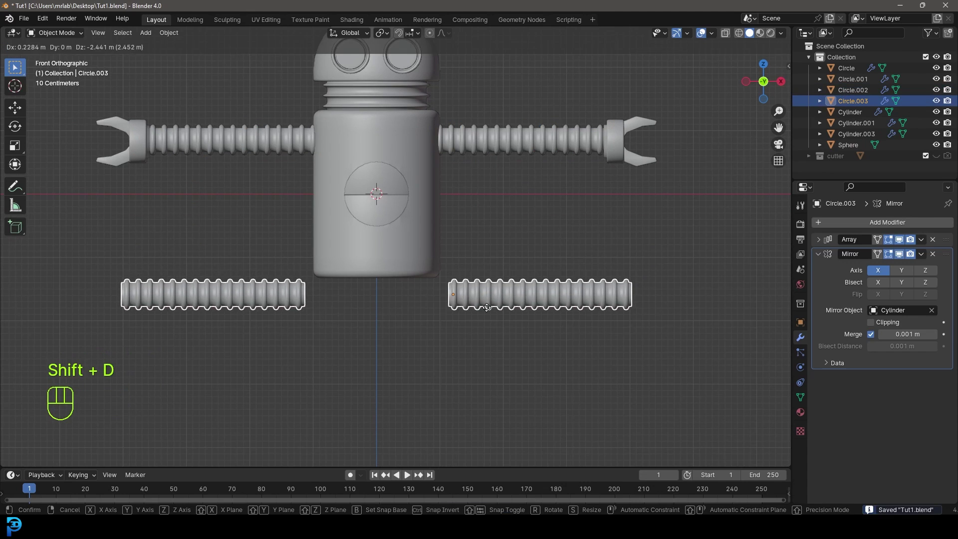
{"action": "left_click", "coordinate": [456, 320]}
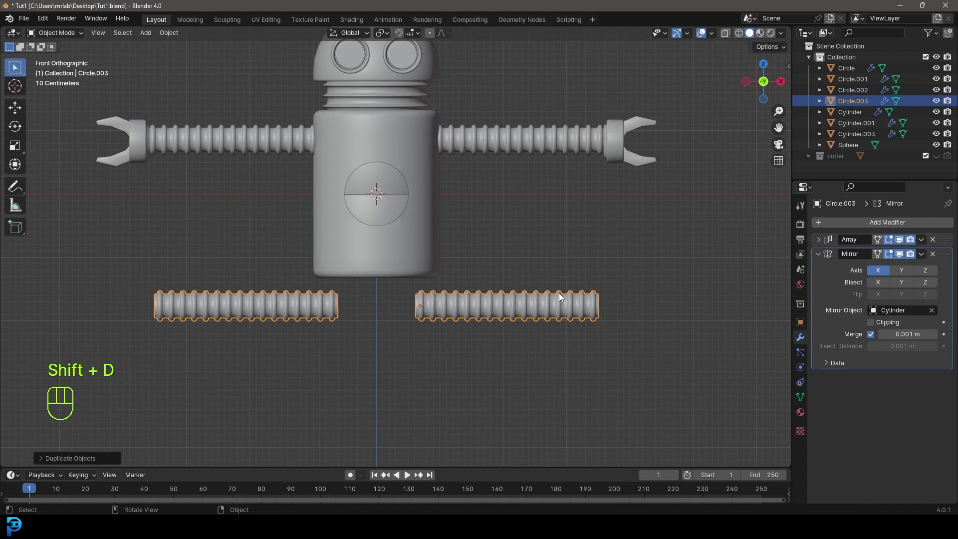
{"action": "key", "text": "r"}
{"action": "key", "text": "9"}
{"action": "key", "text": "0"}
{"action": "key", "text": "Return"}
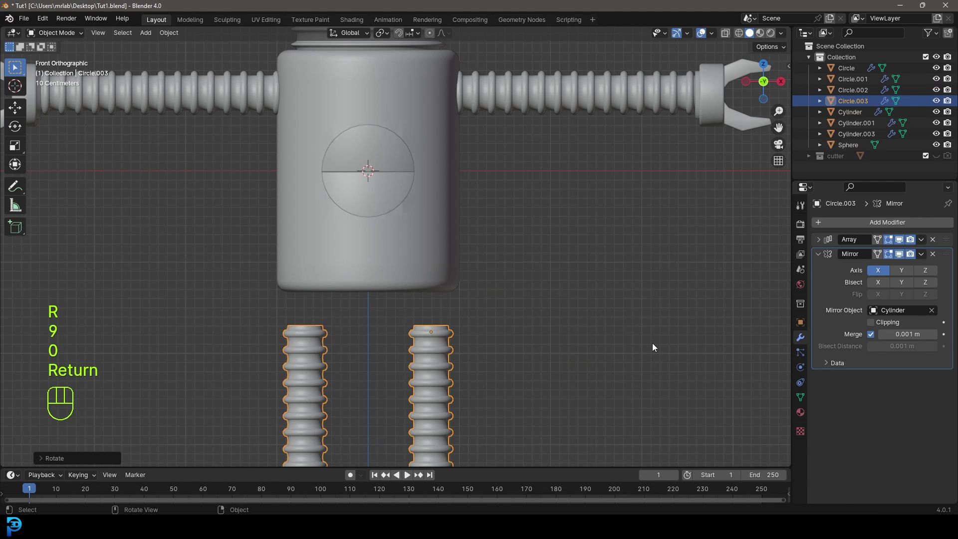
Scale the leg piece and move it up under the body.
{"action": "key", "text": "s"}
{"action": "left_click_drag", "start_coordinate": [563, 373], "coordinate": [495, 411]}
{"action": "left_click_drag", "start_coordinate": [489, 378], "coordinate": [490, 339]}
{"action": "key", "text": "g"}
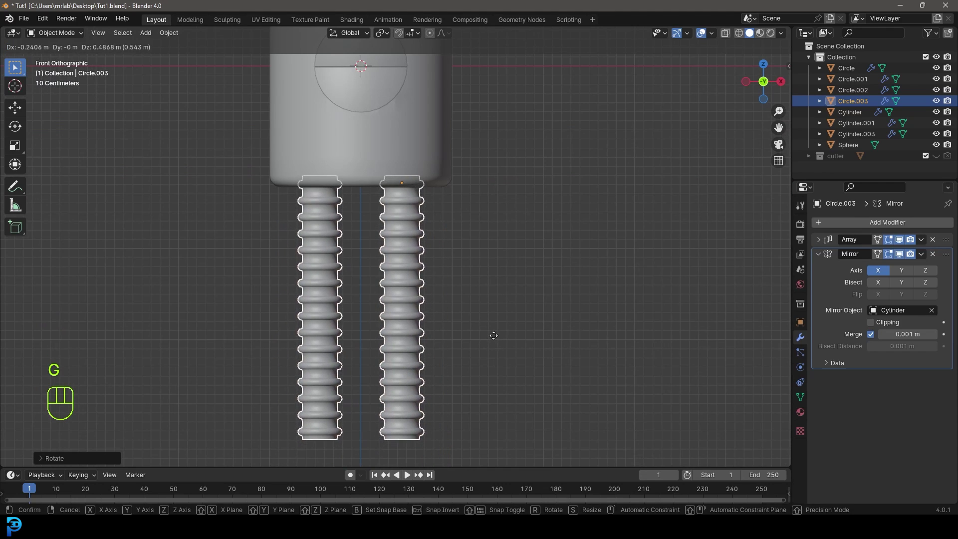
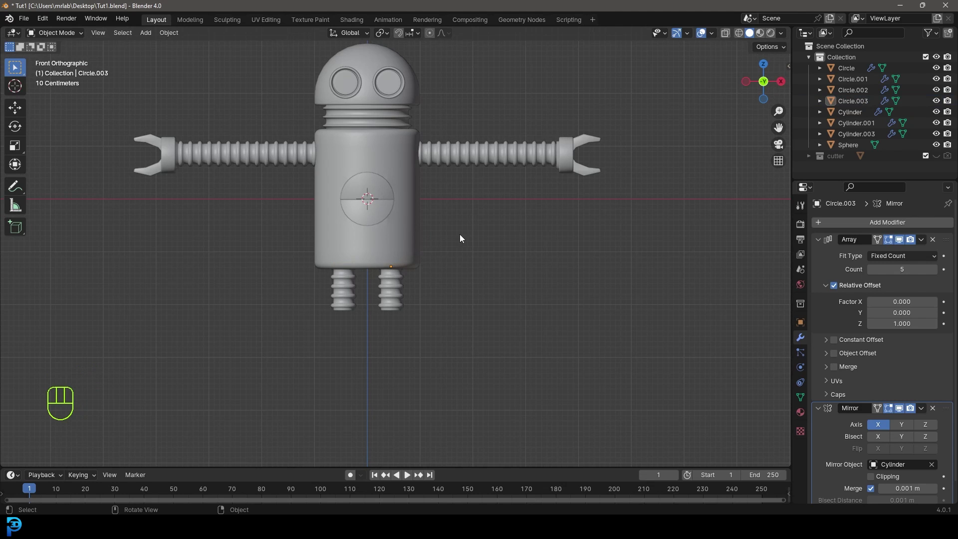
Add a cube under the legs and shape it into a beveled foot block in Edit Mode.
{"action": "key", "text": "shift+a"}
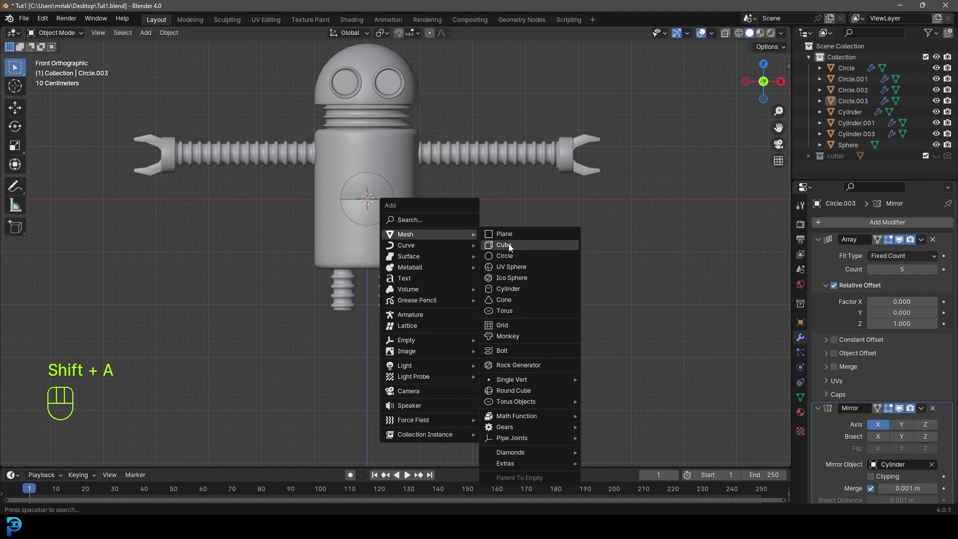
{"action": "key", "text": "g"}
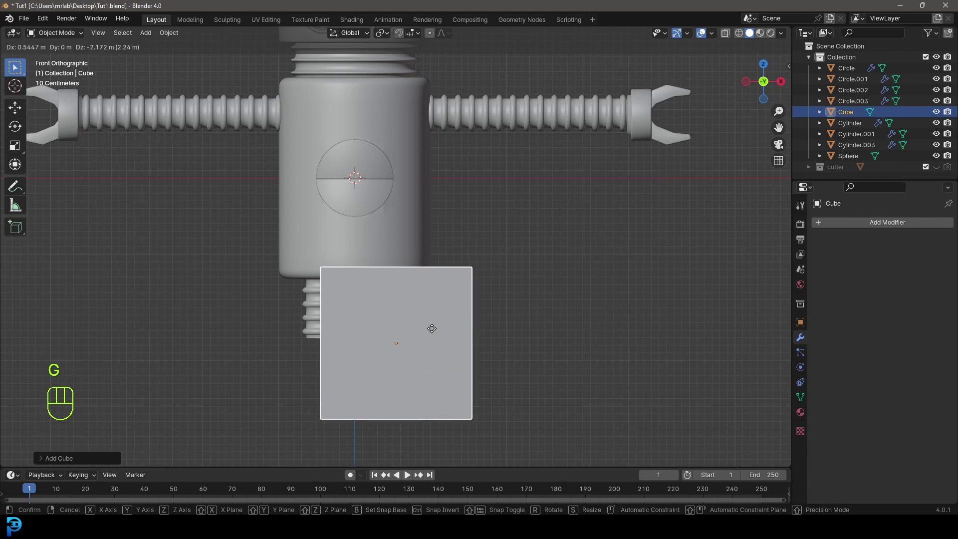
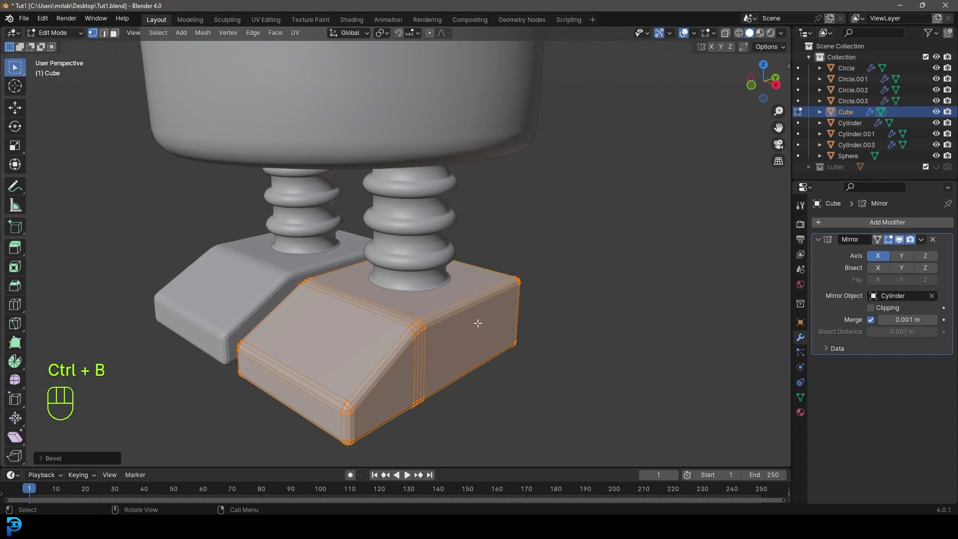
{"action": "key", "text": "Tab"}
{"action": "left_click_drag", "start_coordinate": [395, 307], "coordinate": [452, 300]}
{"action": "left_click_drag", "start_coordinate": [424, 279], "coordinate": [547, 257]}
{"action": "left_click_drag", "start_coordinate": [496, 312], "coordinate": [407, 314]}
Shrink the foot block and move it along Z to sit under the leg.
{"action": "key", "text": "alt+a"}
{"action": "left_click_drag", "start_coordinate": [379, 280], "coordinate": [427, 282]}
{"action": "left_click_drag", "start_coordinate": [415, 289], "coordinate": [452, 293]}
{"action": "key", "text": "s"}
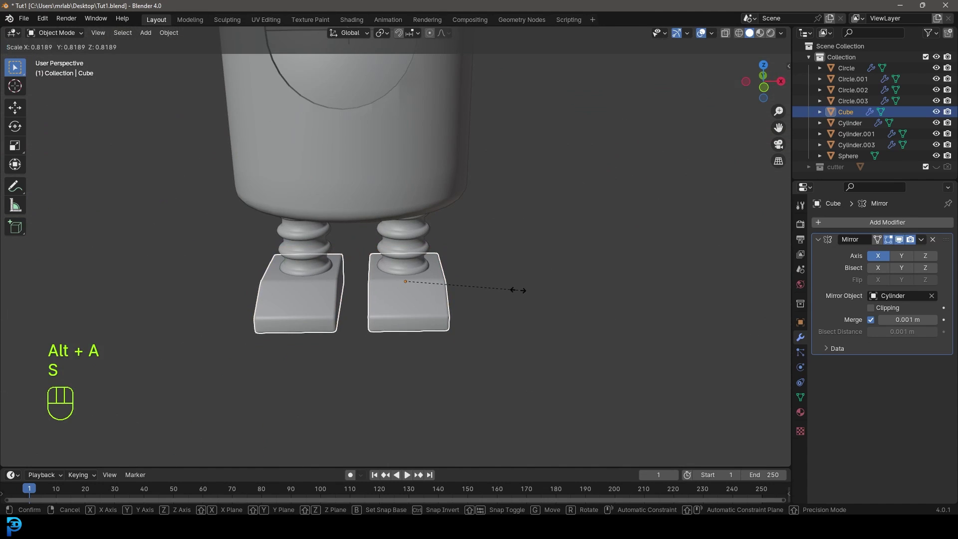
{"action": "key", "text": "KP_1"}
{"action": "key", "text": "g"}
{"action": "key", "text": "z"}
{"action": "left_click", "coordinate": [525, 295]}
Check the mirrored feet from an angle and save the file.
{"action": "key", "text": "alt+a"}
{"action": "left_click_drag", "start_coordinate": [504, 265], "coordinate": [511, 281]}
{"action": "key", "text": "ctrl+s"}
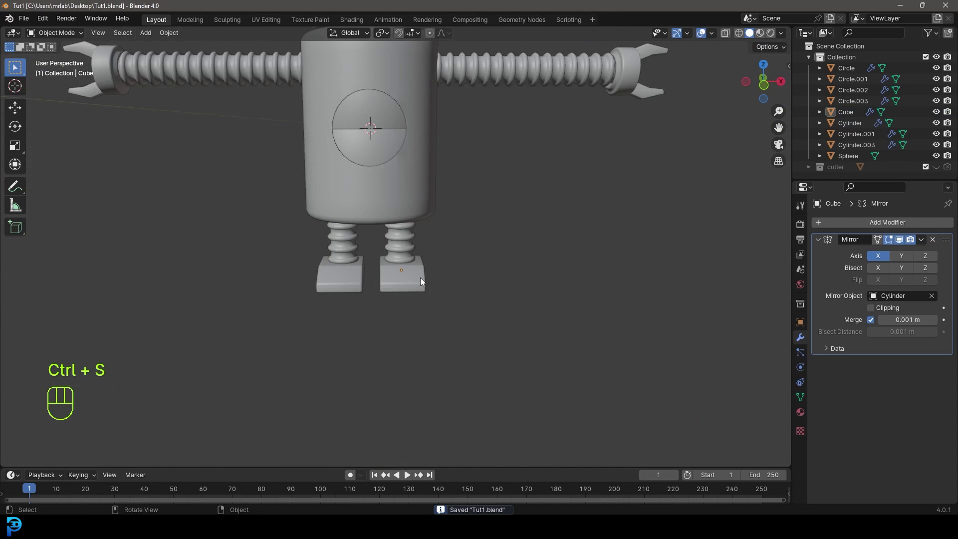
Move the selected body part along Z and X from the front view.
{"action": "key", "text": "KP_1"}
{"action": "left_click_drag", "start_coordinate": [428, 278], "coordinate": [410, 250]}
{"action": "key", "text": "g"}
{"action": "key", "text": "z"}
{"action": "key", "text": "x"}
{"action": "key", "text": "alt+a"}
{"action": "left_click_drag", "start_coordinate": [433, 213], "coordinate": [417, 261]}
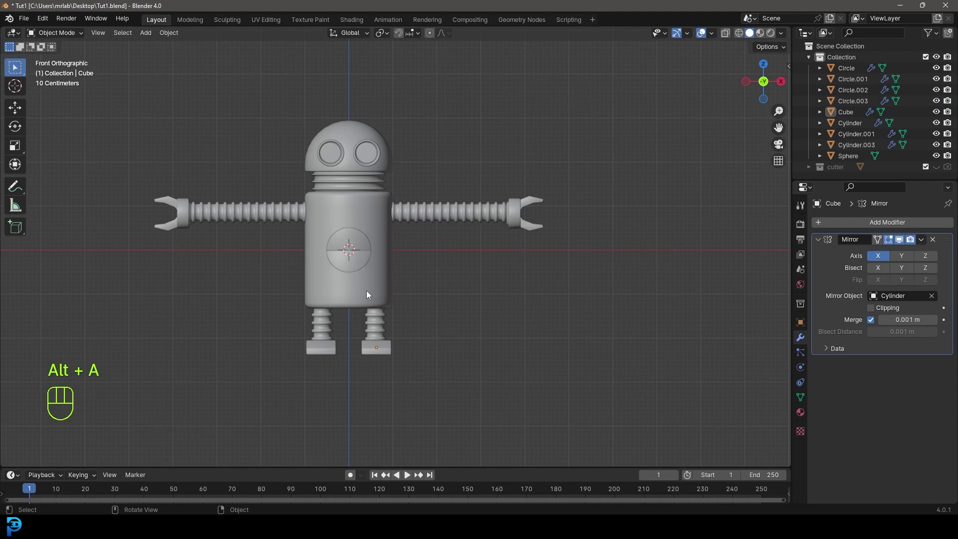
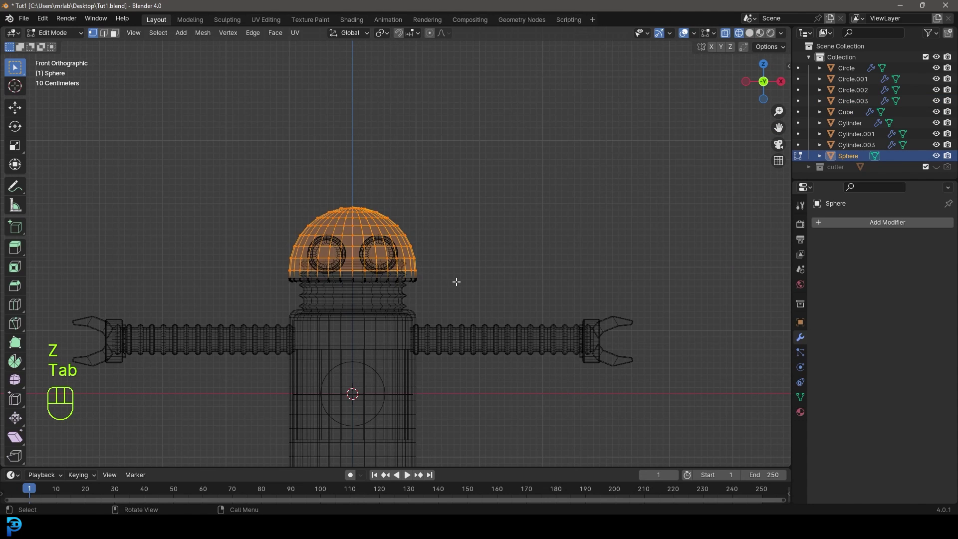
Adjust the head mesh vertically in Edit Mode.
{"action": "key", "text": "g"}
{"action": "key", "text": "z"}
{"action": "key", "text": "Tab"}
{"action": "key", "text": "g"}
{"action": "key", "text": "z"}
{"action": "left_click_drag", "start_coordinate": [454, 377], "coordinate": [463, 220]}
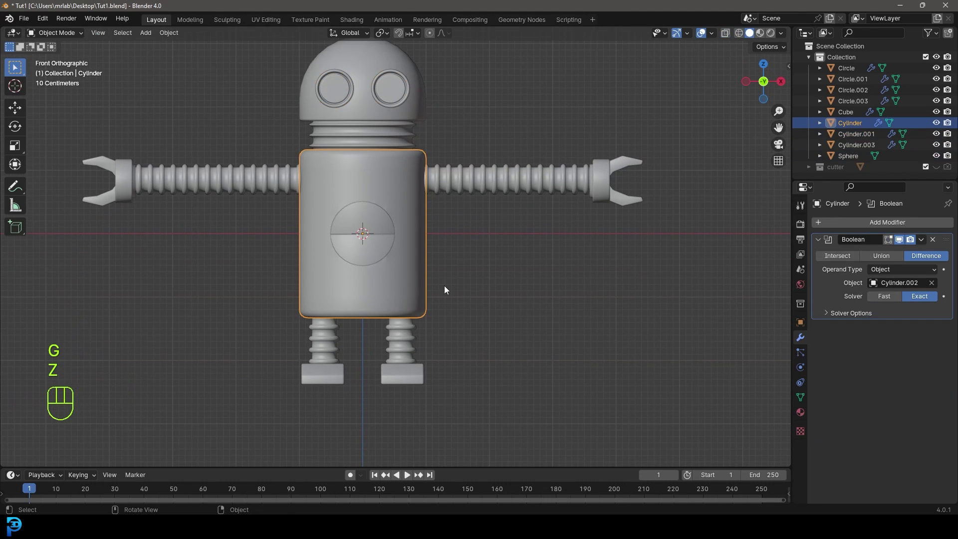
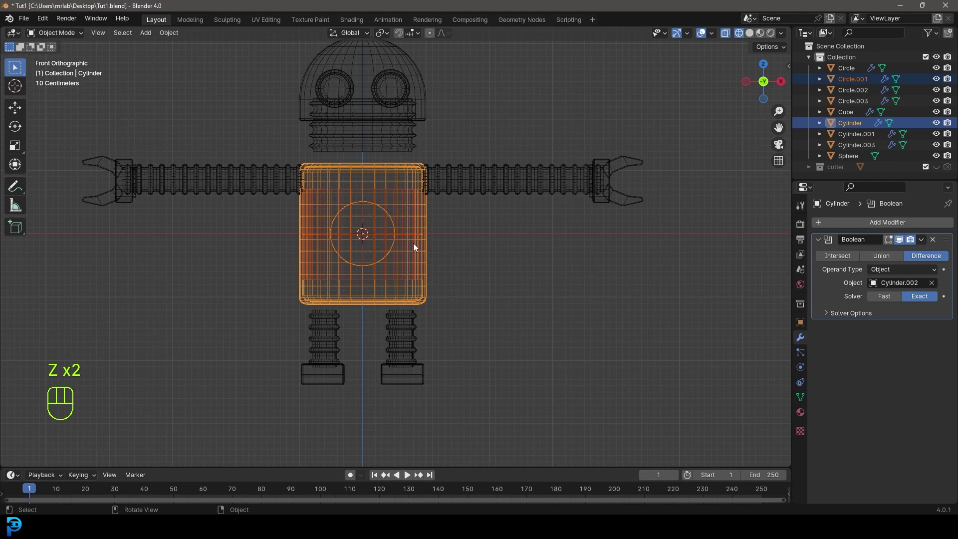
Move the body vertically, then select door cutter Cylinder.002 and raise it along Z.
{"action": "key", "text": "g"}
{"action": "key", "text": "z"}
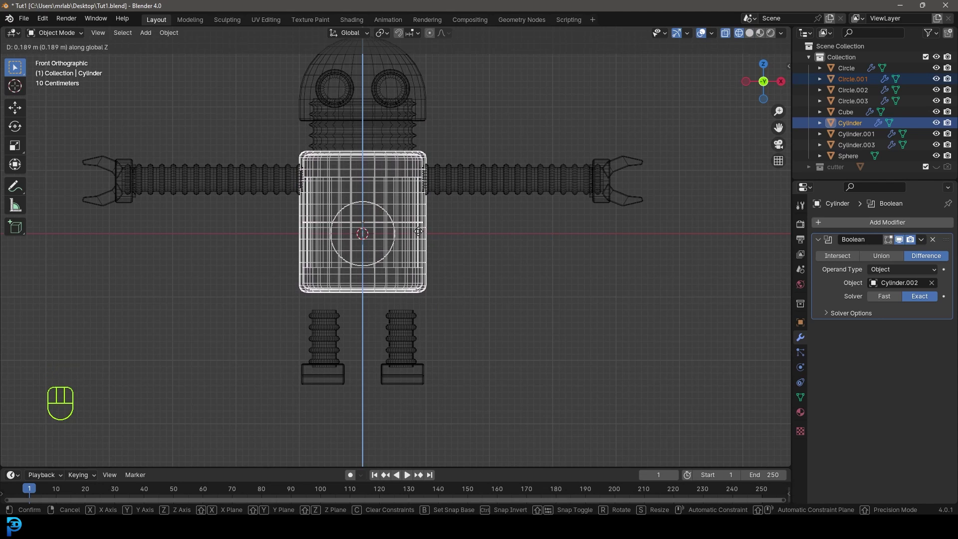
{"action": "key", "text": "z"}
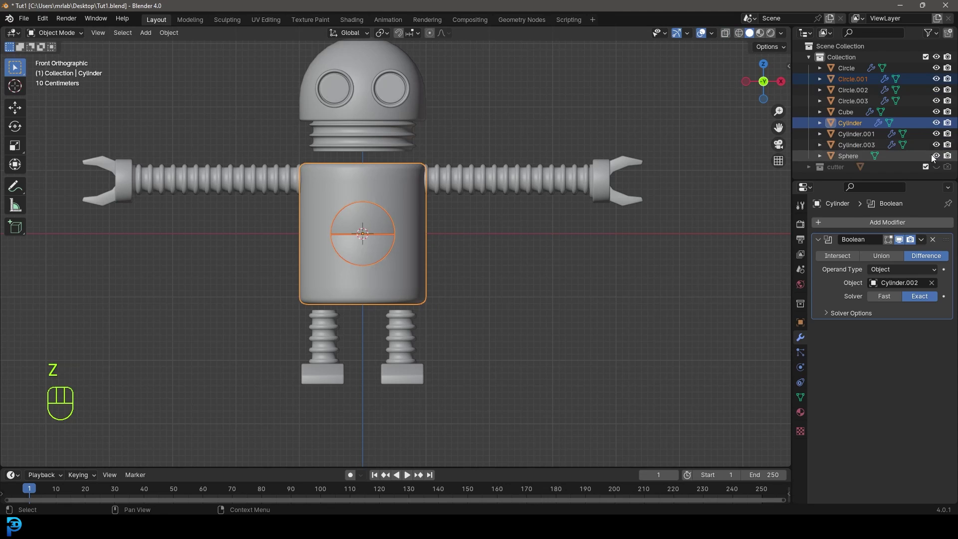
{"action": "left_click_drag", "start_coordinate": [517, 184], "coordinate": [460, 195]}
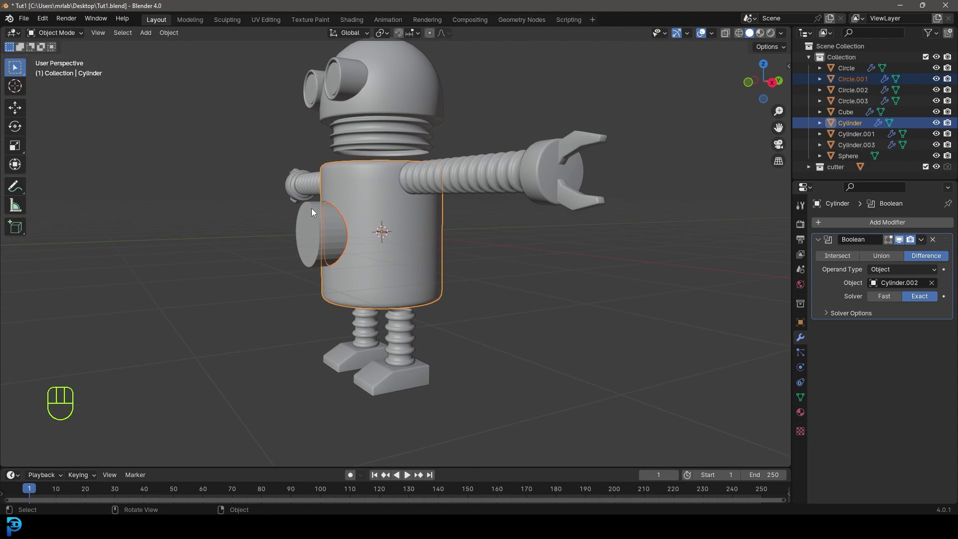
{"action": "left_click", "coordinate": [315, 209]}
{"action": "key", "text": "KP_1"}
{"action": "key", "text": "g"}
{"action": "key", "text": "z"}
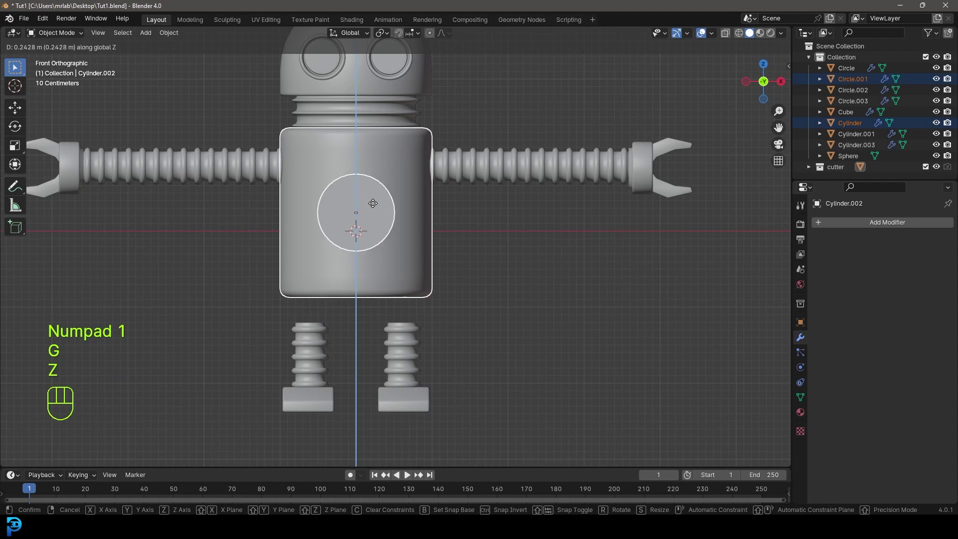
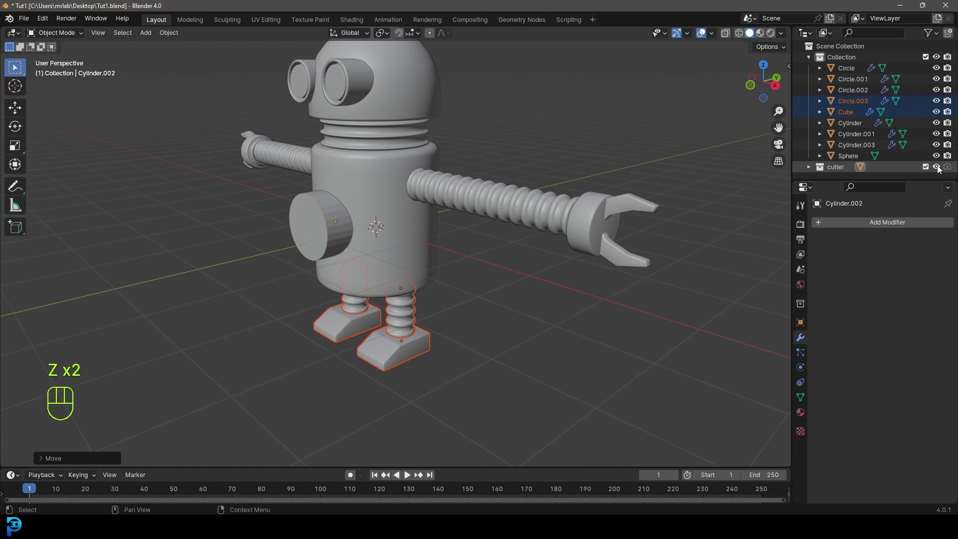
Hide the cutter collection and frame the robot from the front.
{"action": "left_click", "coordinate": [941, 170]}
{"action": "left_click_drag", "start_coordinate": [448, 243], "coordinate": [497, 237]}
{"action": "key", "text": "alt+a"}
{"action": "left_click_drag", "start_coordinate": [498, 283], "coordinate": [502, 274]}
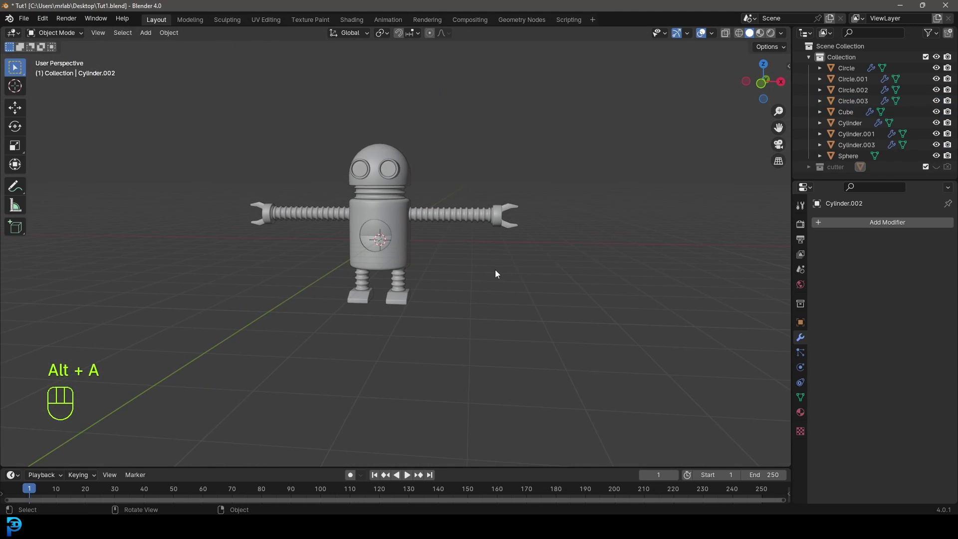
{"action": "key", "text": "KP_1"}
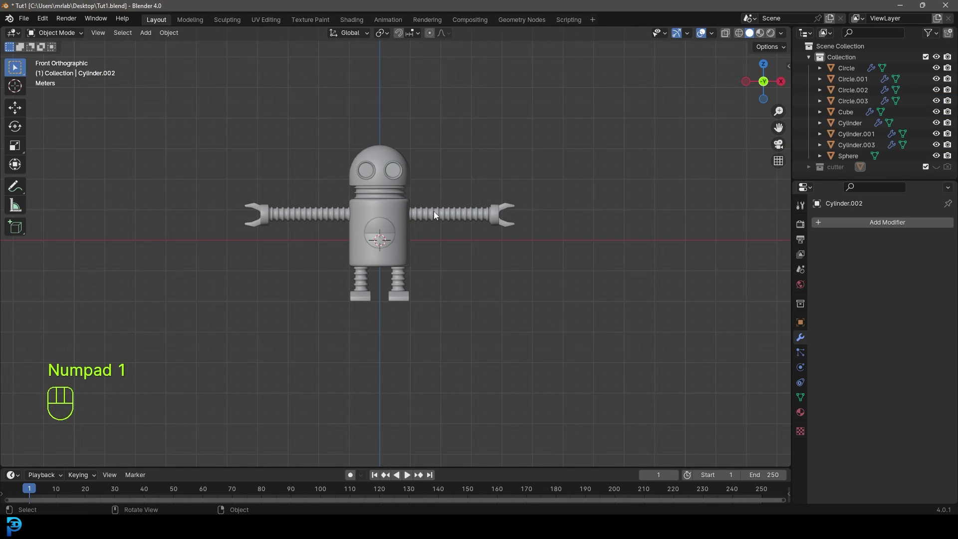
{"action": "left_click_drag", "start_coordinate": [820, 244], "coordinate": [884, 262]}
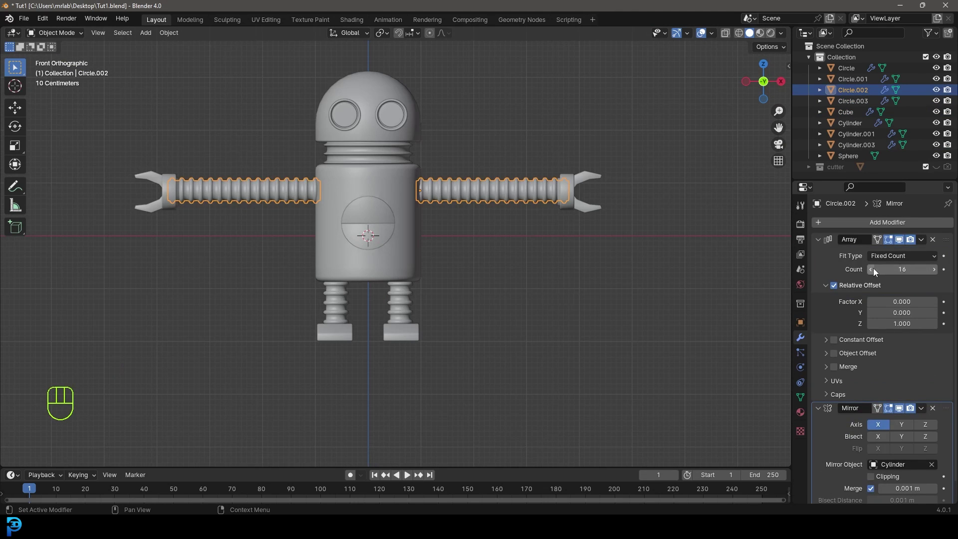
Reduce the arm Array Count and slide the claw hands along X to meet the arms' ends.
{"action": "left_click", "coordinate": [878, 272]}
{"action": "left_click", "coordinate": [578, 197]}
{"action": "key", "text": "g"}
{"action": "key", "text": "x"}
{"action": "left_click", "coordinate": [566, 195]}
{"action": "middle_click", "coordinate": [432, 268]}
{"action": "key", "text": "KP_1"}
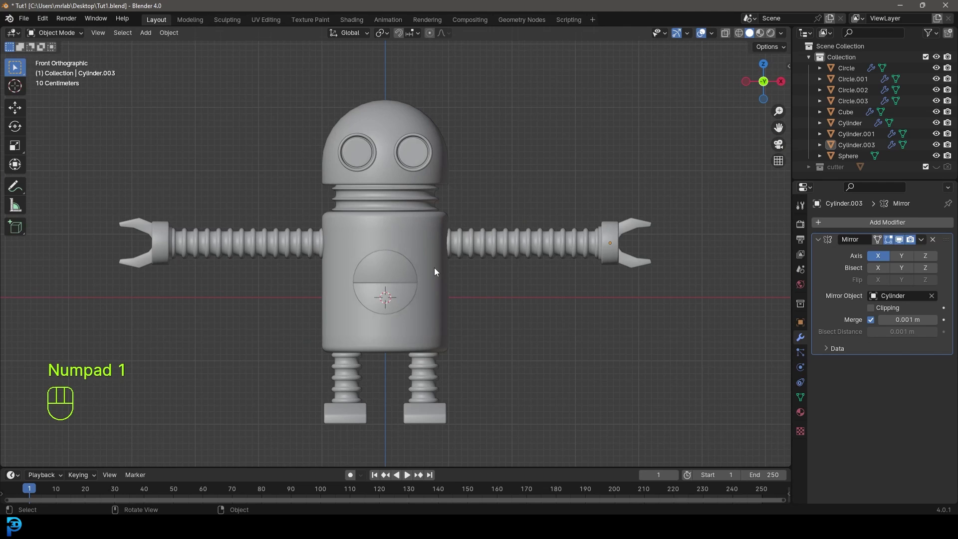